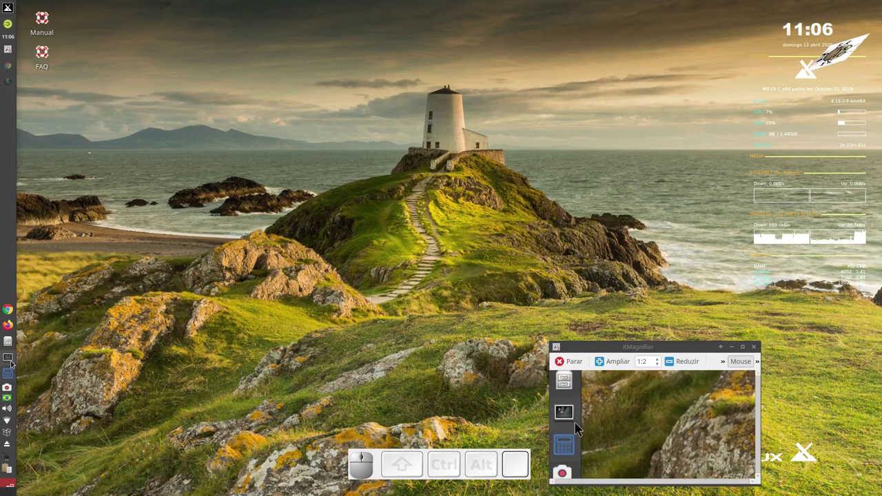
# Step: Launch FreeCAD by running the freecad command in a new terminal window
pyautogui.click(569, 427)
pyautogui.click(656, 427)
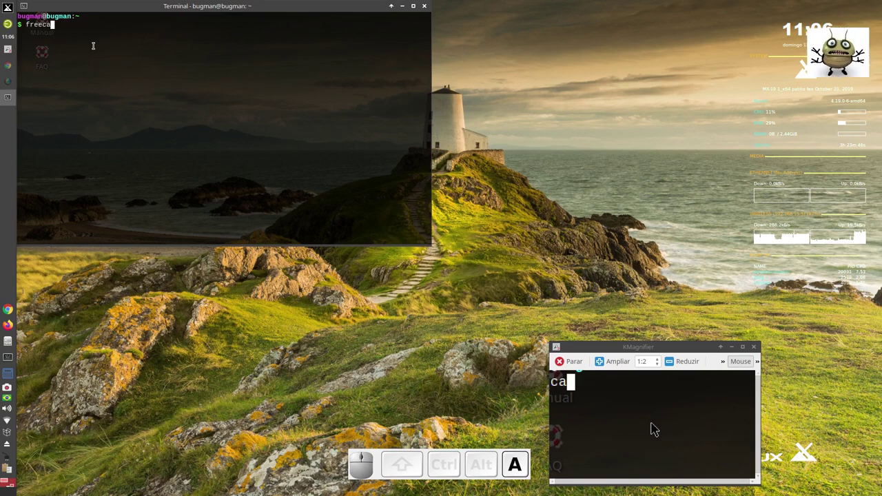
pyautogui.press('Return')
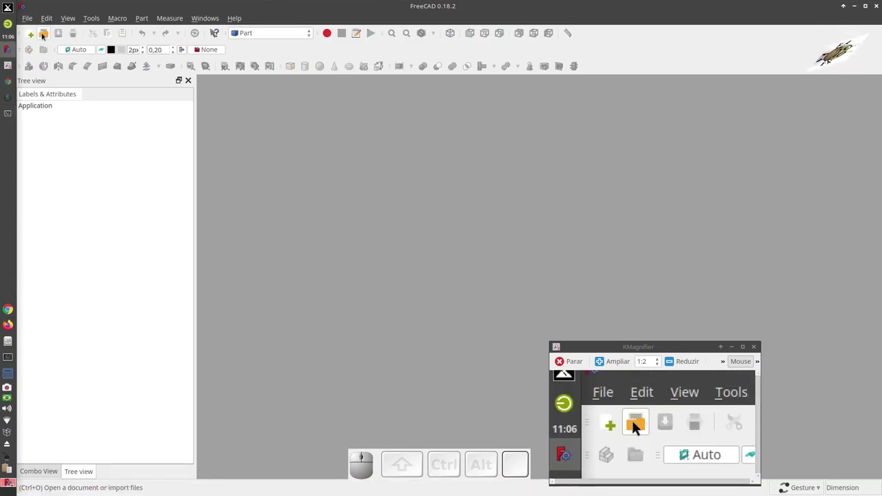
# Step: Create an Unnamed document and add a default Tube primitive from Part Primitives
pyautogui.click(616, 427)
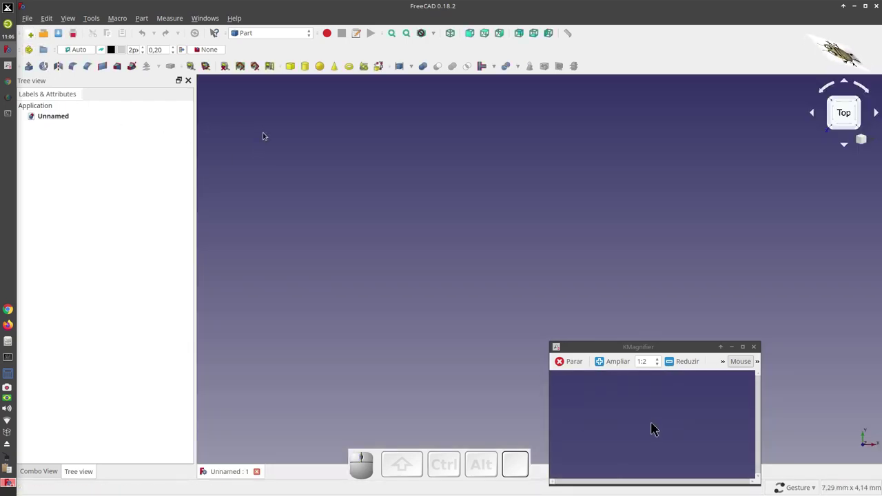
pyautogui.click(655, 427)
pyautogui.click(655, 427)
pyautogui.click(655, 416)
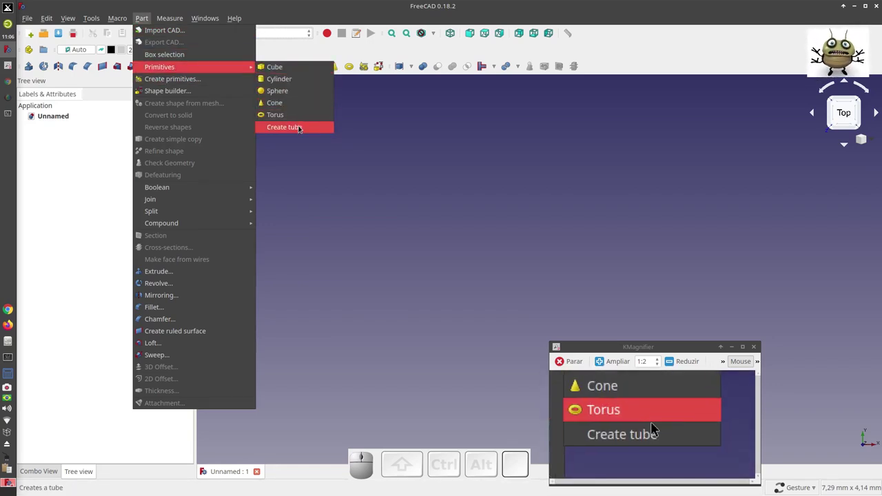
pyautogui.click(656, 426)
pyautogui.click(656, 426)
pyautogui.scroll(-3)
pyautogui.press('0')
pyautogui.scroll(-3)
pyautogui.scroll(3)
pyautogui.click(644, 424)
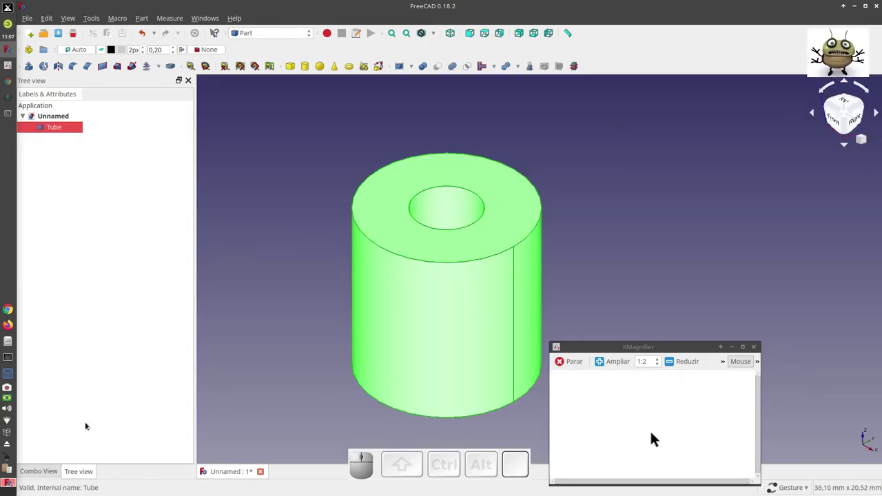
# Step: Set the Tube's Height to 2000 mm, Outer Radius 1005 mm and Inner Radius 1000 mm
pyautogui.click(635, 437)
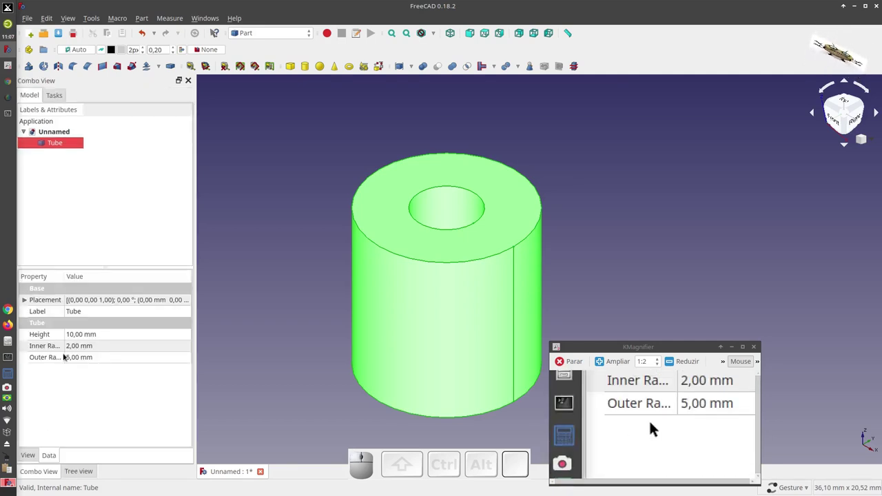
pyautogui.click(657, 424)
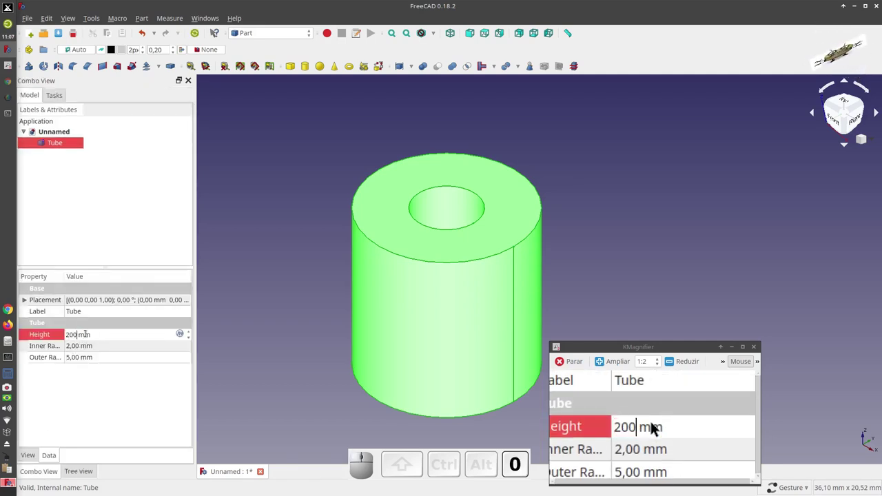
pyautogui.click(657, 424)
pyautogui.press('5')
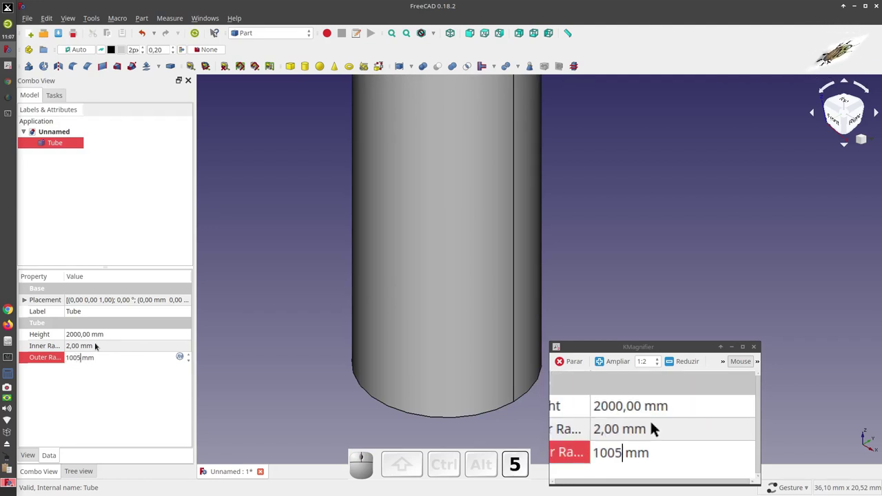
pyautogui.click(657, 424)
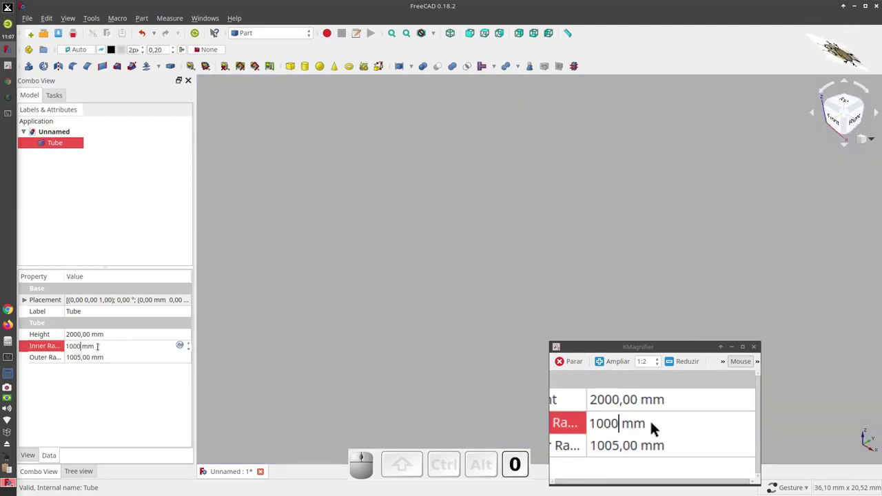
pyautogui.click(657, 424)
# Step: Fit the enlarged thin-walled tank into the view and deselect it
pyautogui.scroll(-3)
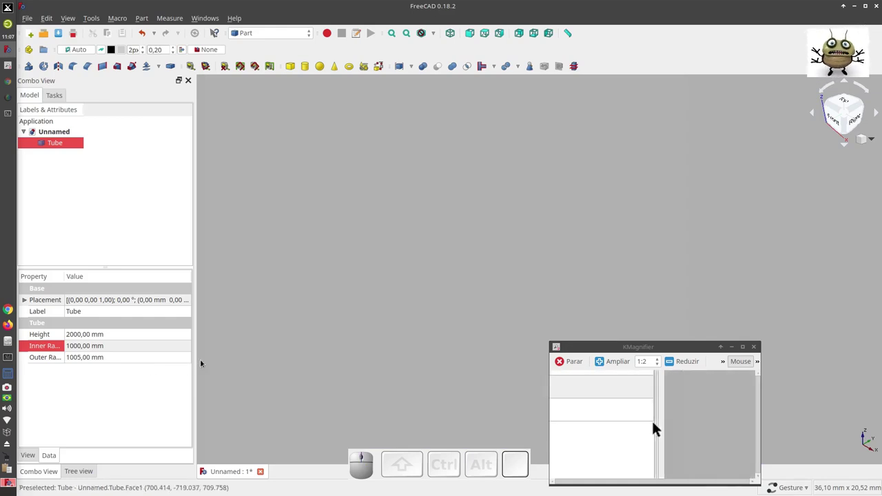
pyautogui.click(657, 425)
pyautogui.click(657, 425)
pyautogui.scroll(-3)
pyautogui.scroll(3)
pyautogui.click(656, 427)
pyautogui.scroll(3)
pyautogui.scroll(-3)
pyautogui.click(656, 427)
pyautogui.scroll(3)
pyautogui.click(655, 427)
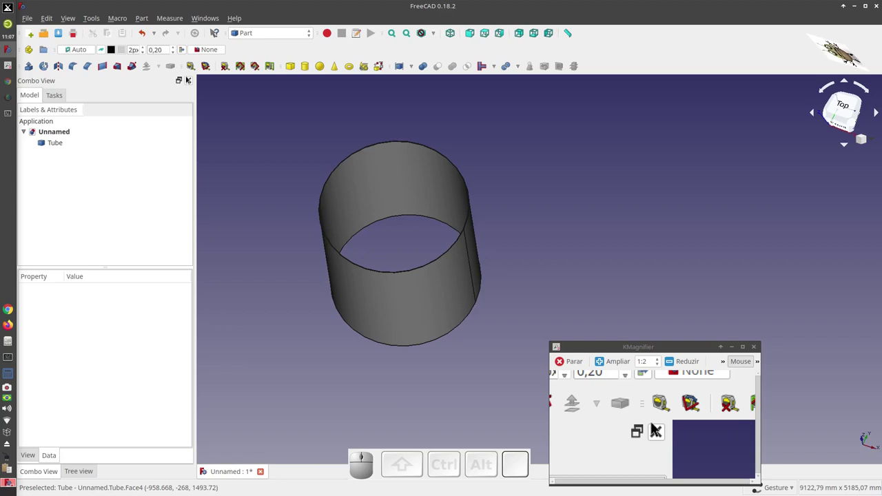
# Step: Switch to the Dodo WB workbench and confirm dodo shows as installed in the Addon manager
pyautogui.click(655, 427)
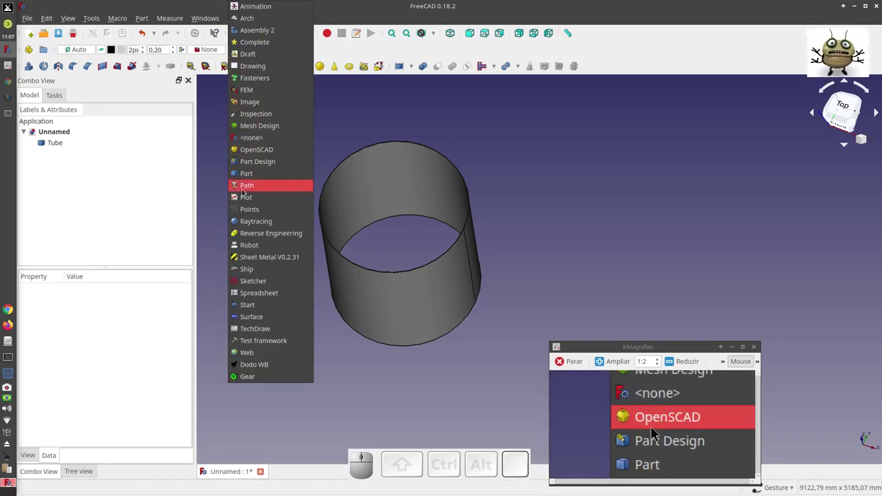
pyautogui.click(656, 427)
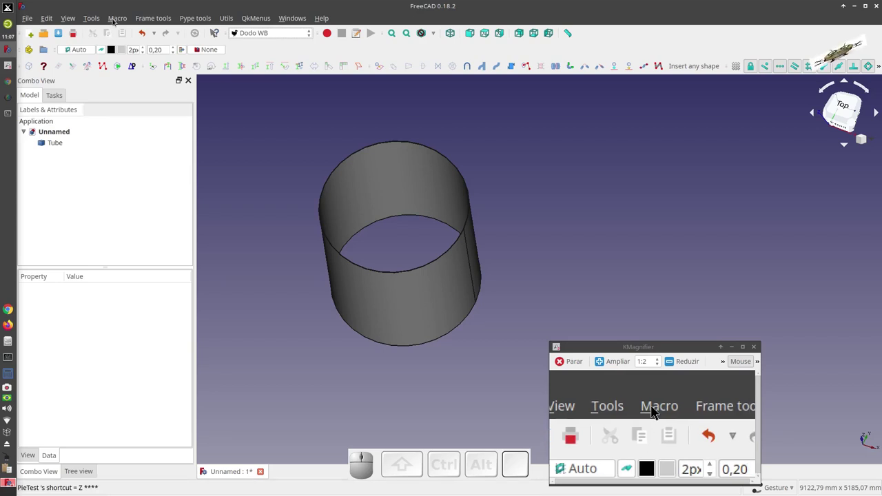
pyautogui.click(656, 407)
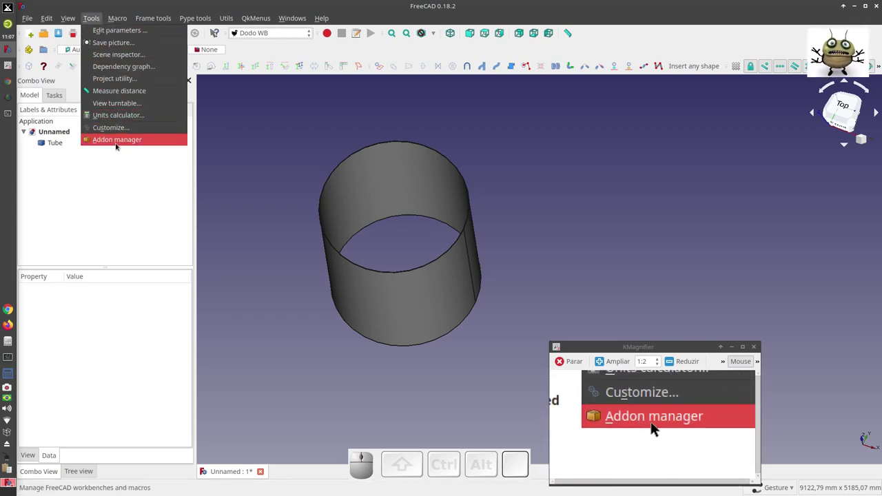
pyautogui.click(657, 424)
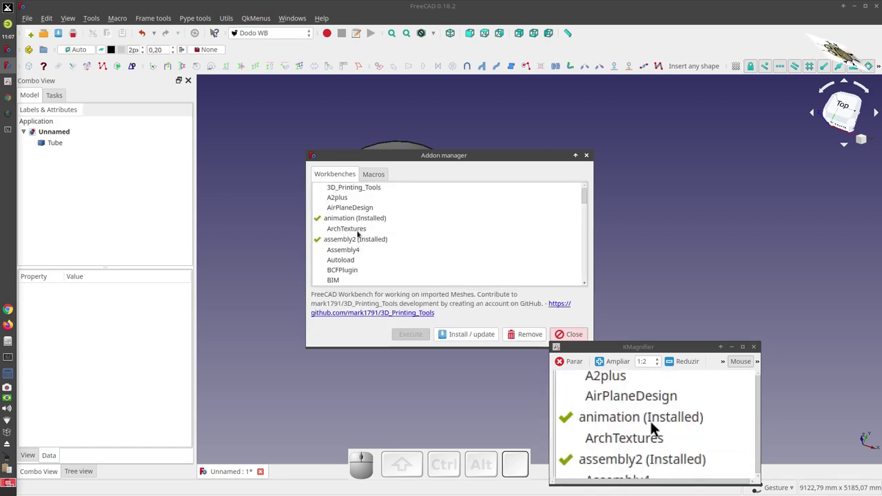
pyautogui.scroll(-3)
pyautogui.scroll(-3)
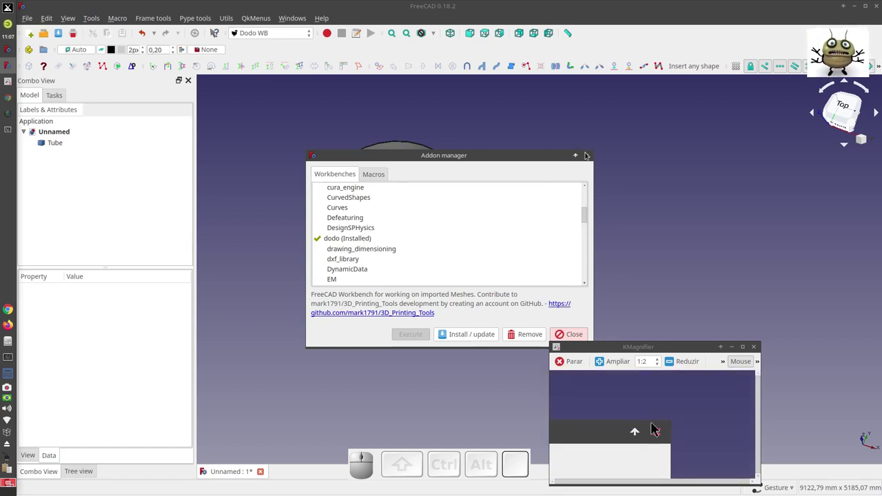
# Step: Insert a 200 mm SCH-STD DN25 pipe with the Dodo Insert a tube tool
pyautogui.click(655, 426)
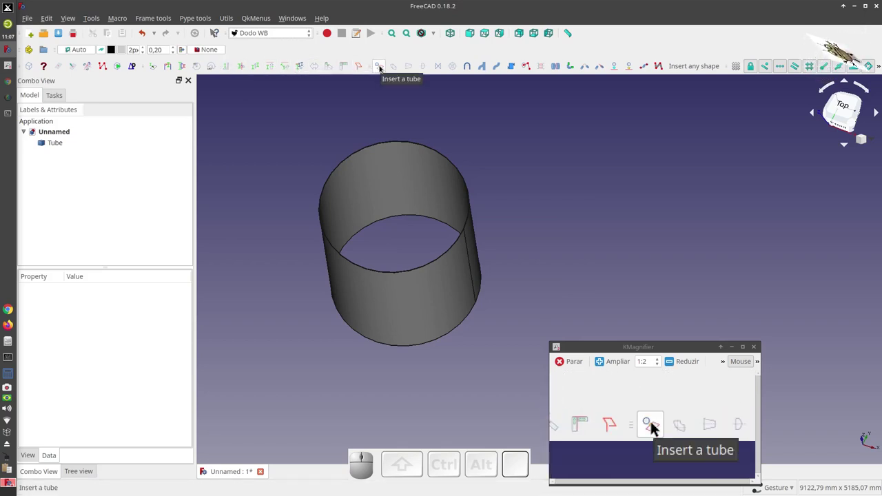
pyautogui.click(654, 422)
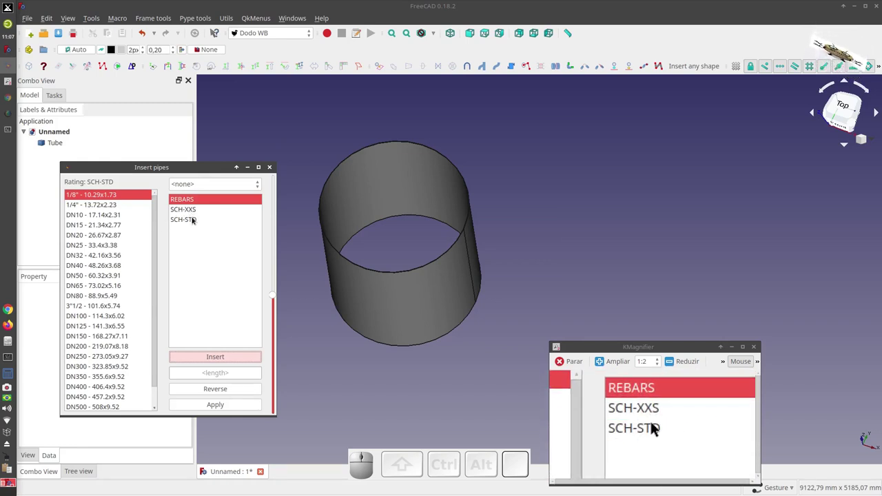
pyautogui.click(657, 424)
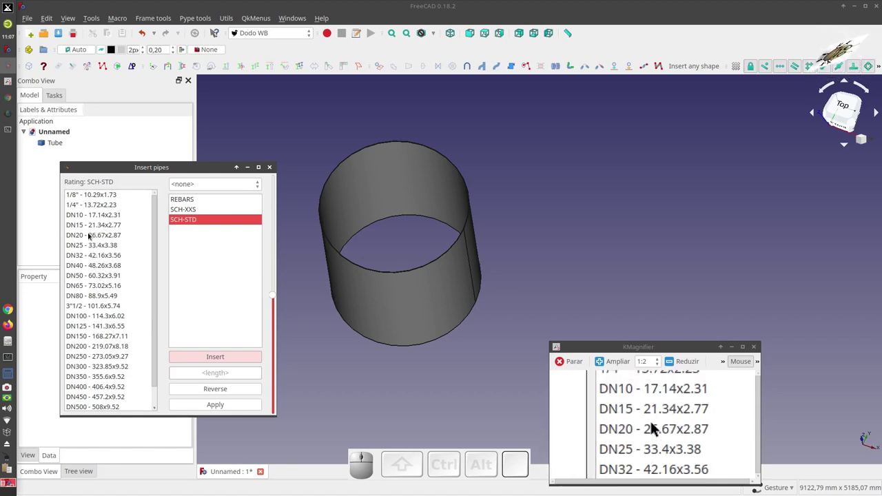
pyautogui.click(657, 424)
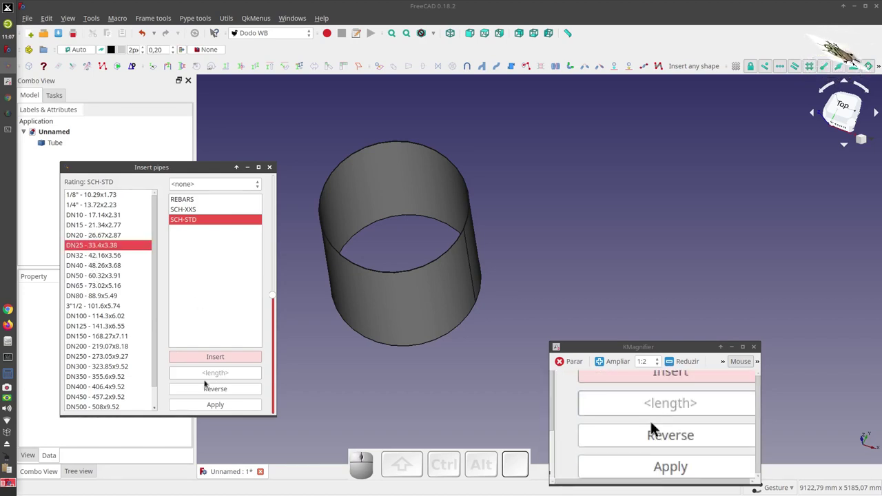
pyautogui.click(656, 427)
pyautogui.press('2')
pyautogui.press('0')
pyautogui.click(656, 426)
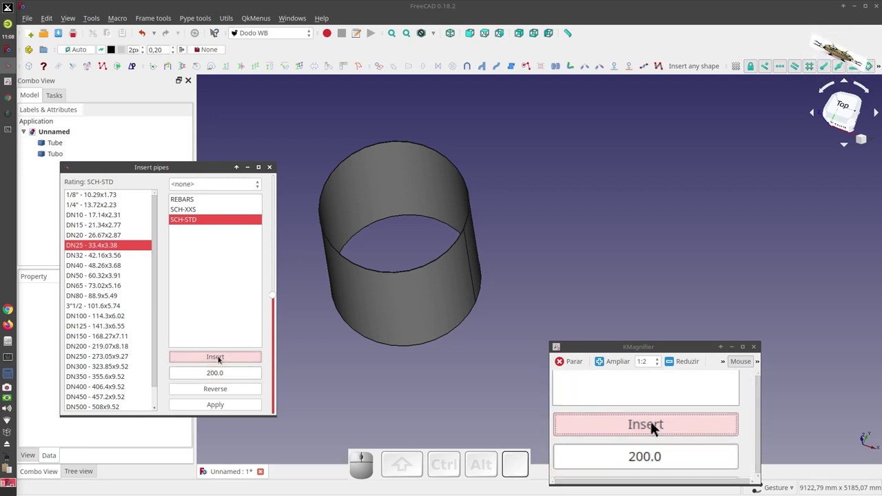
# Step: Insert three more 200 mm SCH-STD pipes: DN50, another size, and DN100
pyautogui.click(656, 427)
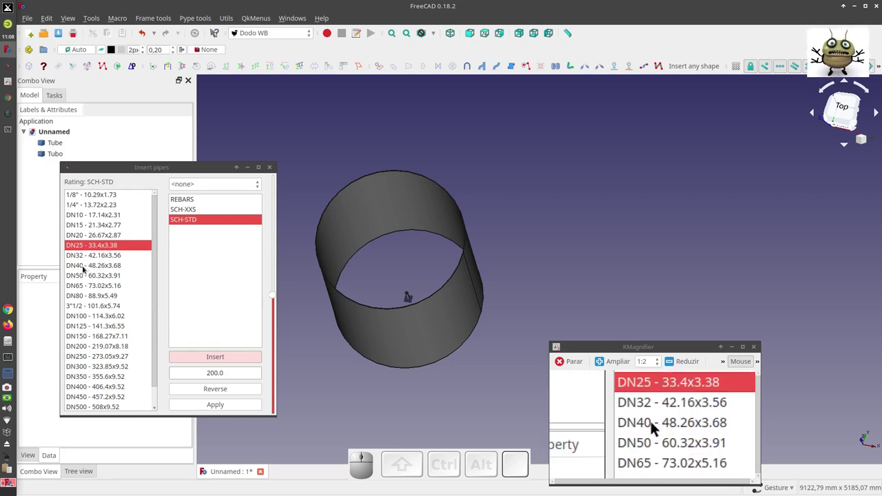
pyautogui.click(656, 426)
pyautogui.click(656, 426)
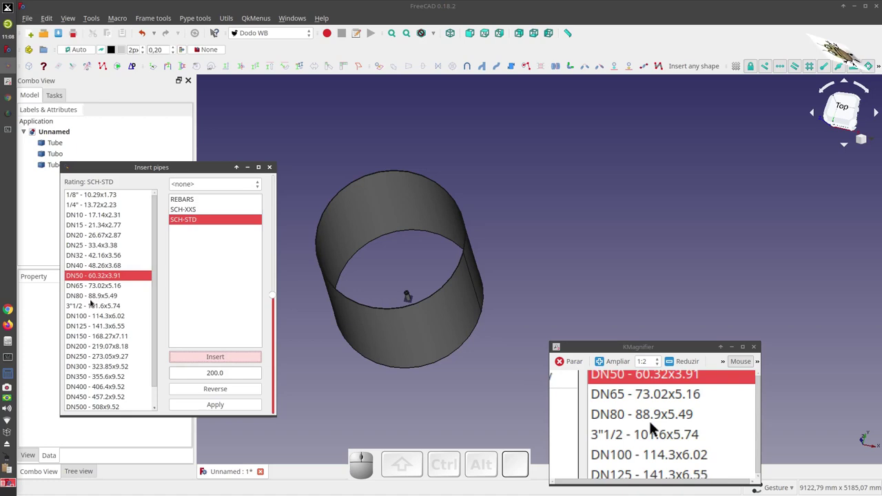
pyautogui.click(656, 427)
pyautogui.click(656, 427)
pyautogui.click(656, 427)
pyautogui.click(655, 427)
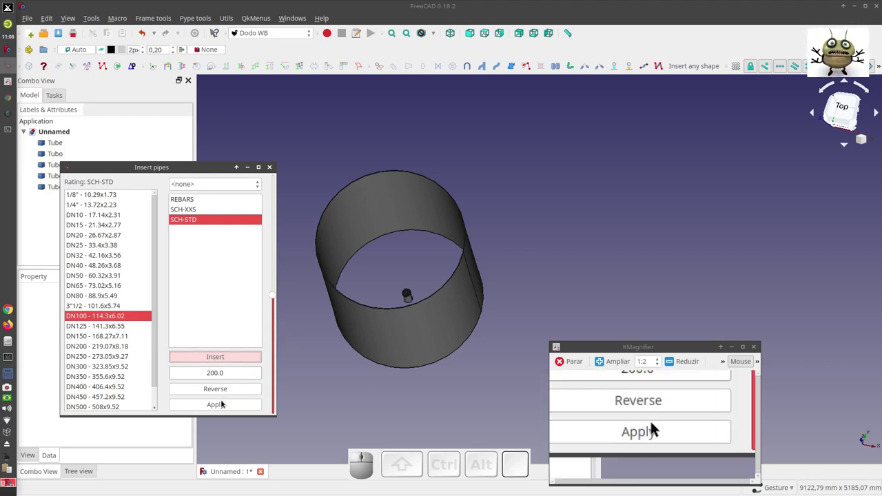
# Step: Apply the pipe settings and close the insertion dialog
pyautogui.click(656, 427)
pyautogui.click(656, 427)
pyautogui.click(655, 422)
pyautogui.press('1')
pyautogui.press('0')
pyautogui.scroll(-3)
pyautogui.scroll(3)
# Step: Select an inserted pipe and start its transform with a 50 mm translation step and 45° rotation
pyautogui.click(657, 424)
pyautogui.click(657, 424)
pyautogui.click(657, 424)
pyautogui.click(657, 424)
pyautogui.press('4')
pyautogui.press('5')
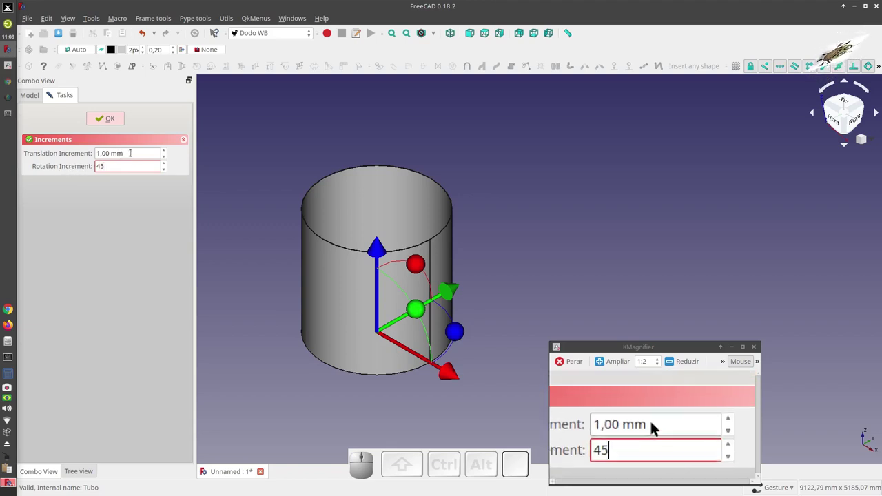
pyautogui.click(657, 424)
pyautogui.press('5')
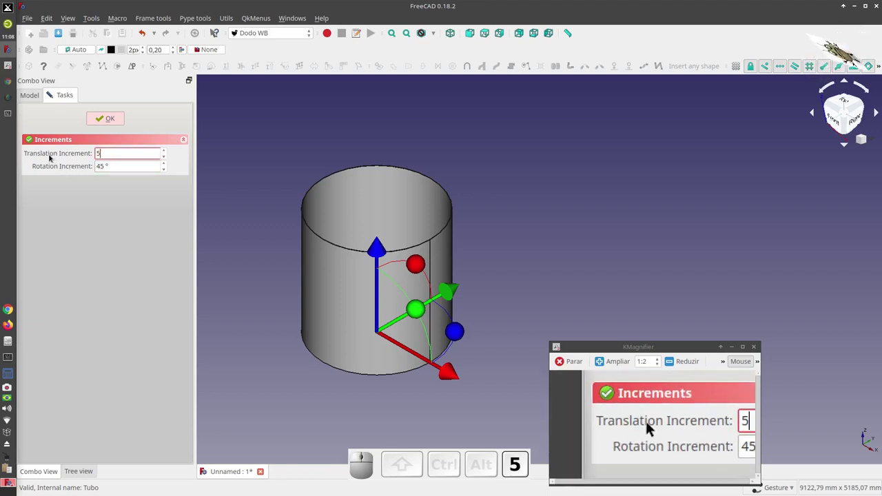
pyautogui.press('0')
# Step: Rotate the pipe a quarter turn and nudge it in 50 mm steps onto the tank's lower rim
pyautogui.click(657, 425)
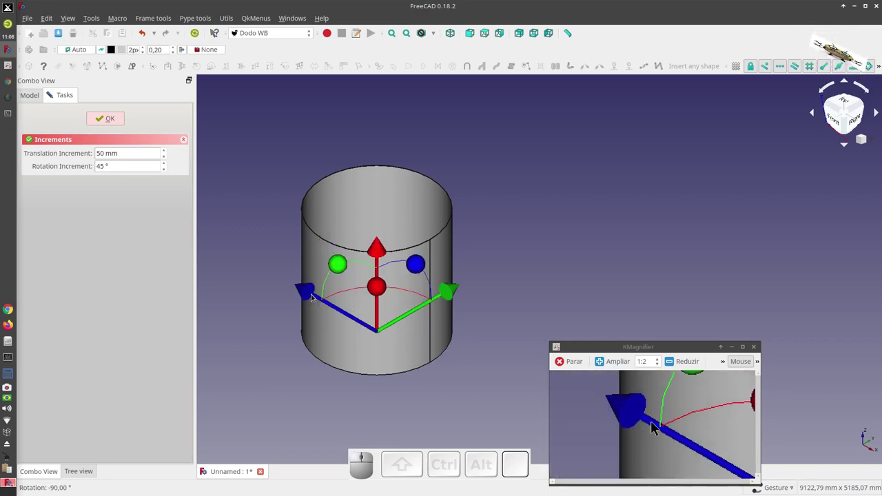
pyautogui.click(656, 427)
pyautogui.scroll(3)
pyautogui.click(656, 427)
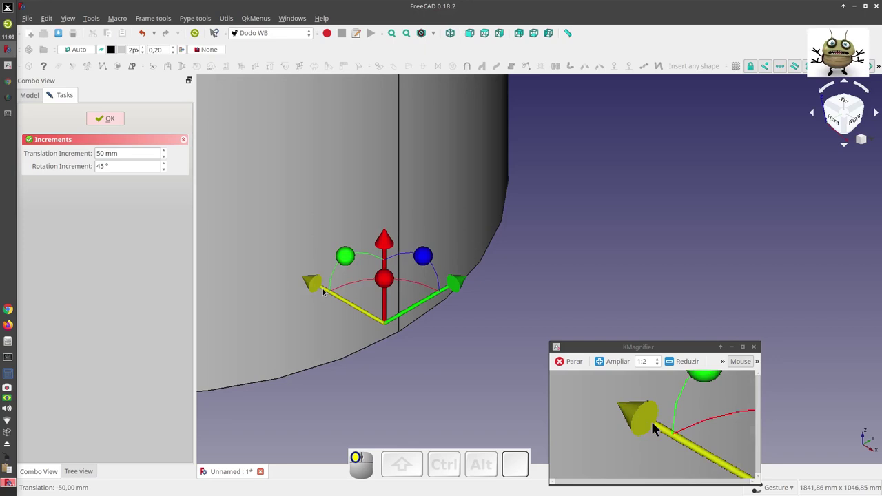
pyautogui.click(655, 426)
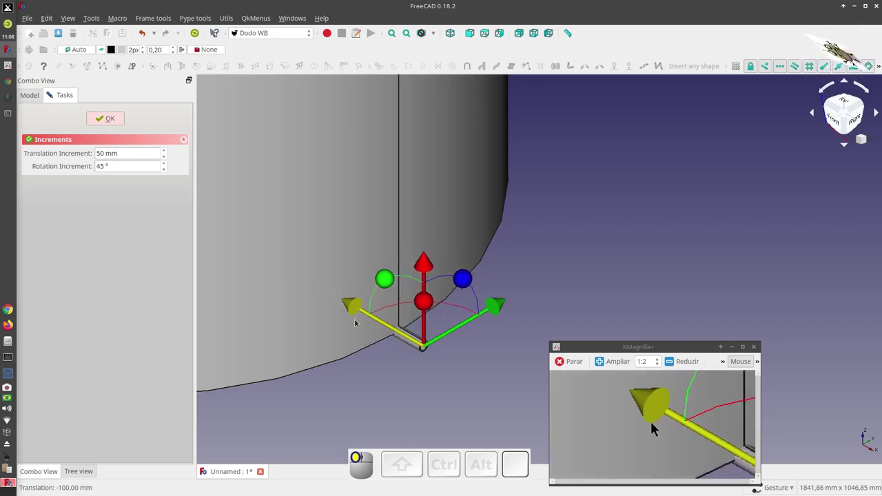
pyautogui.click(656, 426)
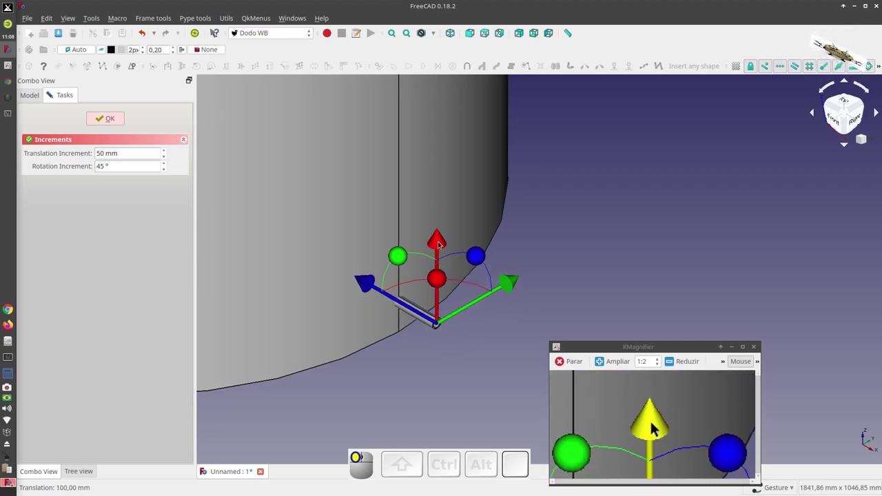
pyautogui.scroll(-3)
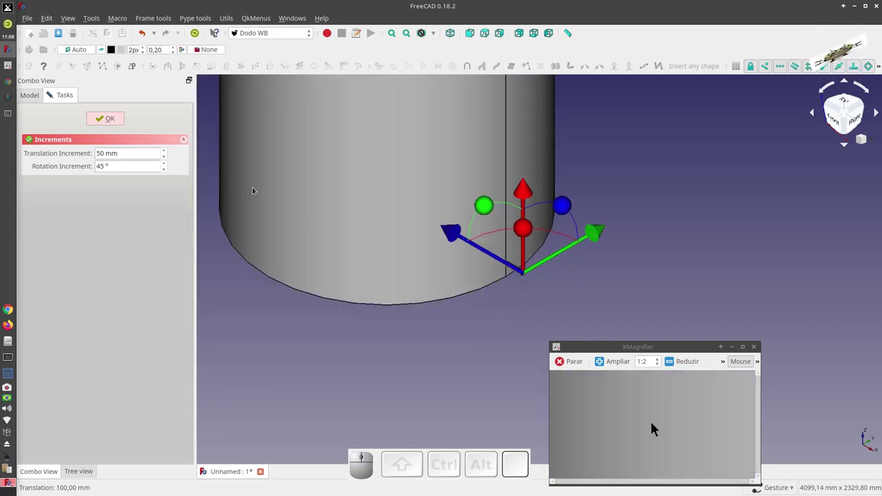
pyautogui.click(655, 427)
pyautogui.click(656, 427)
pyautogui.scroll(-3)
pyautogui.click(656, 427)
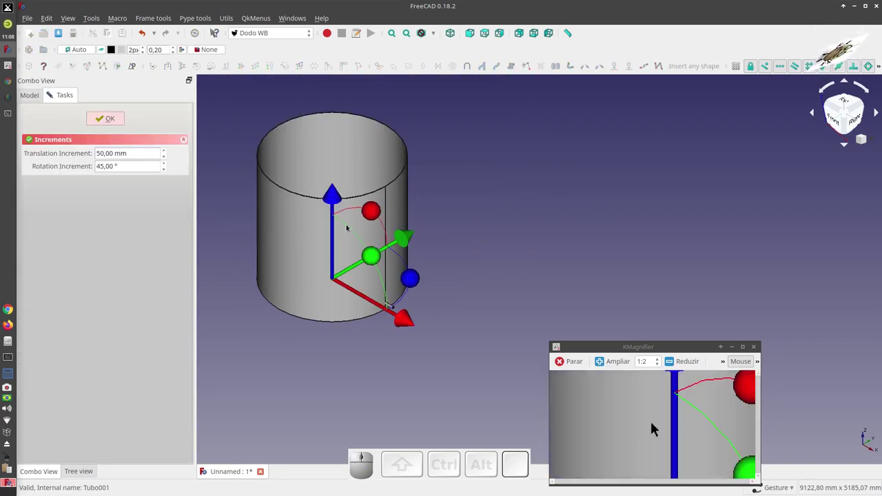
# Step: Rotate the pipe 90°, slide it 900 mm along the tank base and raise it 100 mm
pyautogui.click(656, 426)
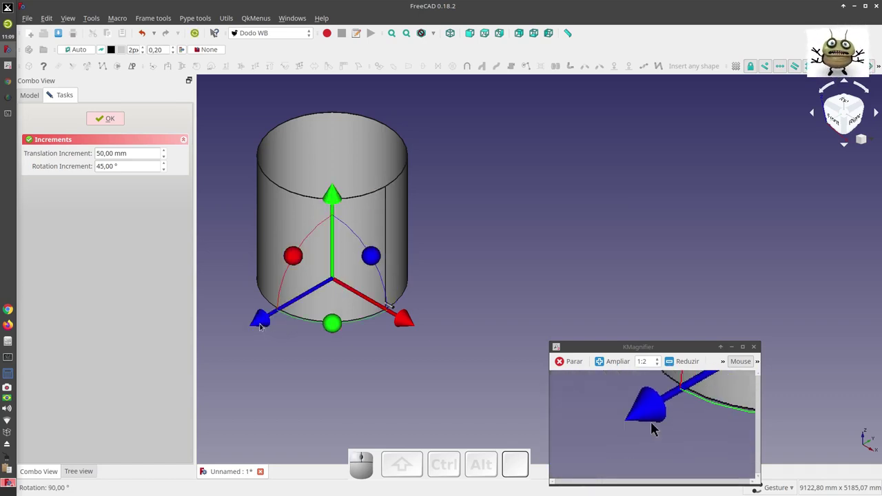
pyautogui.scroll(3)
pyautogui.click(655, 427)
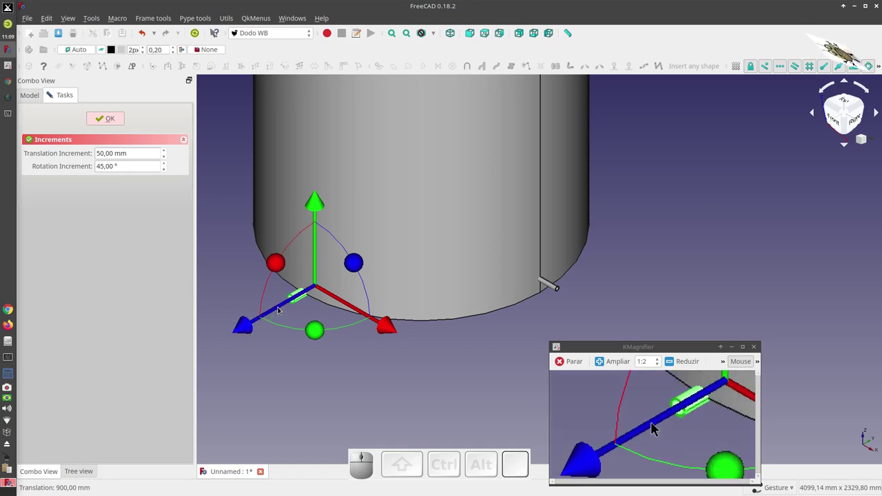
pyautogui.click(655, 426)
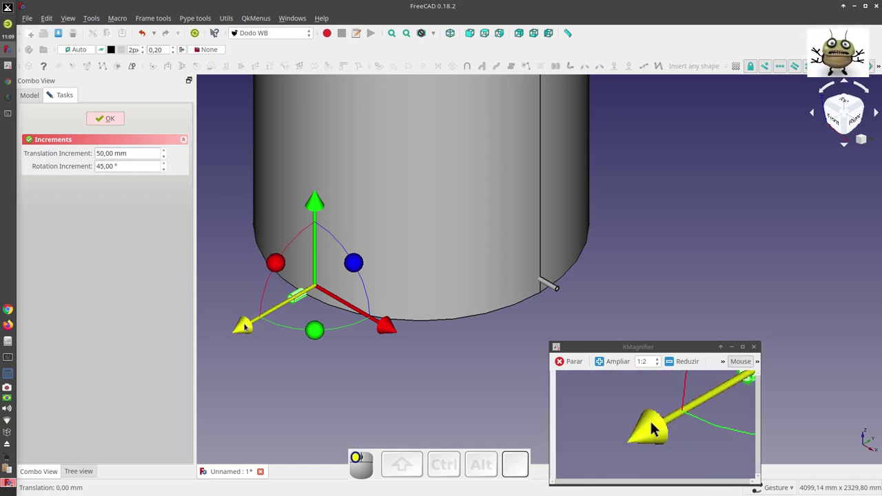
pyautogui.click(655, 426)
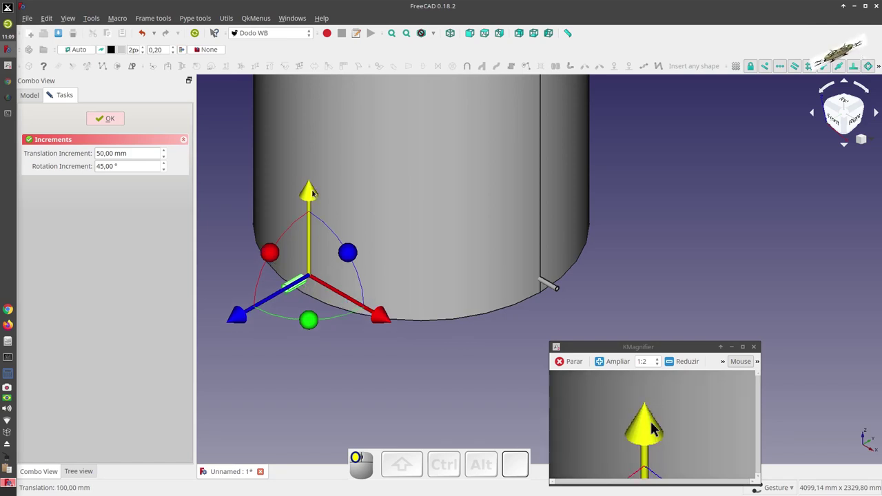
pyautogui.click(656, 427)
pyautogui.click(656, 427)
pyautogui.click(656, 427)
# Step: Place another pipe turned -90° outward, lift it near the tank top and confirm the placement
pyautogui.click(655, 427)
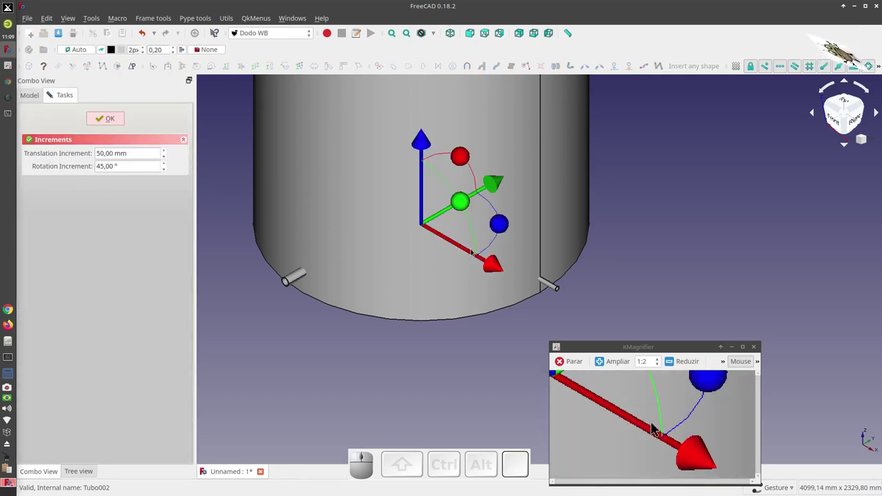
pyautogui.click(656, 427)
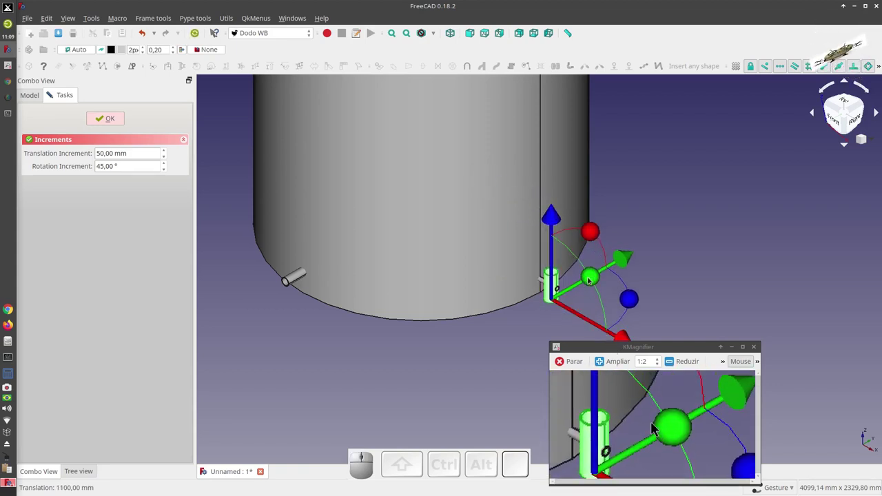
pyautogui.click(657, 427)
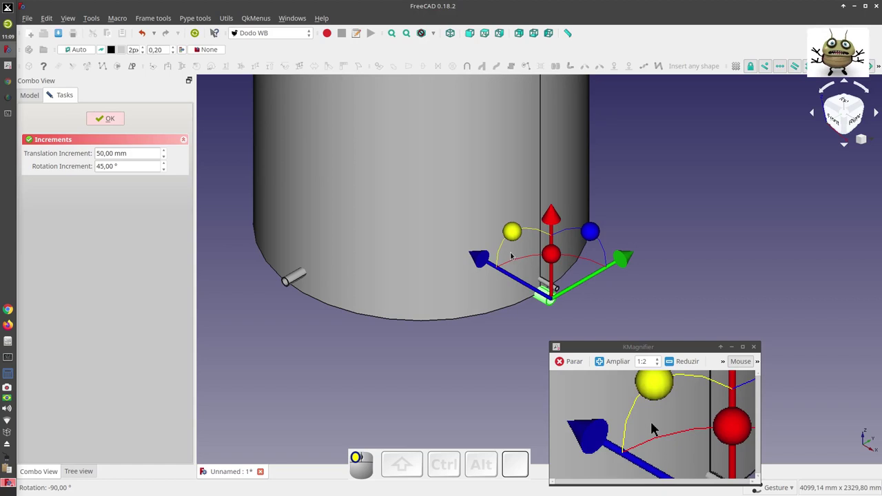
pyautogui.scroll(3)
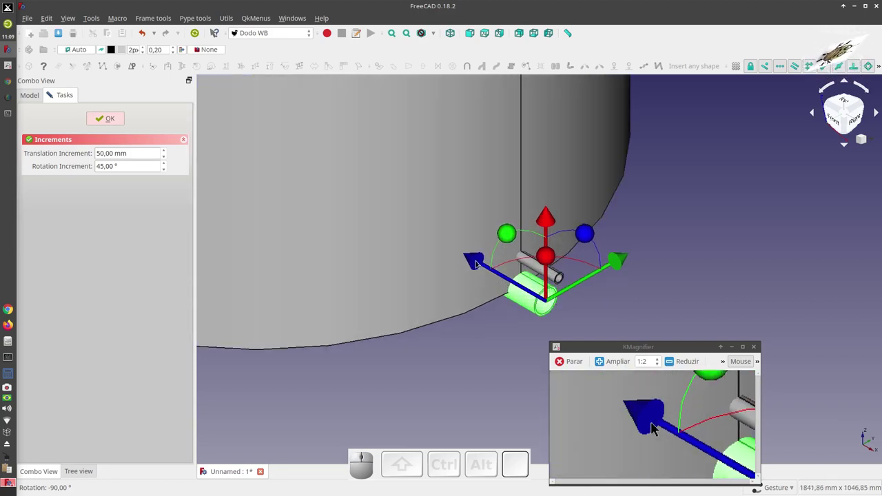
pyautogui.click(655, 427)
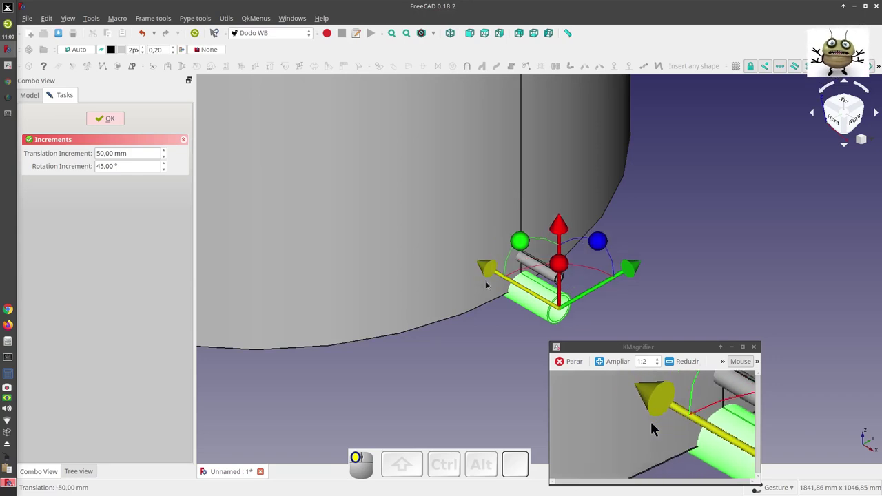
pyautogui.scroll(-3)
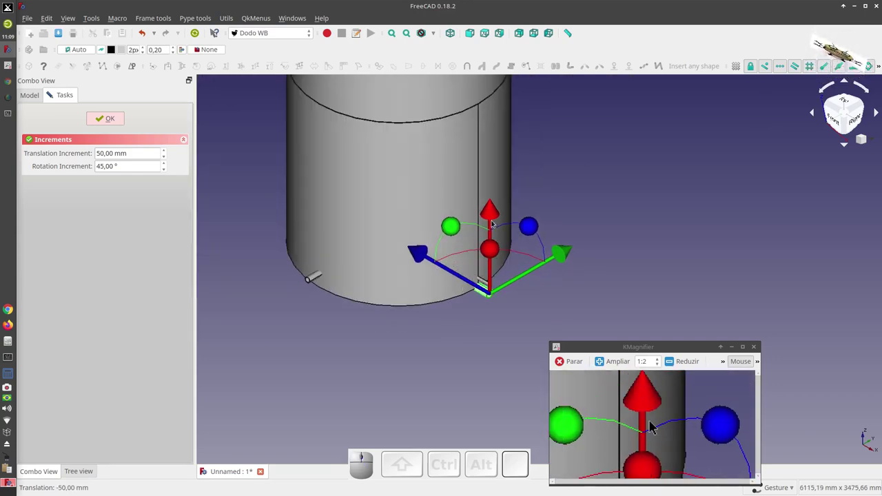
pyautogui.click(656, 427)
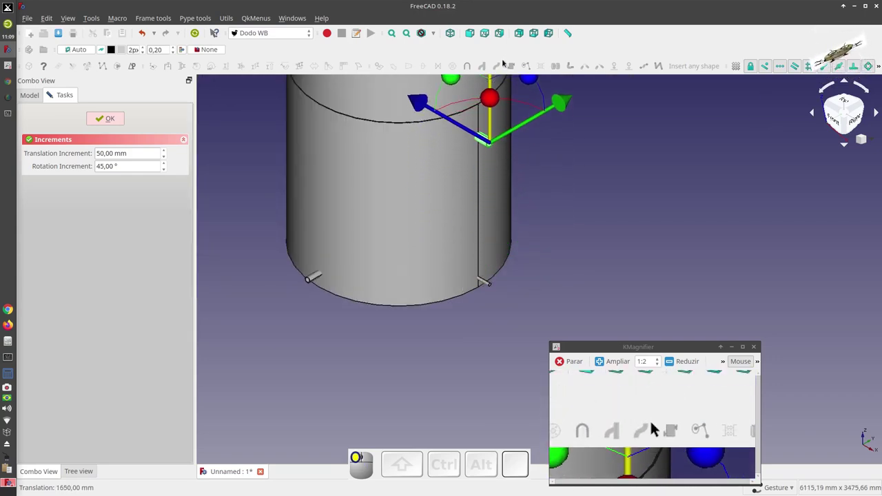
pyautogui.scroll(3)
pyautogui.scroll(-3)
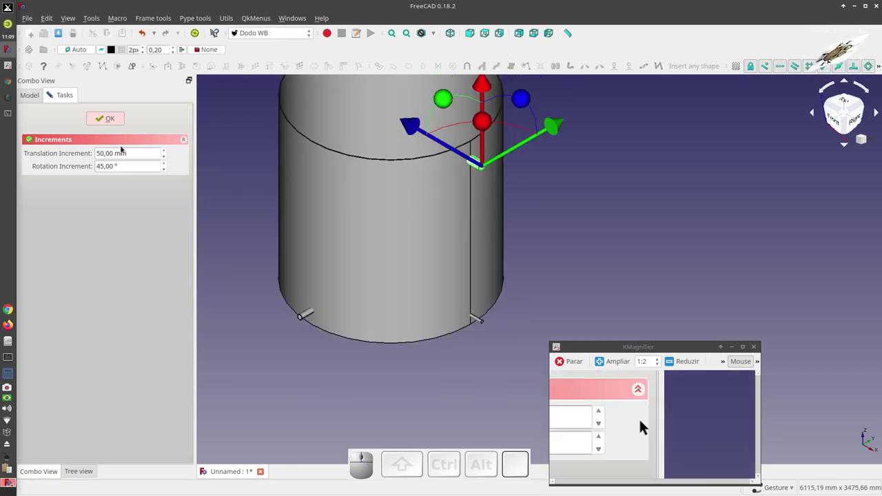
pyautogui.click(655, 422)
# Step: Select pipe Tubo003 in the model tree to show its DN100, 200 mm properties
pyautogui.doubleClick(656, 426)
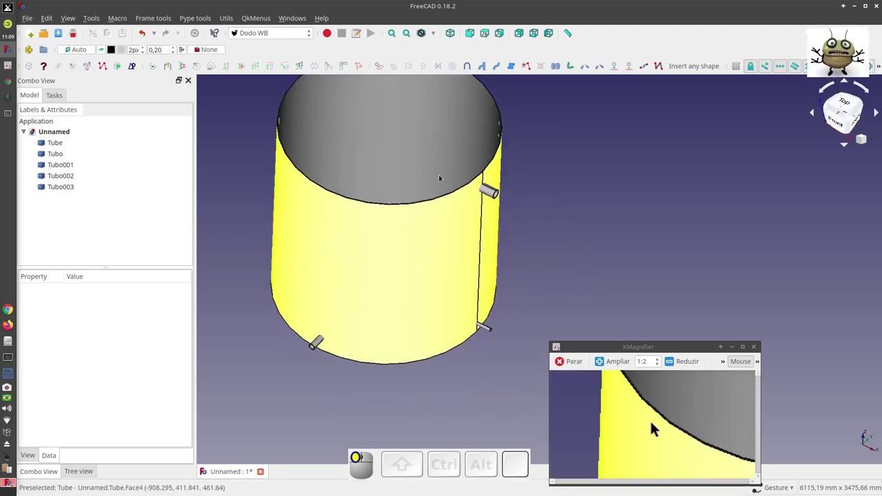
pyautogui.scroll(-3)
pyautogui.click(656, 427)
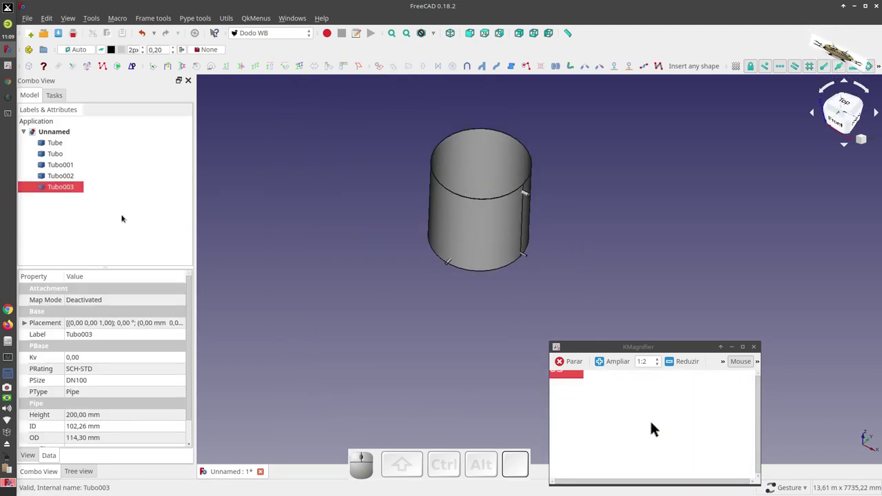
# Step: Inspect the nozzle placement from the Top, Front and Isometric views
pyautogui.click(656, 428)
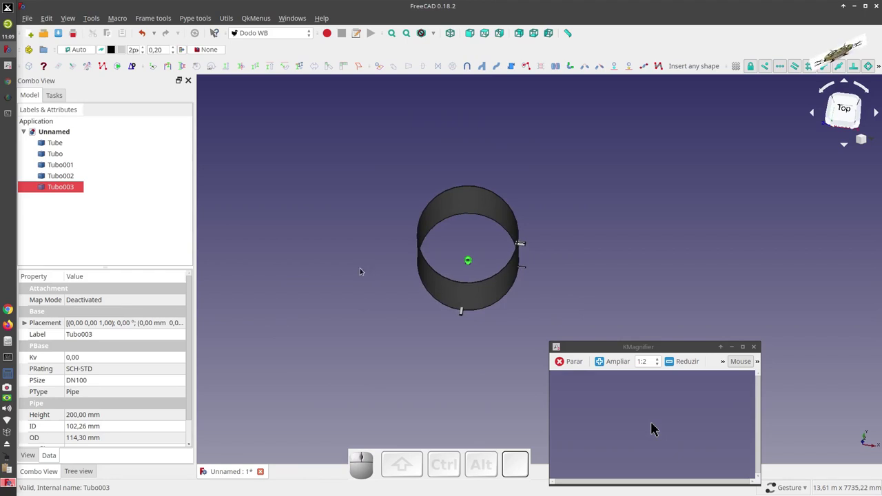
pyautogui.press('1')
pyautogui.press('2')
pyautogui.scroll(3)
pyautogui.press('1')
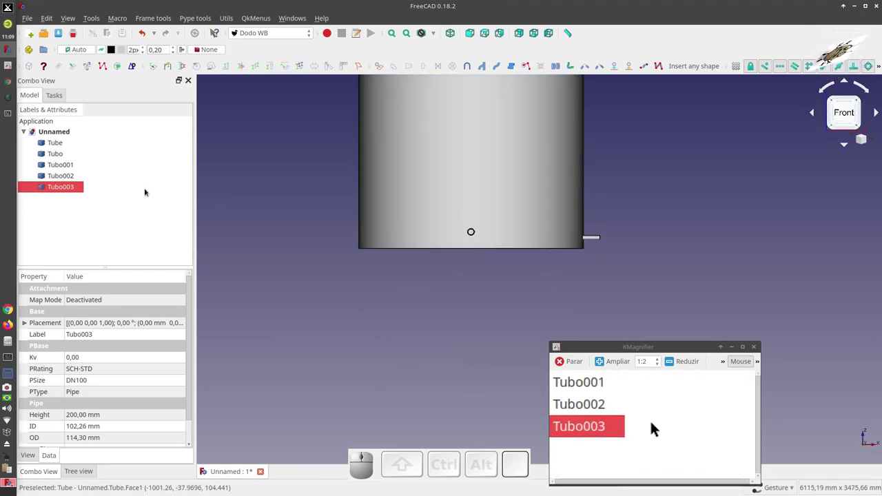
pyautogui.press('0')
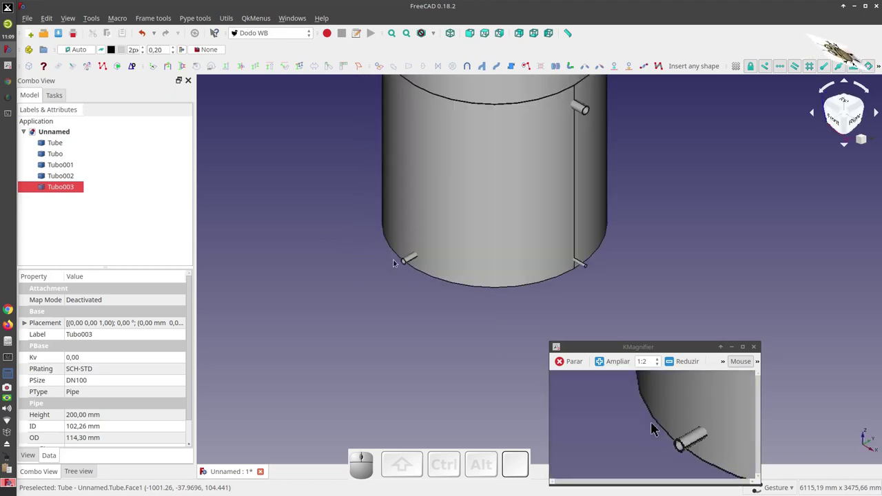
pyautogui.scroll(-3)
pyautogui.click(655, 427)
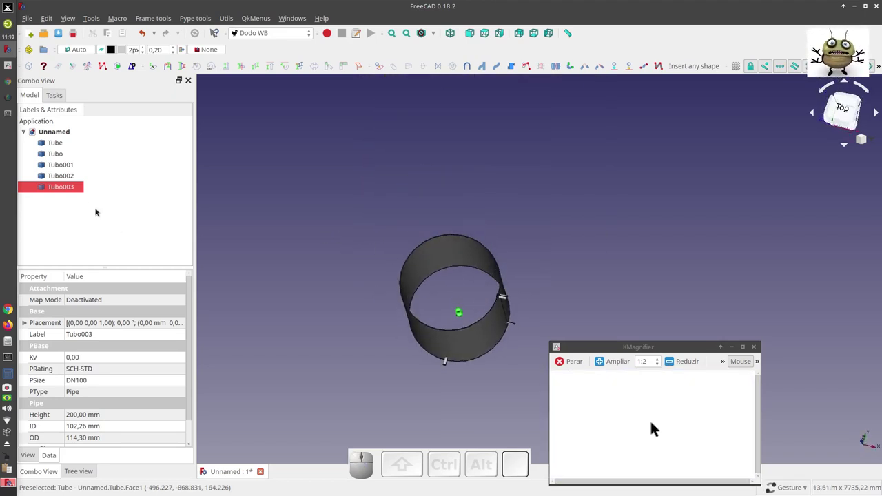
pyautogui.click(655, 427)
# Step: Start transforming Tubo003 and rotate it 45° about its axis, viewed from above
pyautogui.click(655, 427)
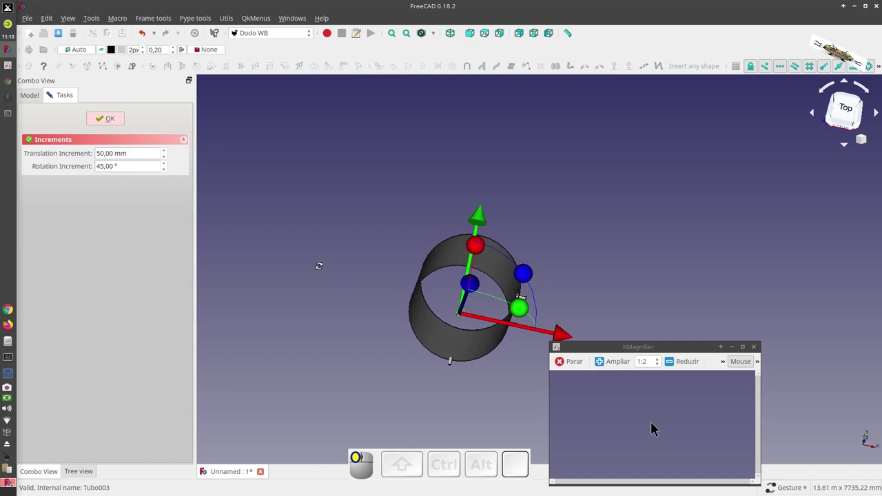
pyautogui.click(656, 427)
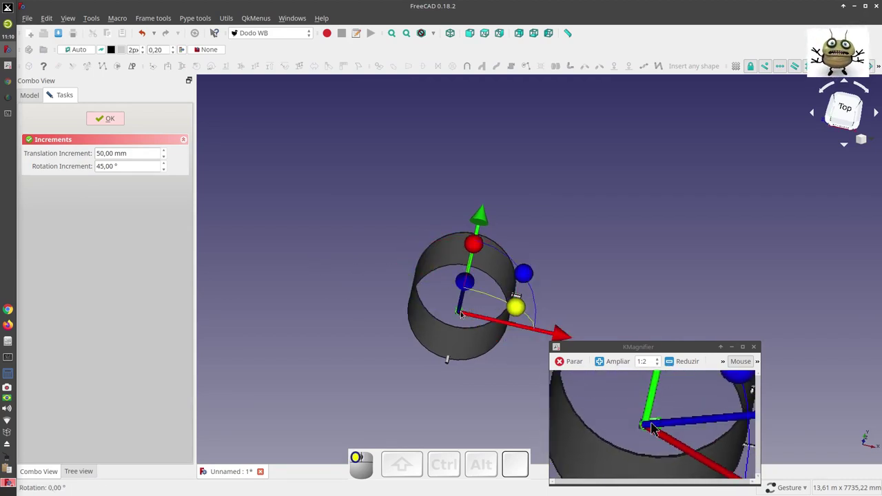
pyautogui.scroll(3)
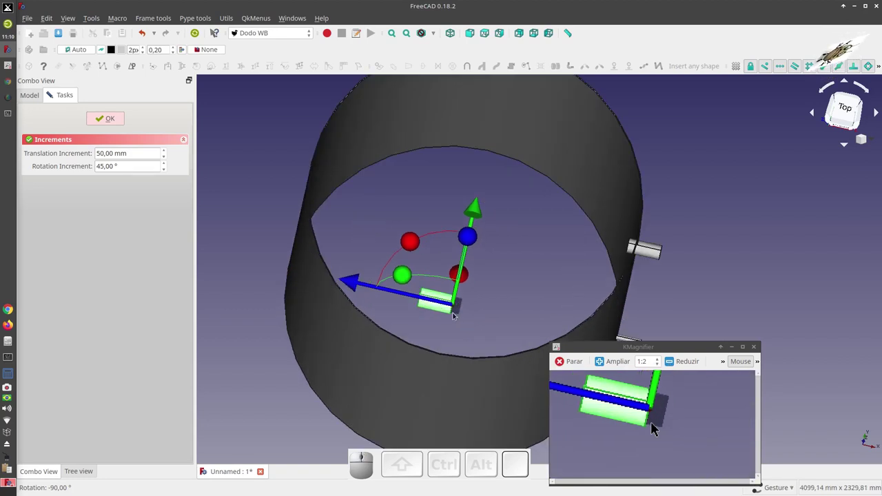
pyautogui.press('1')
pyautogui.press('2')
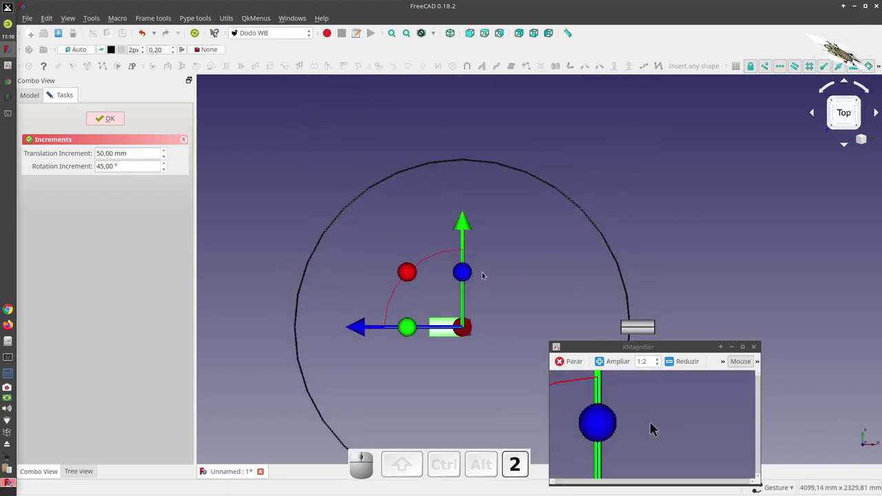
pyautogui.click(656, 427)
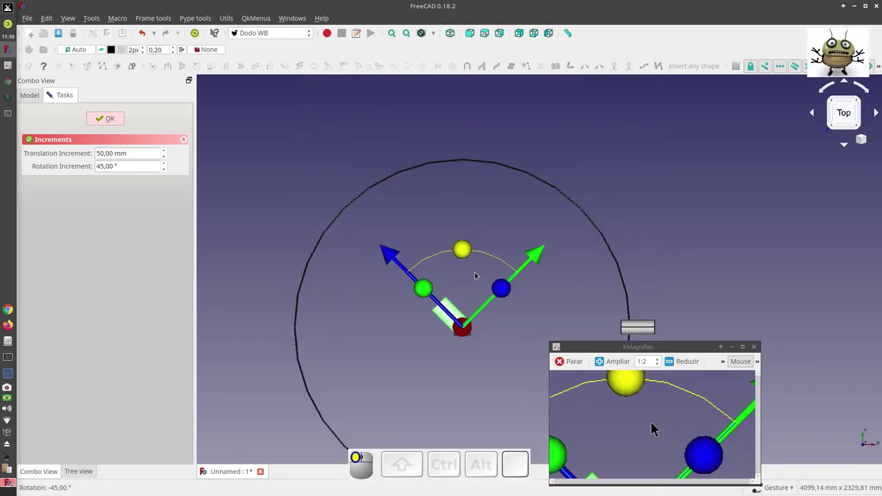
pyautogui.scroll(-3)
pyautogui.scroll(3)
# Step: Move the DN100 nozzle along the tank and out toward the tank wall
pyautogui.click(656, 427)
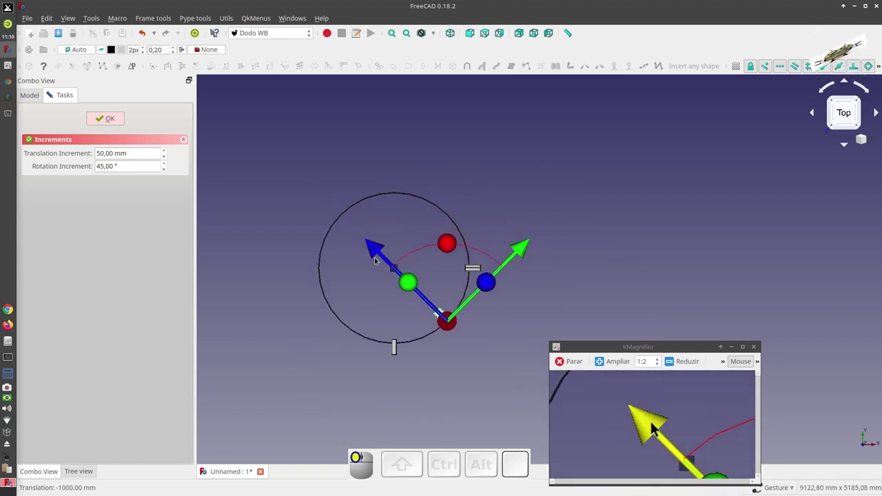
pyautogui.scroll(3)
pyautogui.click(655, 427)
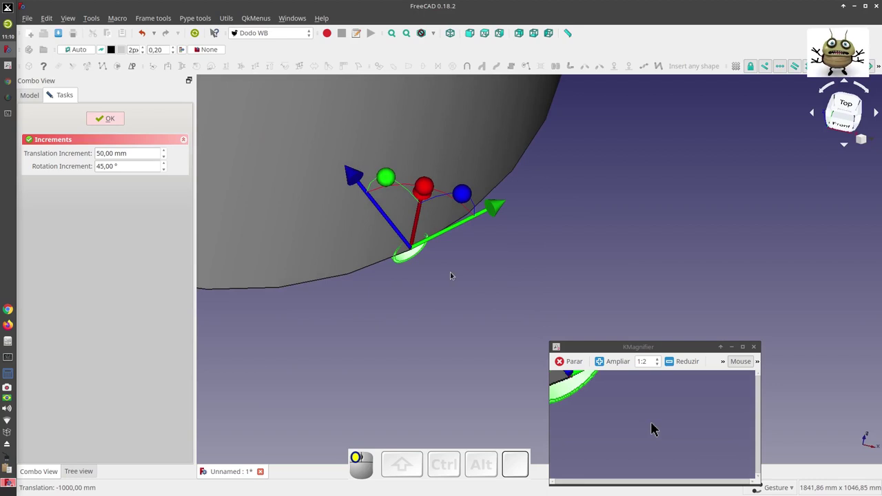
pyautogui.scroll(3)
pyautogui.scroll(-3)
pyautogui.scroll(3)
pyautogui.click(656, 427)
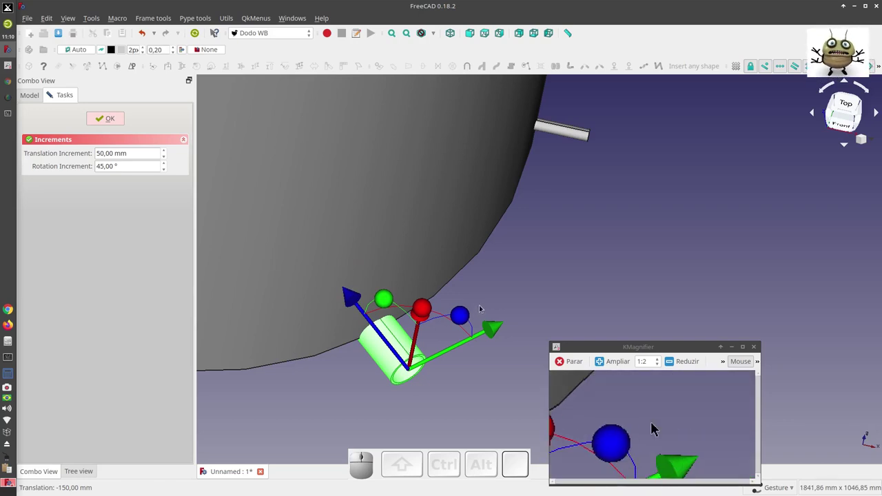
# Step: From the front view, adjust and raise the nozzle to sit on the wall near the base
pyautogui.press('0')
pyautogui.click(655, 427)
pyautogui.click(656, 427)
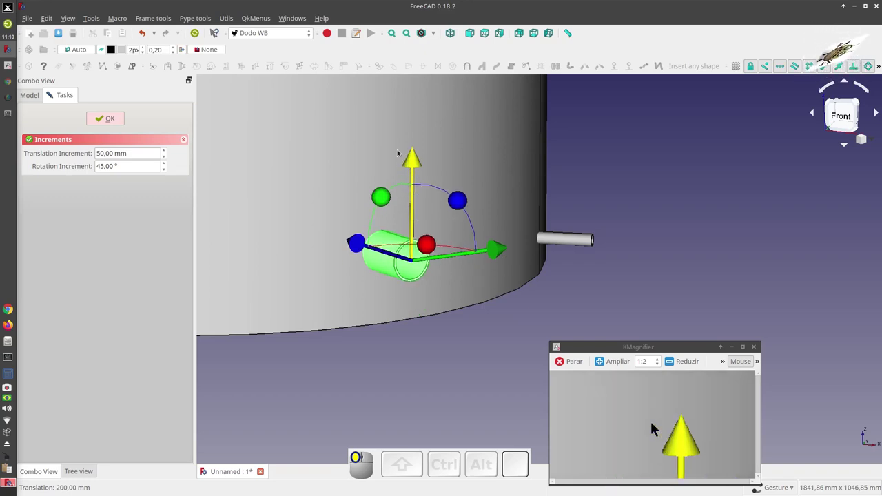
pyautogui.click(656, 427)
pyautogui.click(656, 427)
pyautogui.scroll(-3)
# Step: Confirm the nozzle placement and fit the whole tank in an isometric view
pyautogui.click(656, 426)
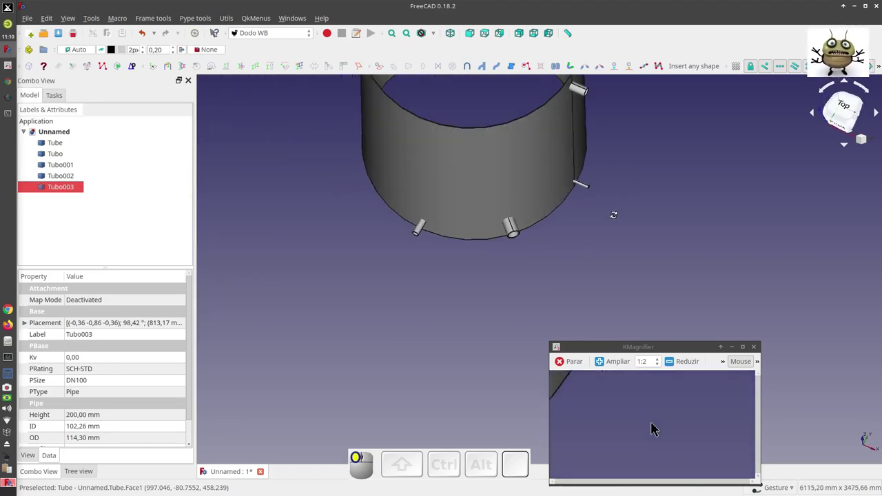
pyautogui.scroll(-3)
pyautogui.click(656, 427)
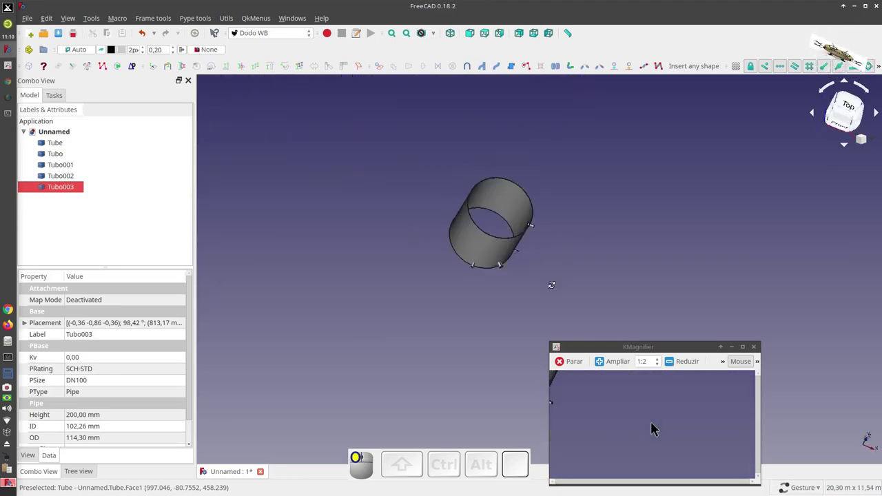
pyautogui.press('0')
pyautogui.scroll(-3)
pyautogui.scroll(3)
pyautogui.click(656, 427)
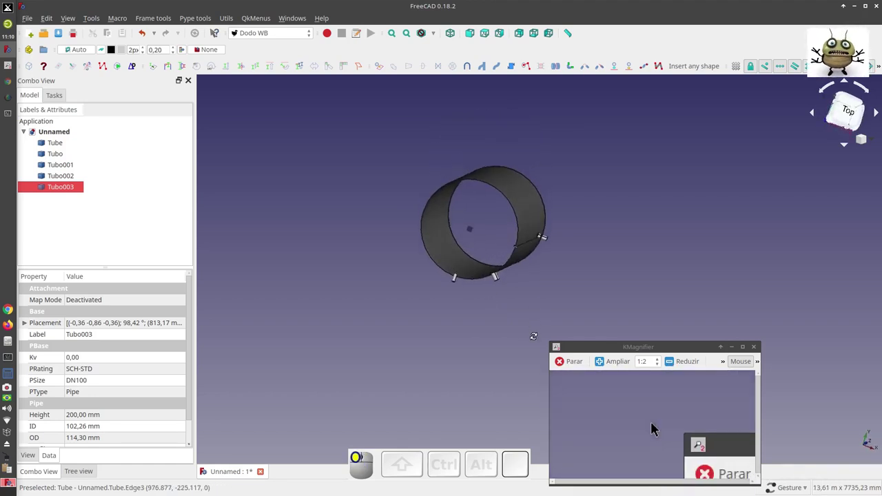
pyautogui.press('0')
pyautogui.scroll(-3)
pyautogui.scroll(3)
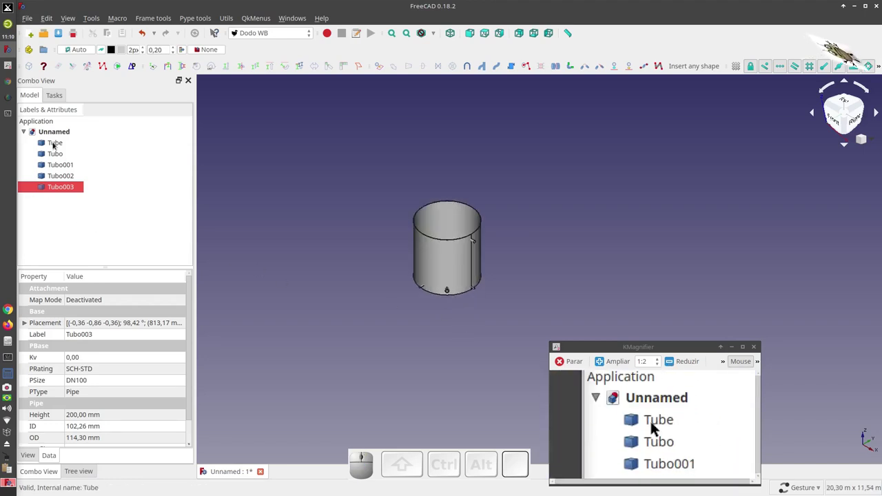
# Step: Select Tube, Tubo, Tubo001 and Tubo002 together in the model tree
pyautogui.click(655, 427)
pyautogui.click(656, 426)
pyautogui.click(656, 427)
pyautogui.click(656, 427)
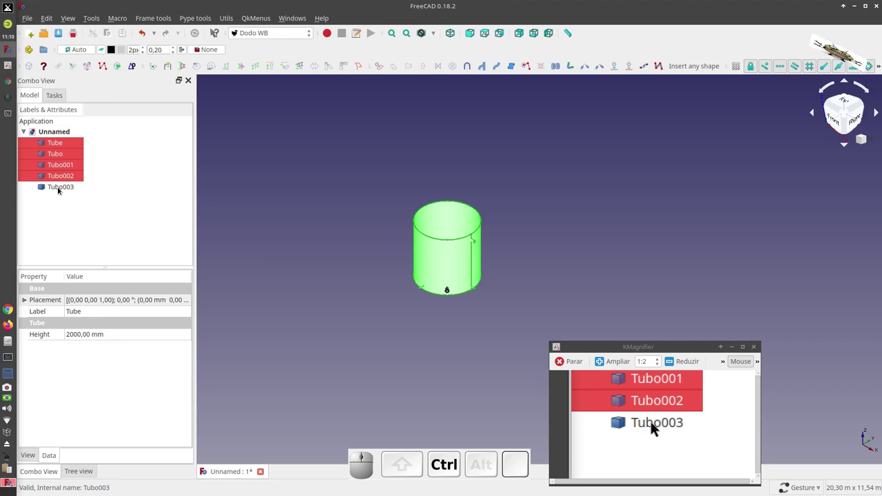
# Step: Add Tubo003 to the selection and switch to the Part workbench
pyautogui.click(656, 427)
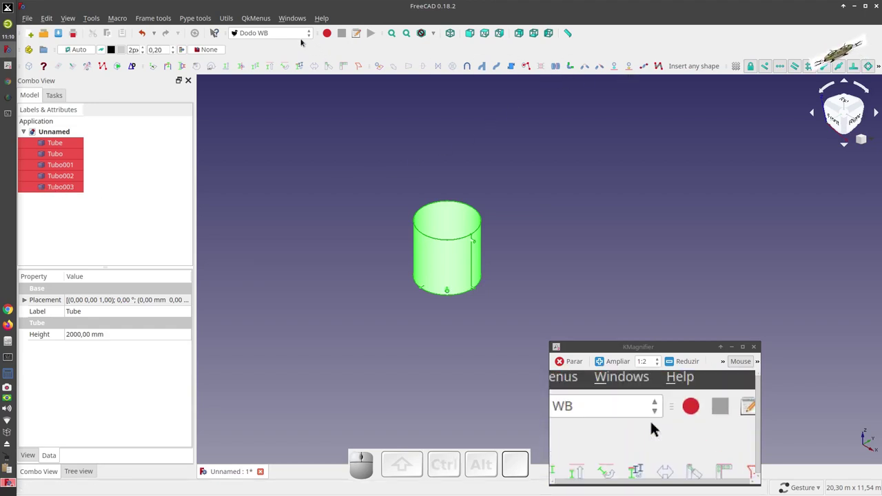
pyautogui.click(655, 427)
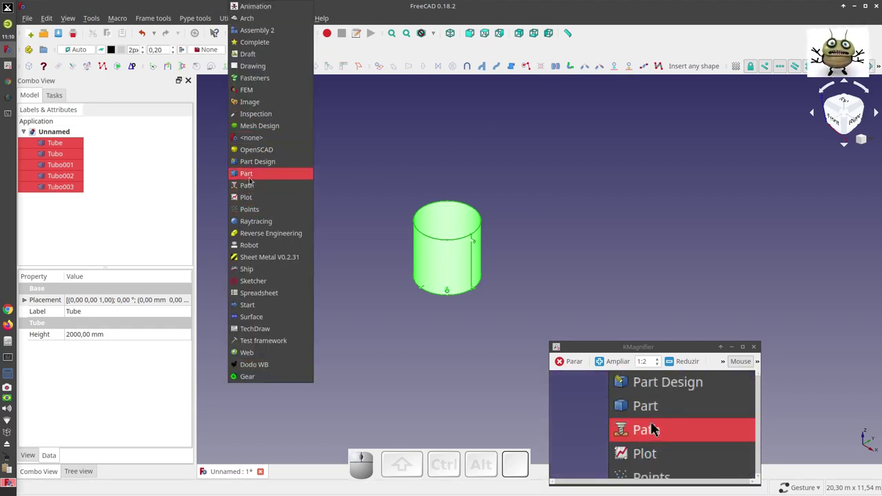
pyautogui.click(656, 427)
pyautogui.doubleClick(656, 427)
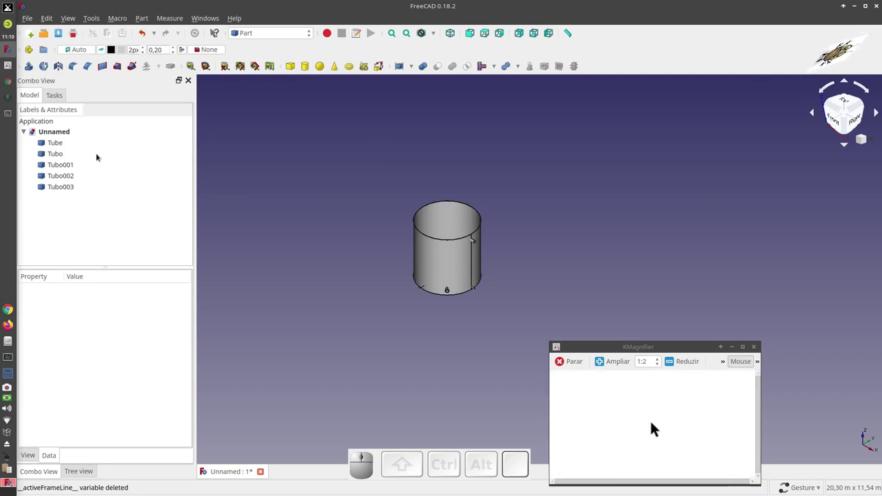
# Step: Reselect Tube and the four Tubo nozzles and join them with Connect objects
pyautogui.click(655, 425)
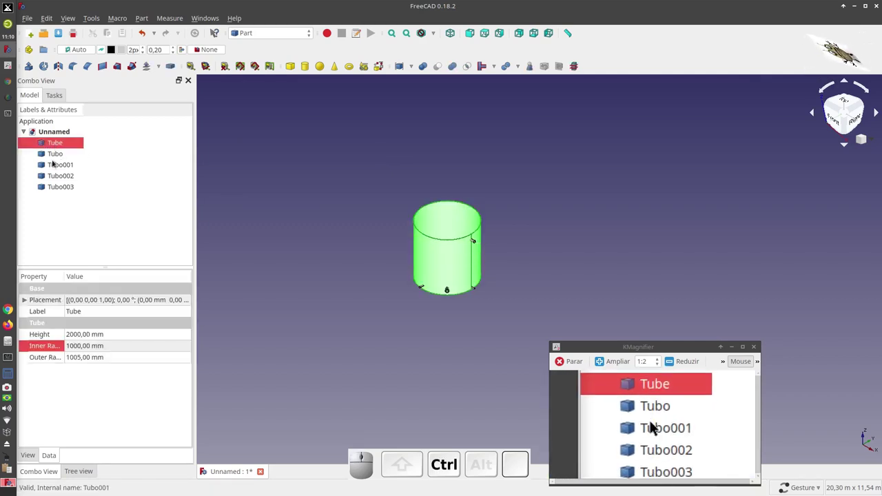
pyautogui.click(655, 427)
pyautogui.click(655, 427)
pyautogui.click(656, 426)
pyautogui.click(655, 427)
pyautogui.click(656, 426)
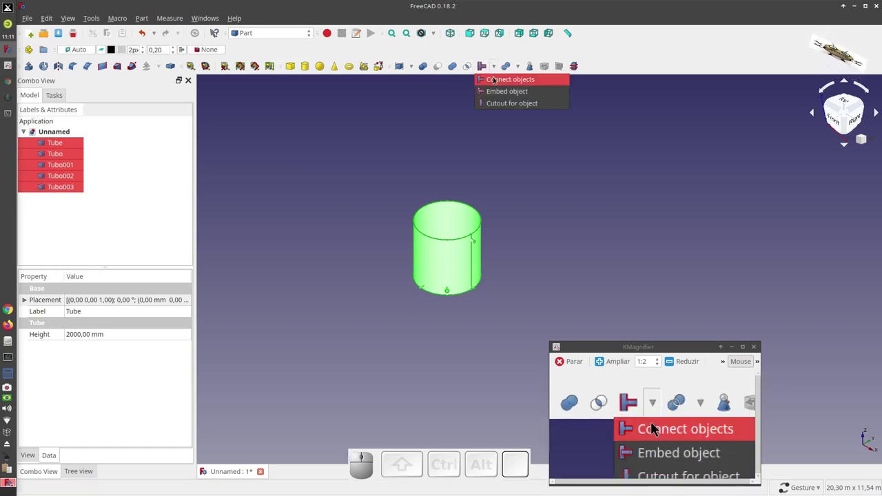
pyautogui.click(656, 427)
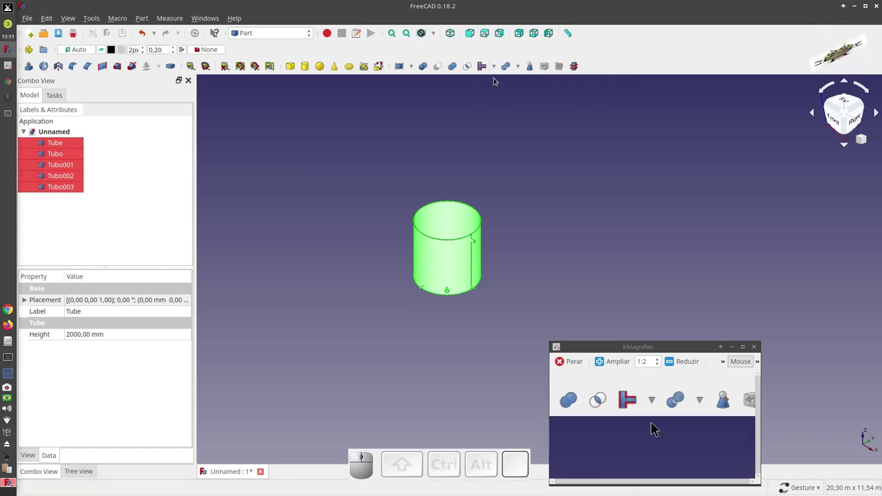
pyautogui.click(656, 427)
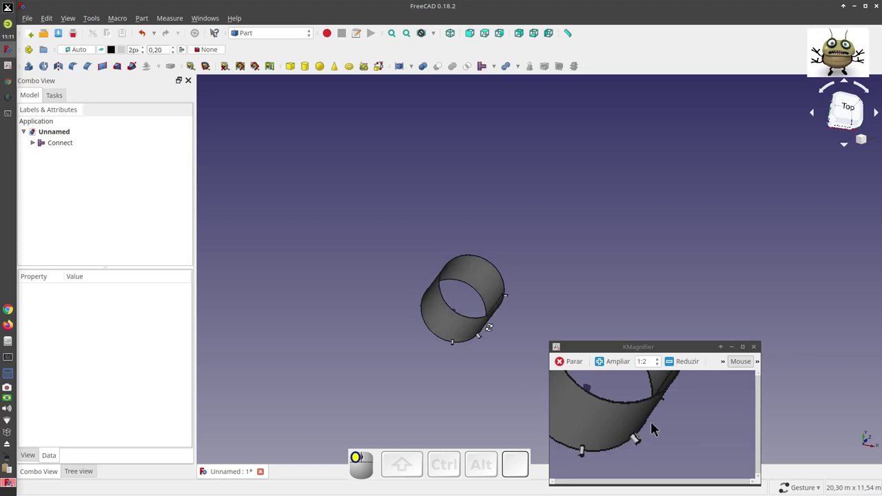
# Step: Orbit and zoom around the Connect result to inspect the pipe openings
pyautogui.scroll(3)
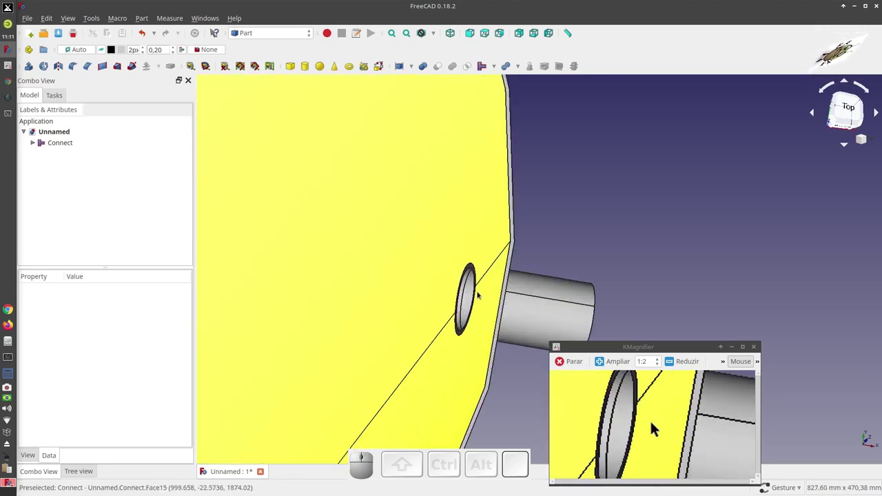
pyautogui.scroll(-3)
pyautogui.click(656, 426)
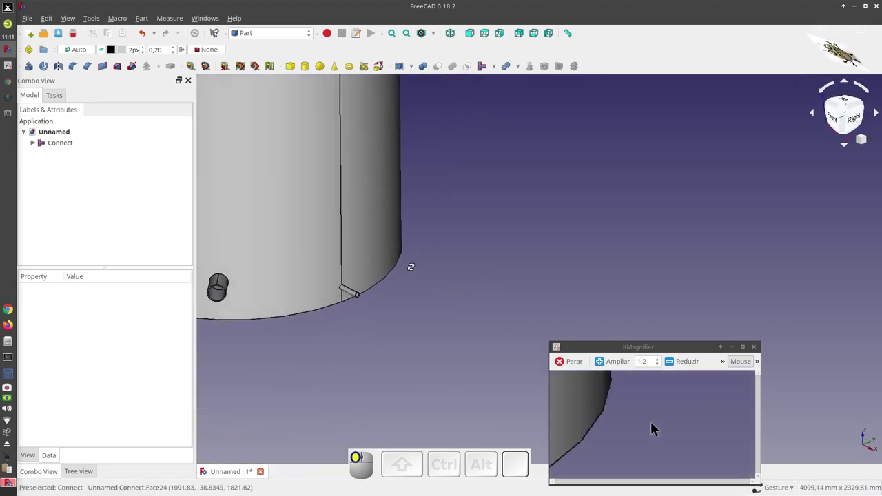
pyautogui.scroll(-3)
pyautogui.scroll(3)
pyautogui.scroll(-3)
pyautogui.scroll(3)
pyautogui.scroll(-3)
pyautogui.scroll(-3)
pyautogui.scroll(3)
pyautogui.scroll(3)
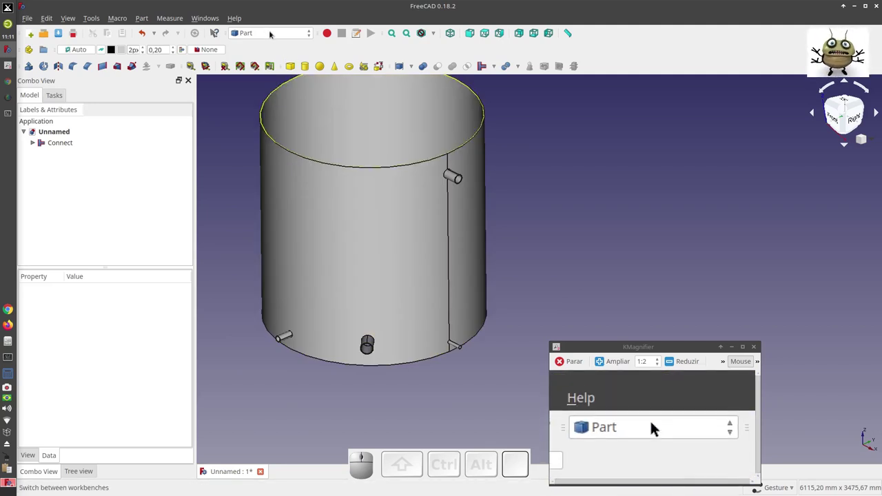
# Step: Dismiss the workbench list and add a new Cylinder primitive to the document
pyautogui.click(656, 427)
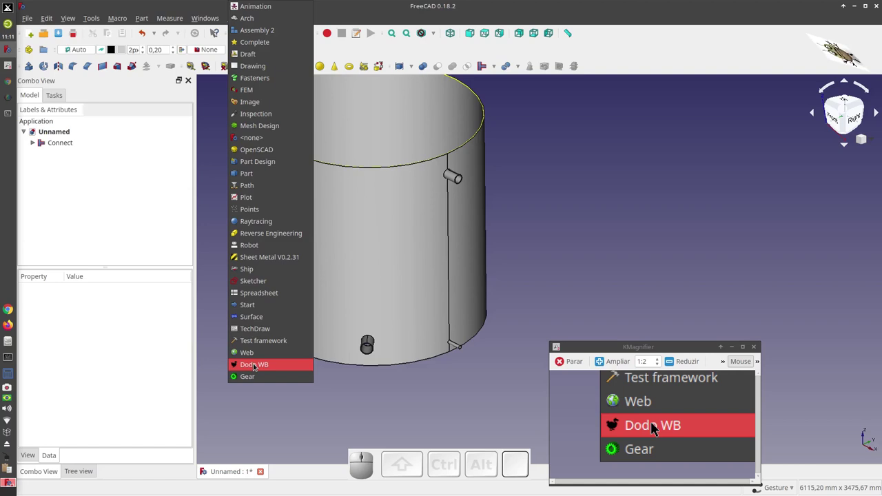
pyautogui.click(656, 426)
pyautogui.scroll(-3)
pyautogui.scroll(3)
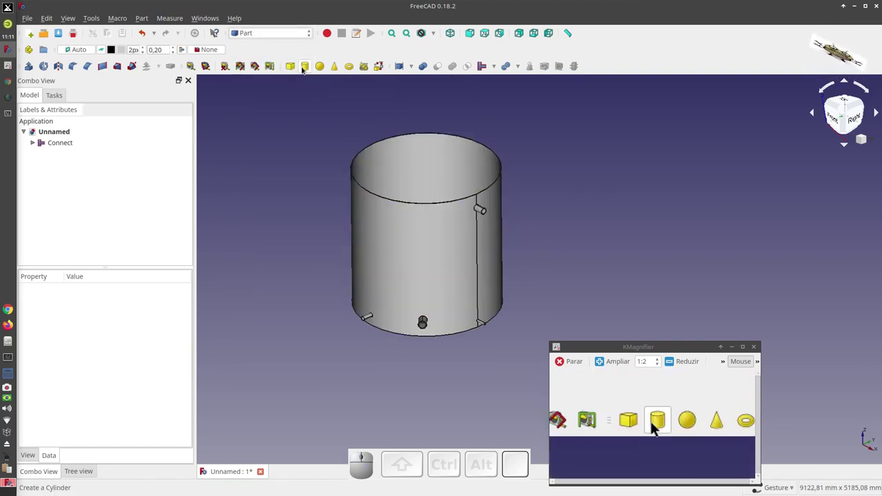
pyautogui.click(655, 427)
pyautogui.click(656, 426)
pyautogui.scroll(-3)
pyautogui.scroll(3)
pyautogui.scroll(-3)
# Step: Set the new Cylinder's radius to 1020 mm in its Data properties
pyautogui.click(656, 427)
pyautogui.click(656, 427)
pyautogui.click(656, 426)
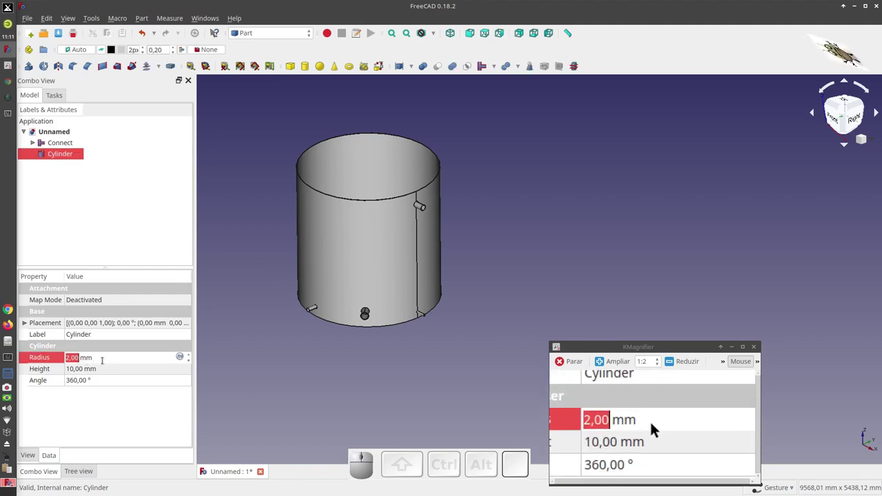
pyautogui.press('5')
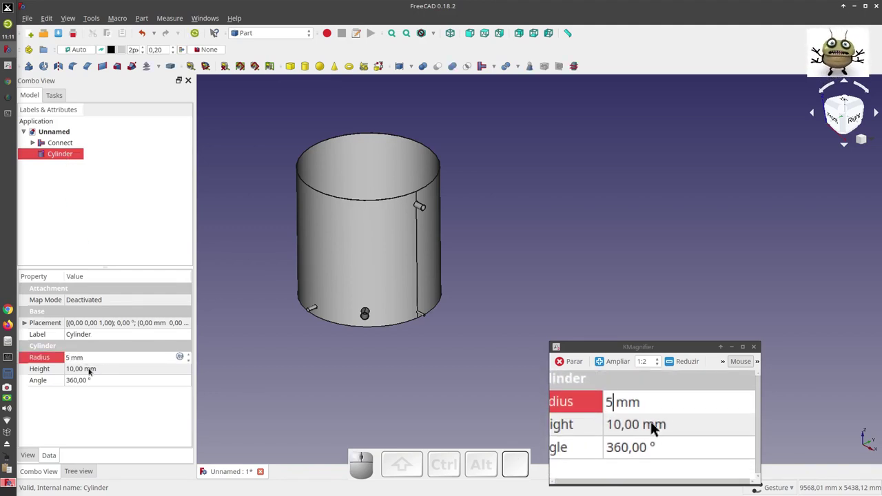
pyautogui.click(655, 426)
pyautogui.click(655, 426)
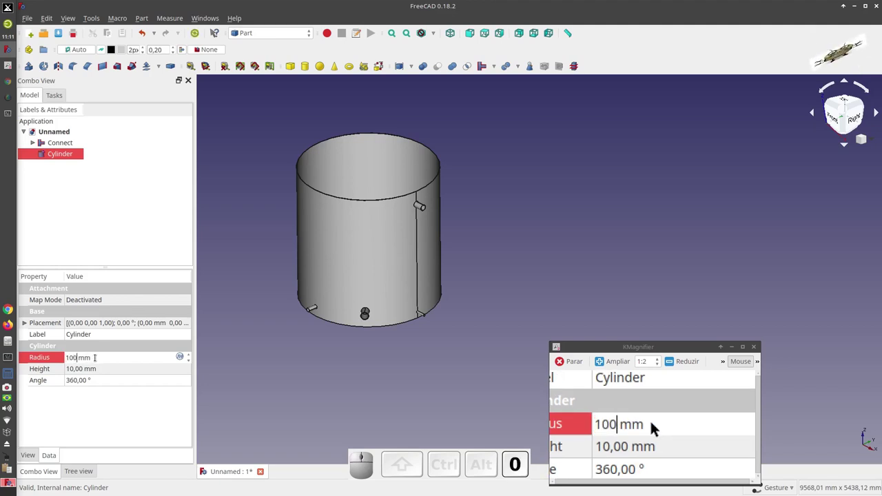
pyautogui.press('=')
pyautogui.press('Escape')
pyautogui.press('BackSpace')
pyautogui.press('2')
pyautogui.press('0')
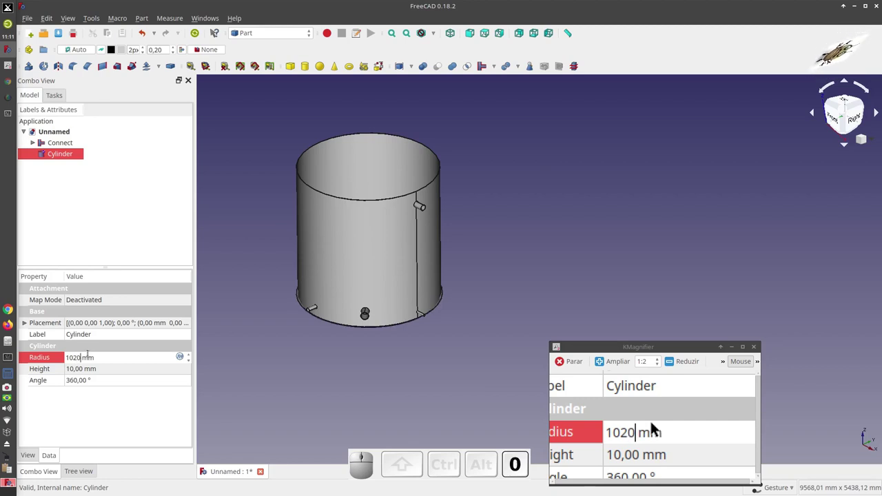
pyautogui.click(656, 427)
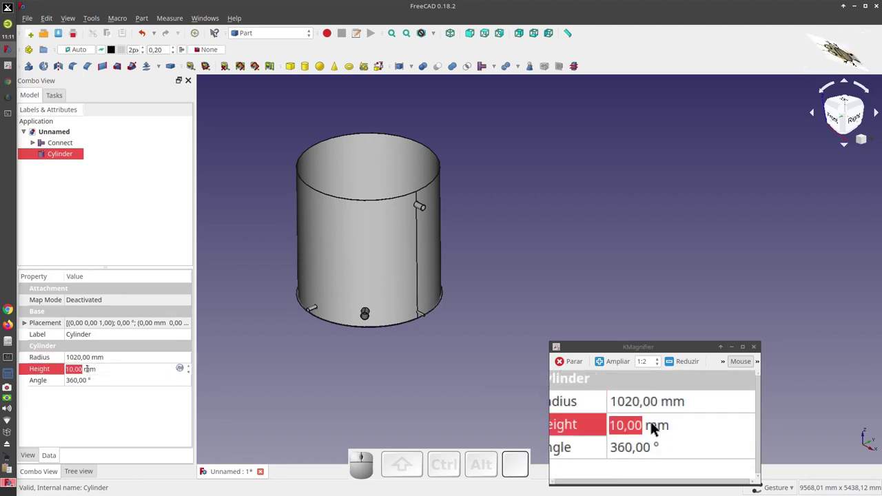
# Step: Set the cylinder height to 5 mm and flip it 180° with the transform tool
pyautogui.press('5')
pyautogui.click(656, 427)
pyautogui.click(655, 426)
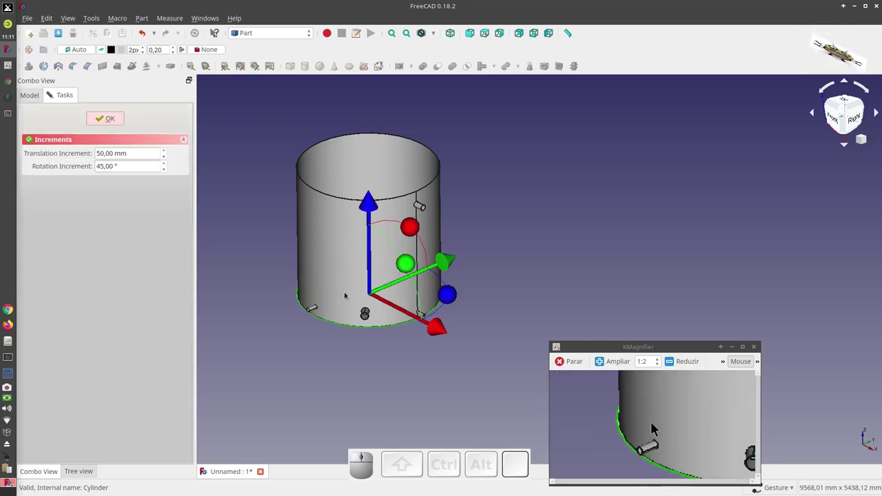
pyautogui.click(656, 427)
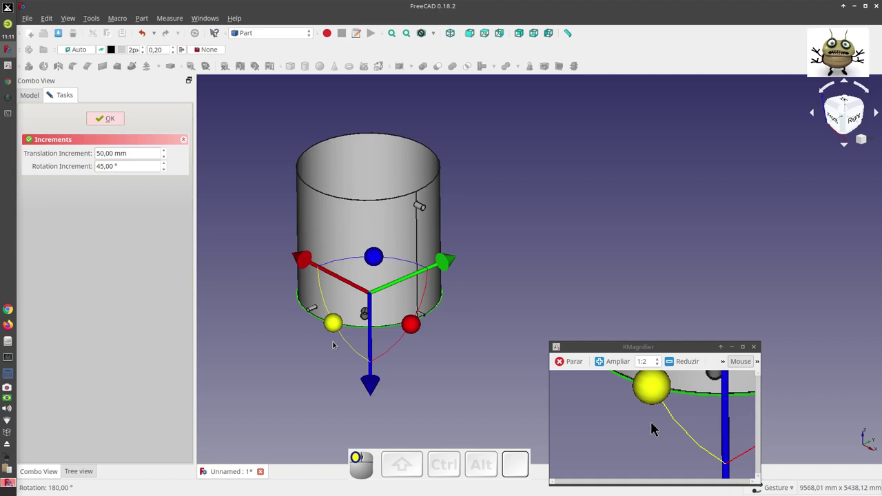
# Step: Confirm the base plate placement and fit the tank back in view
pyautogui.click(655, 427)
pyautogui.click(658, 427)
pyautogui.scroll(3)
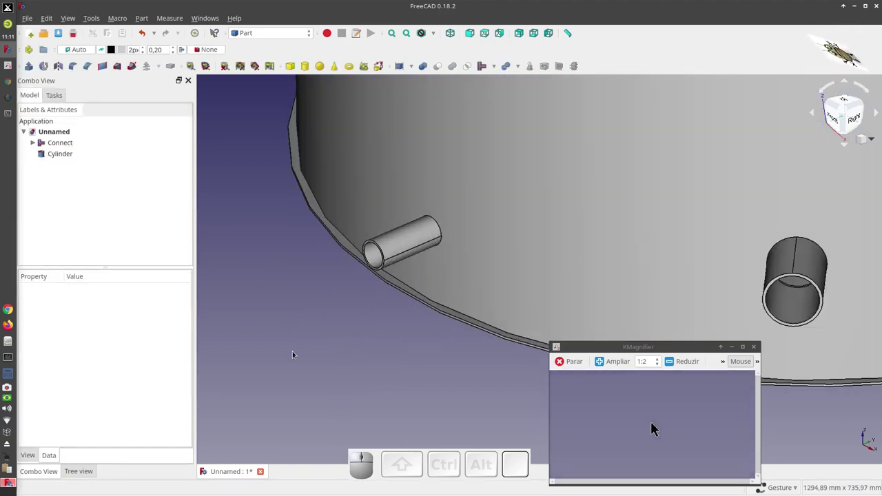
pyautogui.scroll(-3)
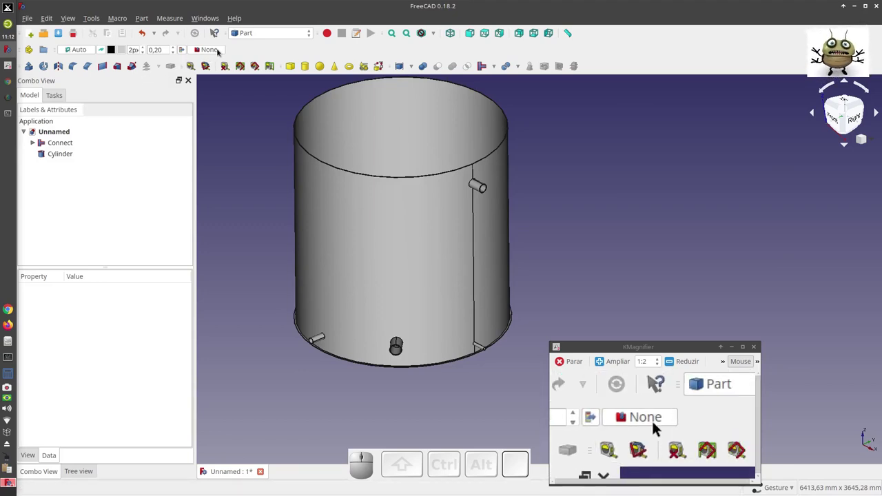
# Step: Create a new tube primitive, Tube001, from the Part primitives
pyautogui.click(656, 408)
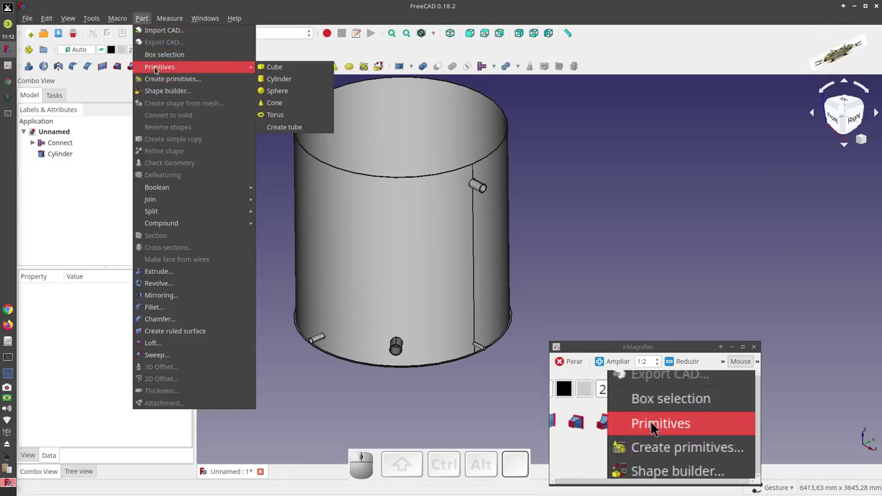
pyautogui.click(656, 427)
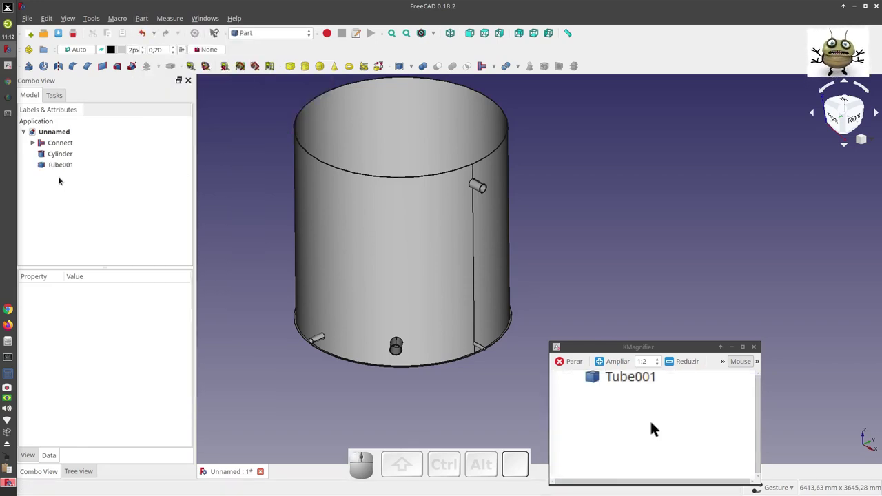
pyautogui.click(655, 426)
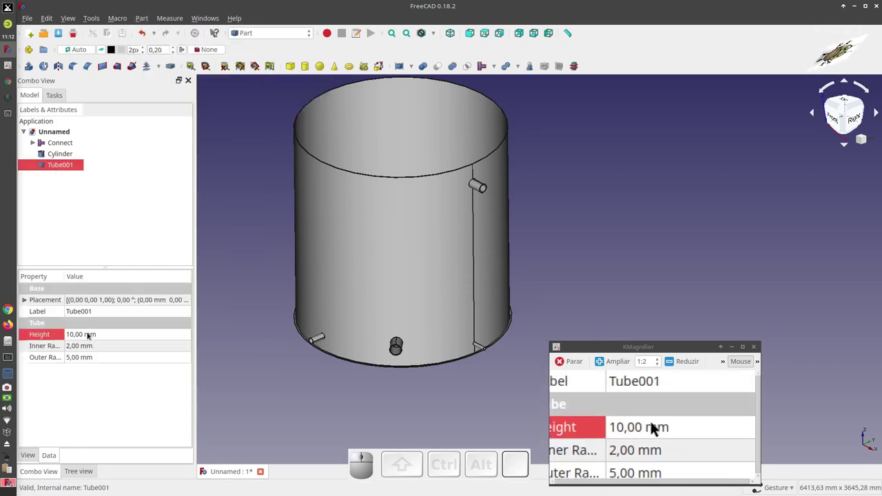
pyautogui.click(656, 426)
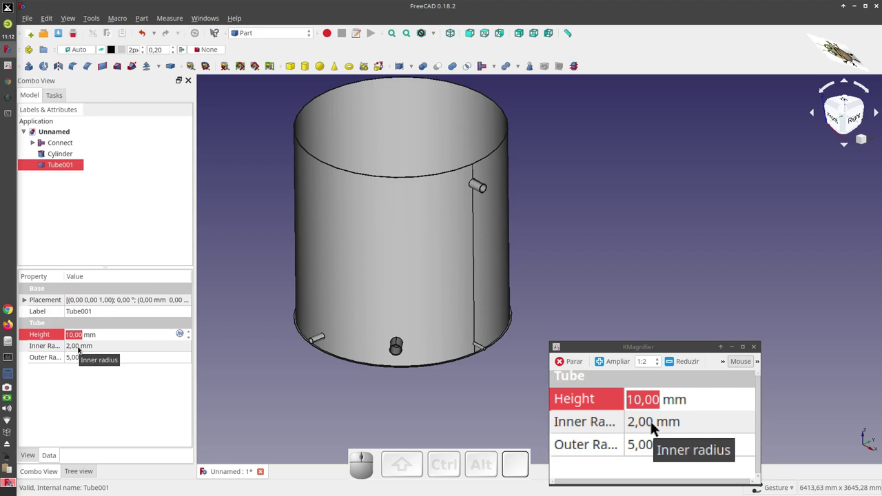
# Step: Give Tube001 outer radius 1060 mm and inner radius 1005 mm, then start its Transform
pyautogui.click(656, 427)
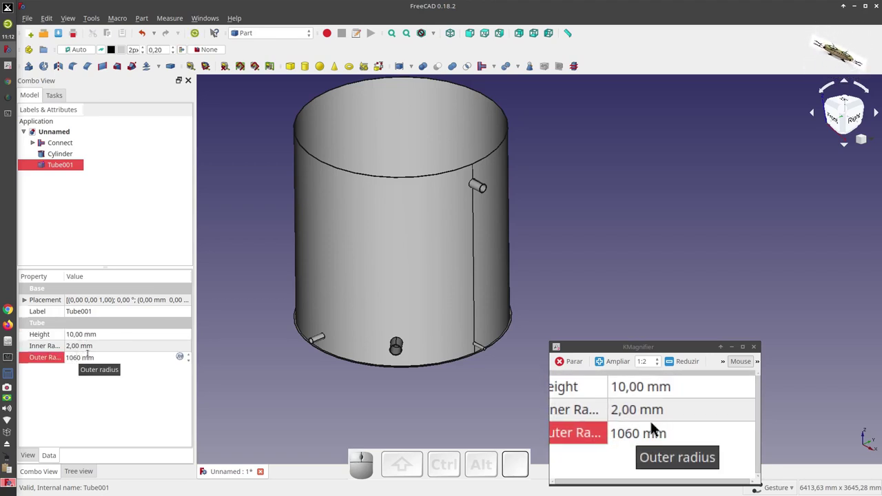
pyautogui.click(656, 427)
pyautogui.press('0')
pyautogui.press('5')
pyautogui.click(656, 427)
pyautogui.click(655, 426)
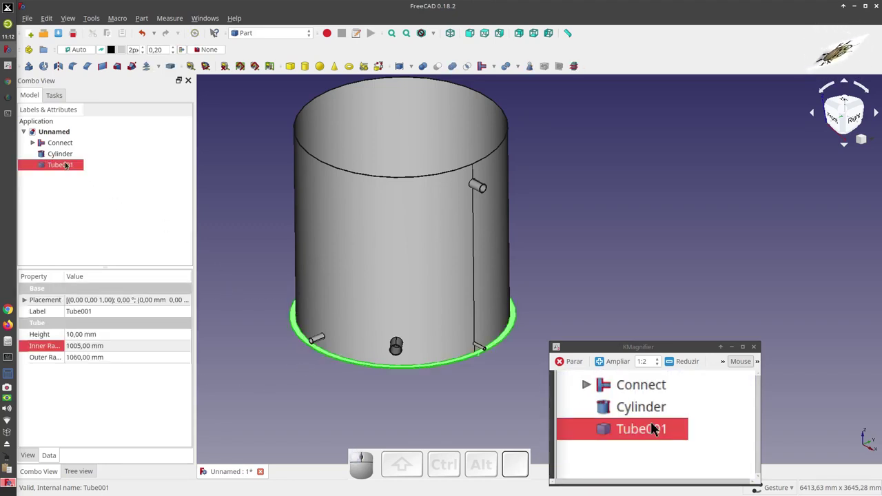
pyautogui.click(655, 427)
# Step: With a 2000 mm translation step, move the ring to the tank top and flip it 180°
pyautogui.click(653, 426)
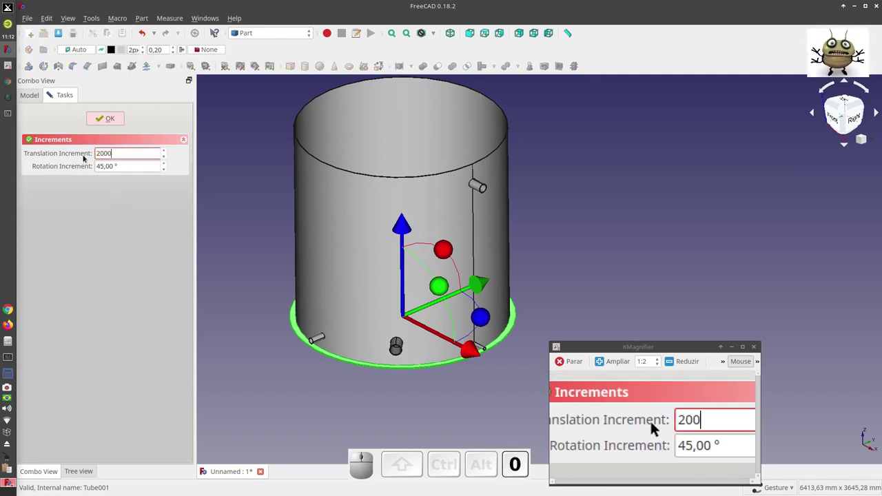
pyautogui.click(656, 426)
pyautogui.scroll(-3)
pyautogui.scroll(3)
pyautogui.click(655, 427)
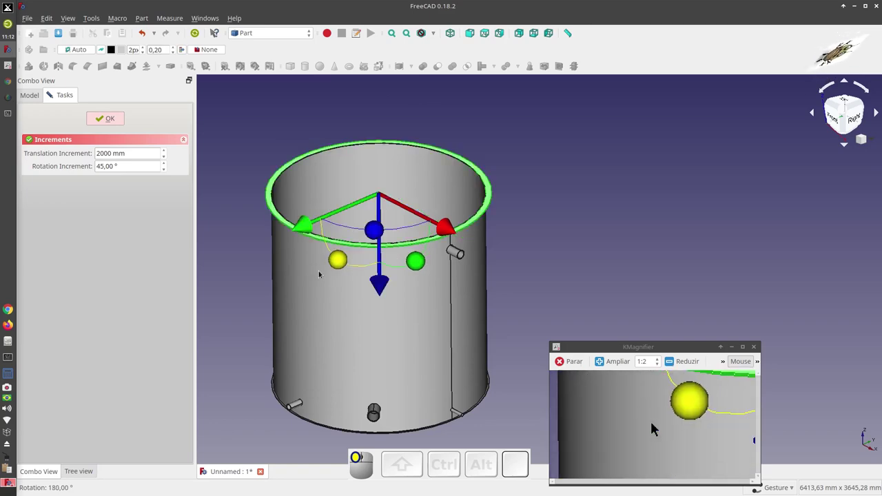
pyautogui.scroll(3)
pyautogui.scroll(-3)
pyautogui.click(655, 427)
pyautogui.click(655, 427)
pyautogui.scroll(-3)
pyautogui.click(656, 427)
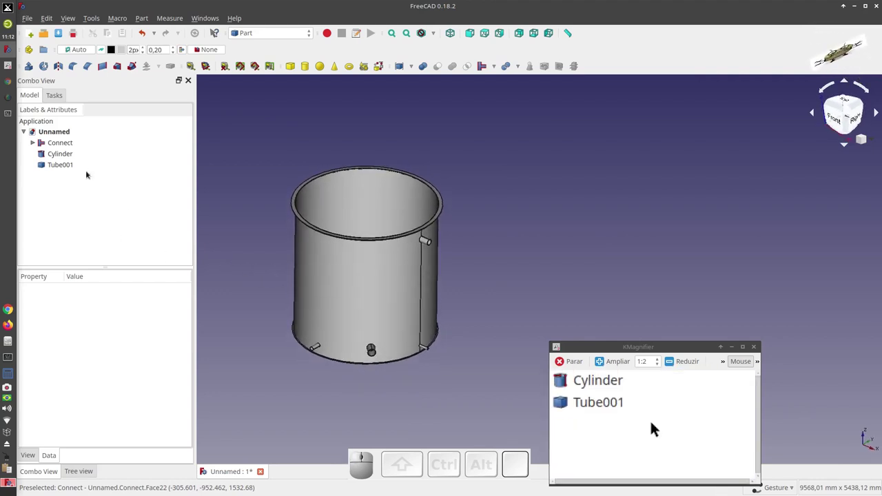
# Step: Check the rim placement, clear the selection and view the tank from above
pyautogui.click(657, 424)
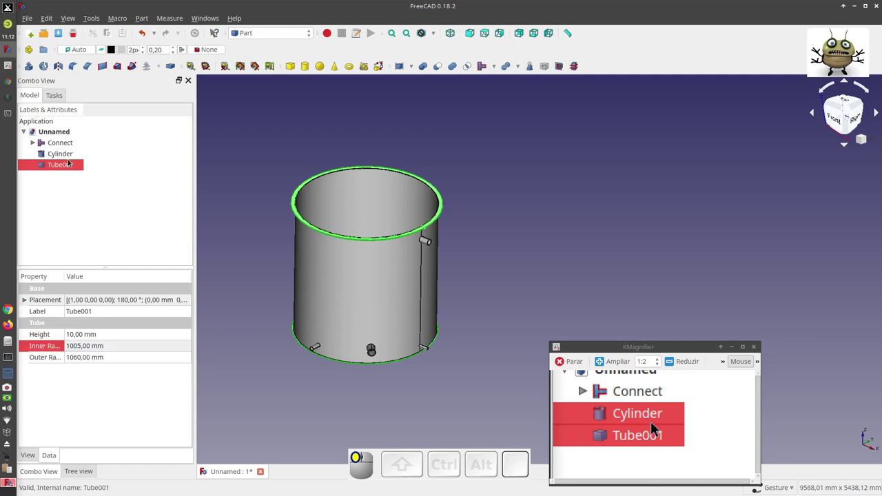
pyautogui.click(657, 425)
pyautogui.scroll(-3)
pyautogui.scroll(3)
pyautogui.click(657, 425)
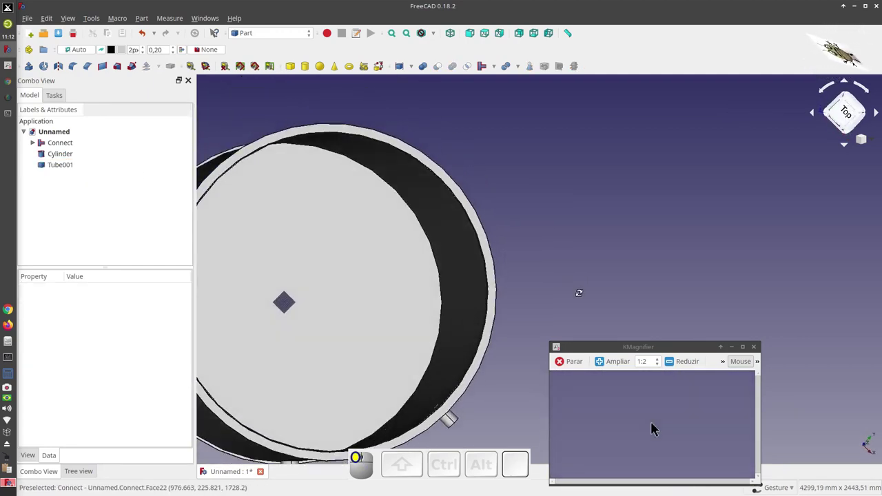
pyautogui.scroll(-3)
pyautogui.scroll(3)
# Step: Switch to the Dodo WB workbench and bring up the Insert flange dialog
pyautogui.click(655, 422)
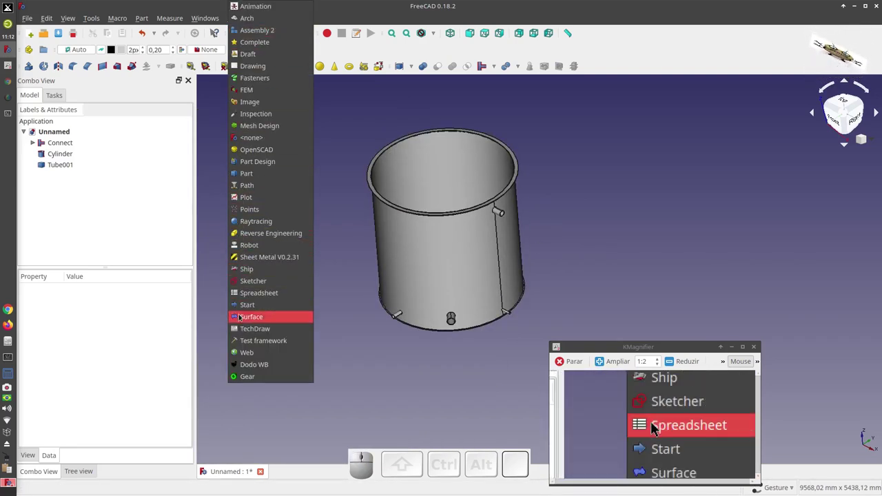
pyautogui.click(657, 424)
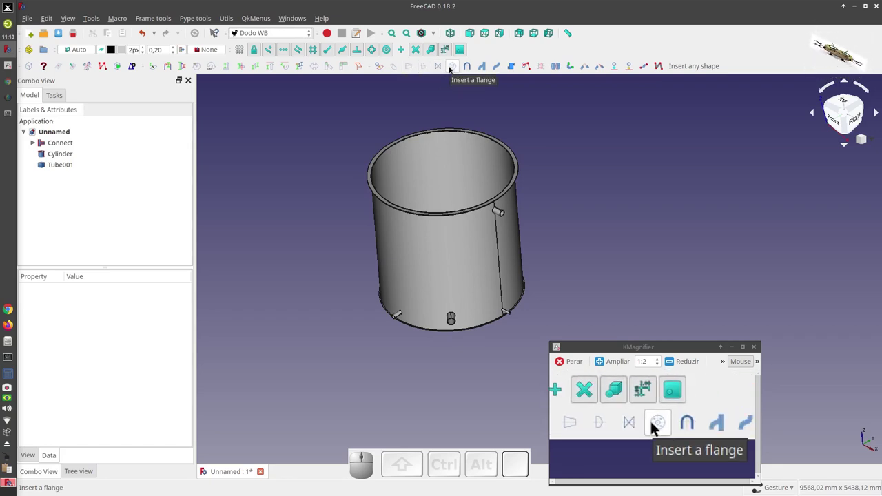
pyautogui.click(657, 424)
pyautogui.scroll(-3)
pyautogui.scroll(3)
# Step: Fit a DN25 flange on the side nozzle's open end, browsing the flange ratings
pyautogui.scroll(3)
pyautogui.click(657, 425)
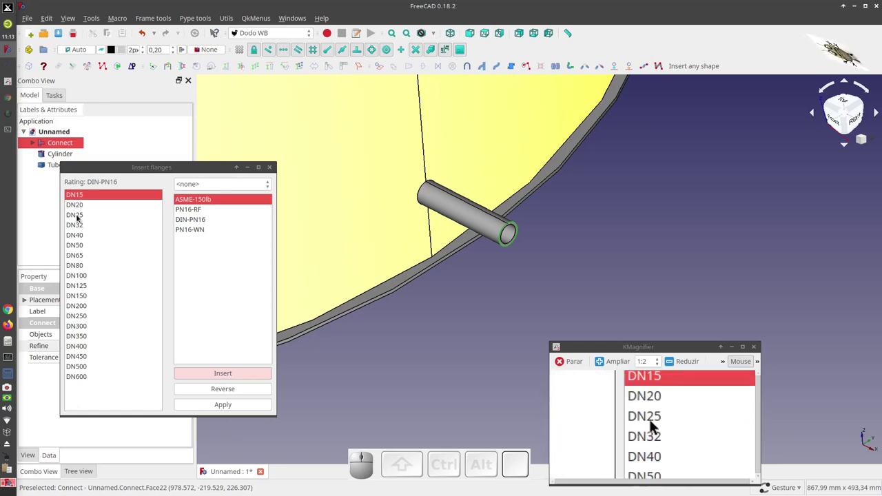
pyautogui.click(657, 424)
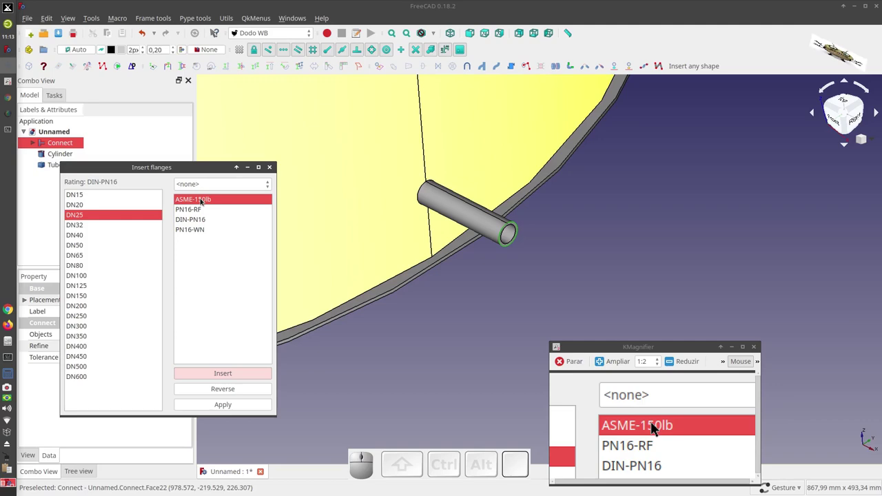
pyautogui.click(656, 427)
pyautogui.scroll(3)
pyautogui.scroll(-3)
pyautogui.scroll(3)
pyautogui.scroll(-3)
pyautogui.scroll(3)
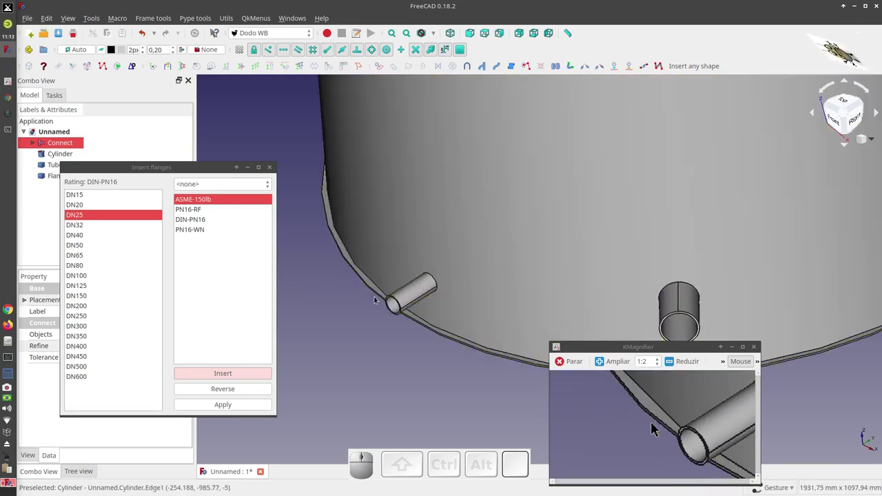
# Step: Insert a DN50 flange on the next nozzle and reverse its facing direction
pyautogui.click(656, 426)
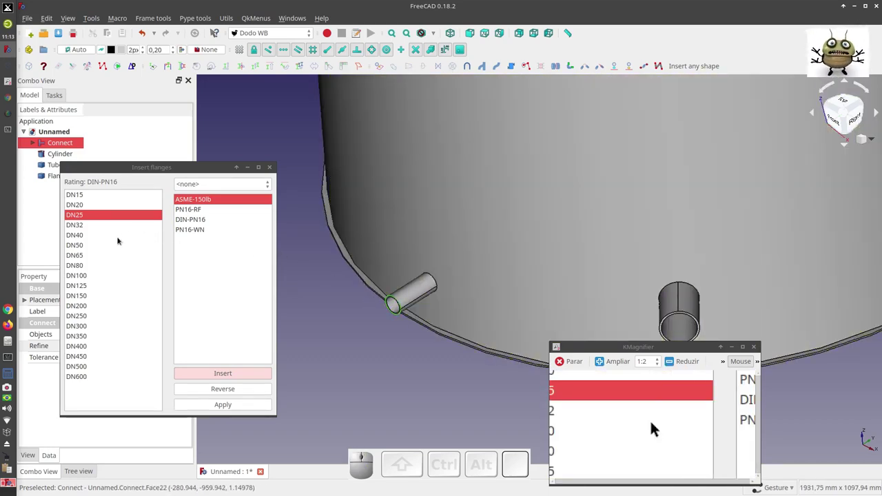
pyautogui.click(655, 427)
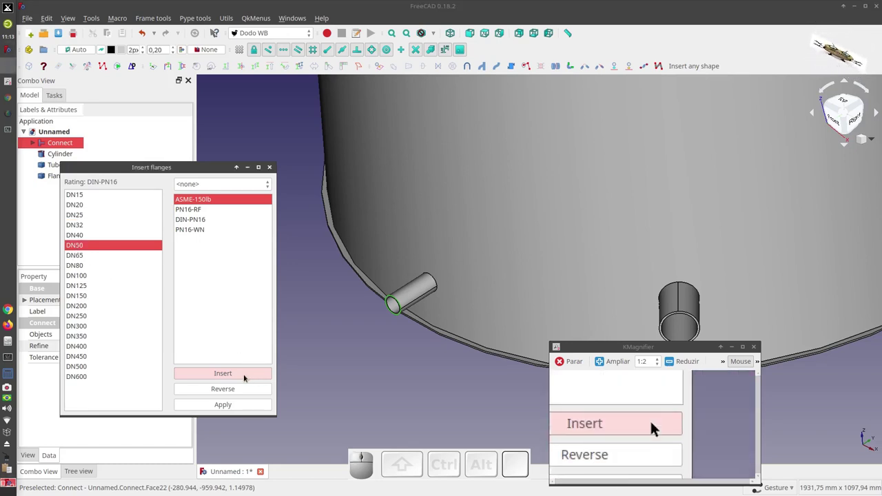
pyautogui.click(656, 426)
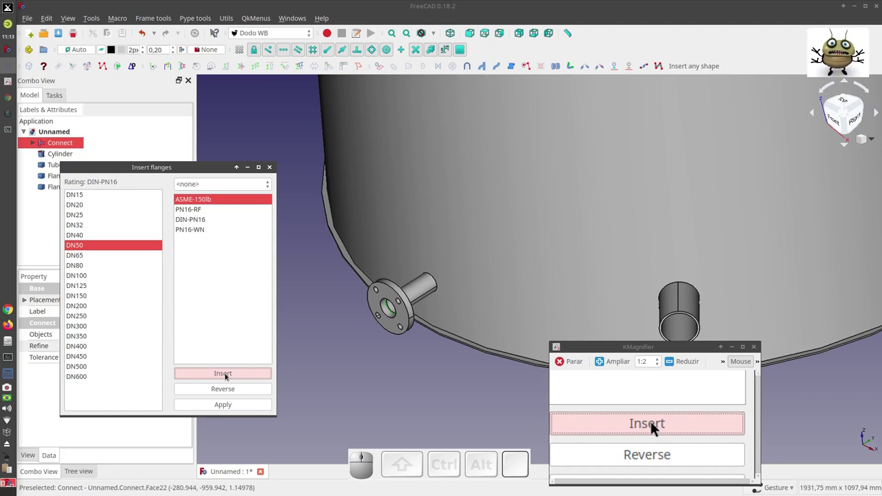
pyautogui.click(656, 427)
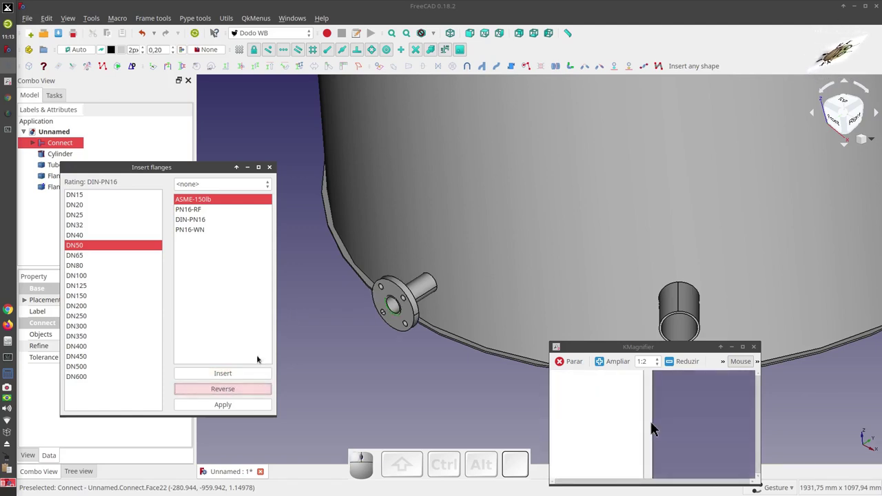
pyautogui.click(655, 426)
pyautogui.scroll(3)
pyautogui.scroll(-3)
pyautogui.scroll(3)
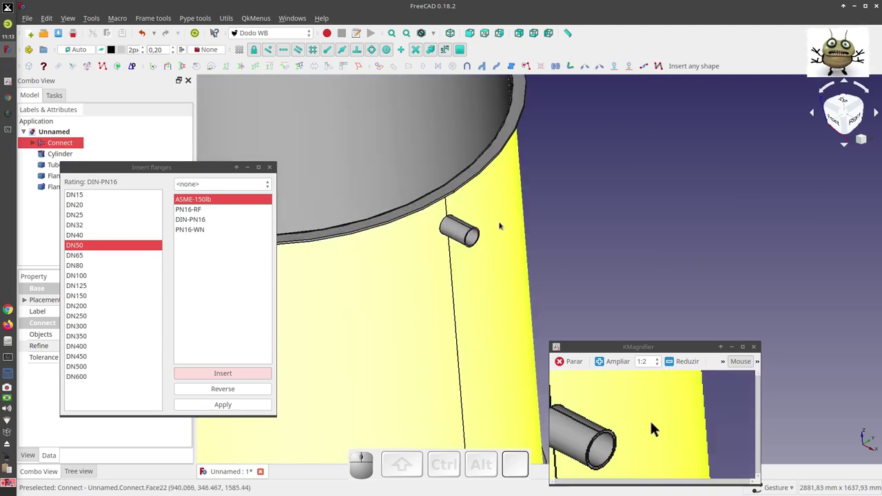
pyautogui.scroll(3)
# Step: Insert DN80 and DN100 flanges on the upper and bottom nozzles, then close the inserter
pyautogui.click(656, 427)
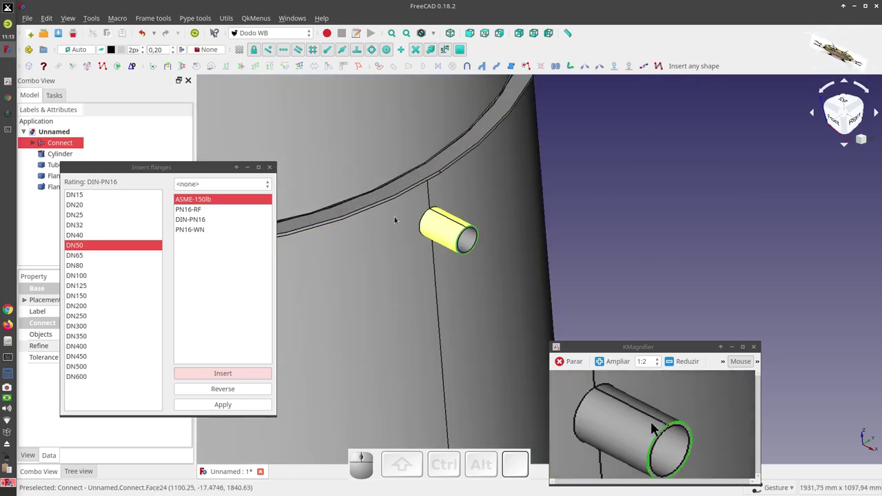
pyautogui.click(656, 427)
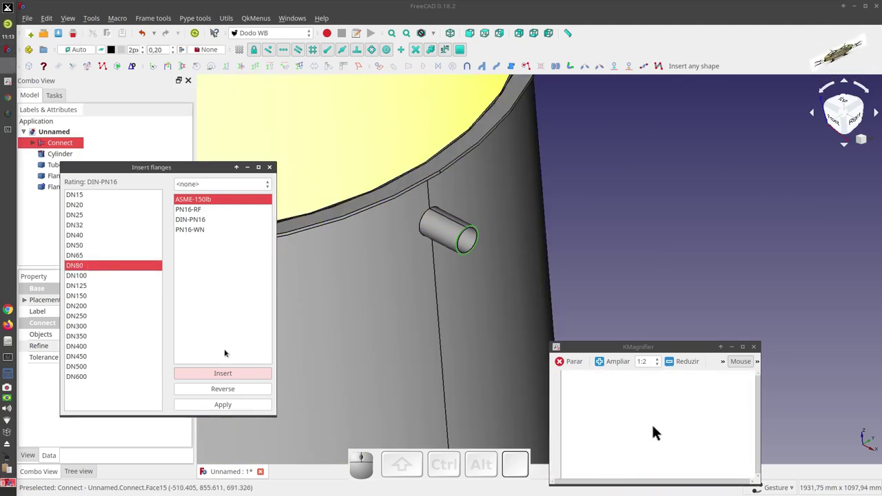
pyautogui.click(655, 427)
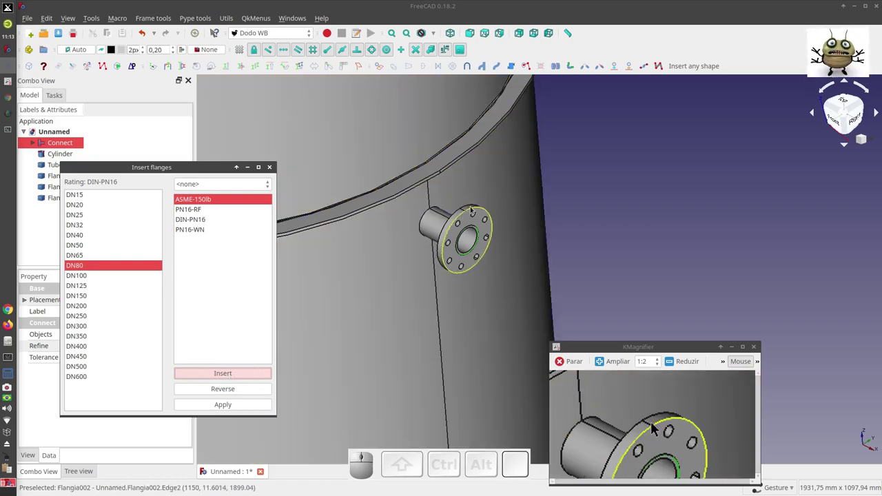
pyautogui.scroll(-3)
pyautogui.scroll(3)
pyautogui.click(656, 426)
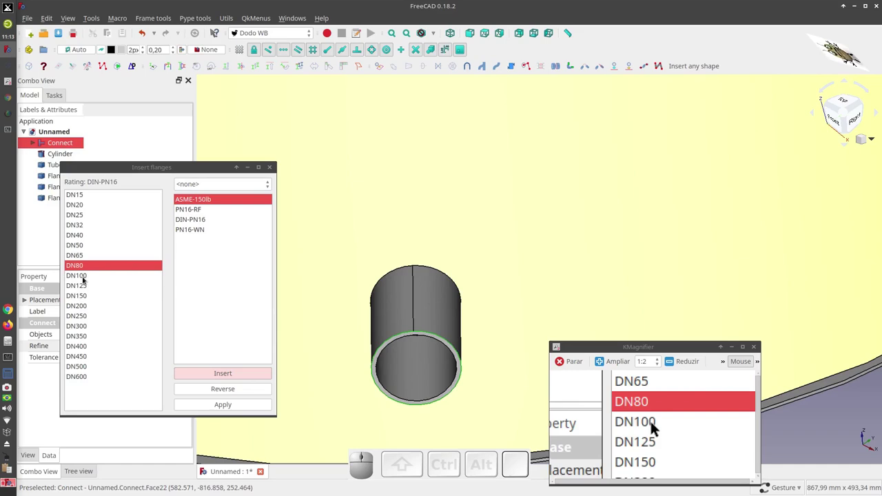
pyautogui.click(655, 427)
pyautogui.click(655, 427)
pyautogui.scroll(-3)
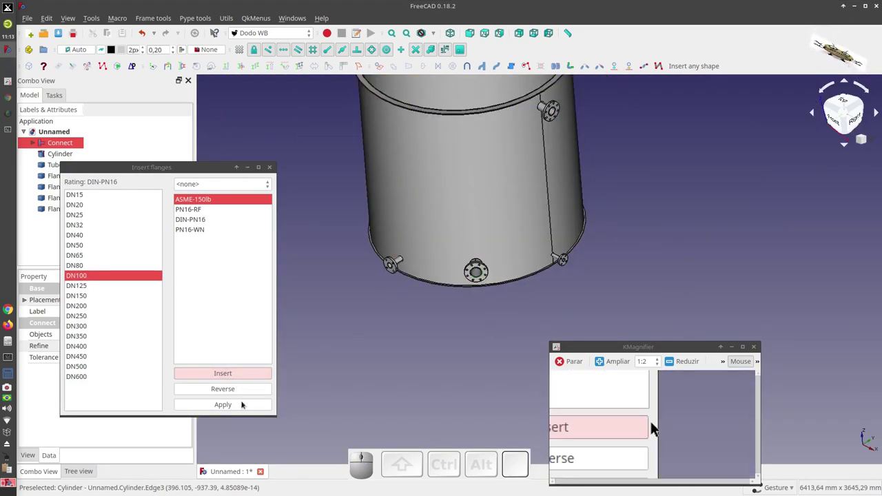
pyautogui.click(655, 427)
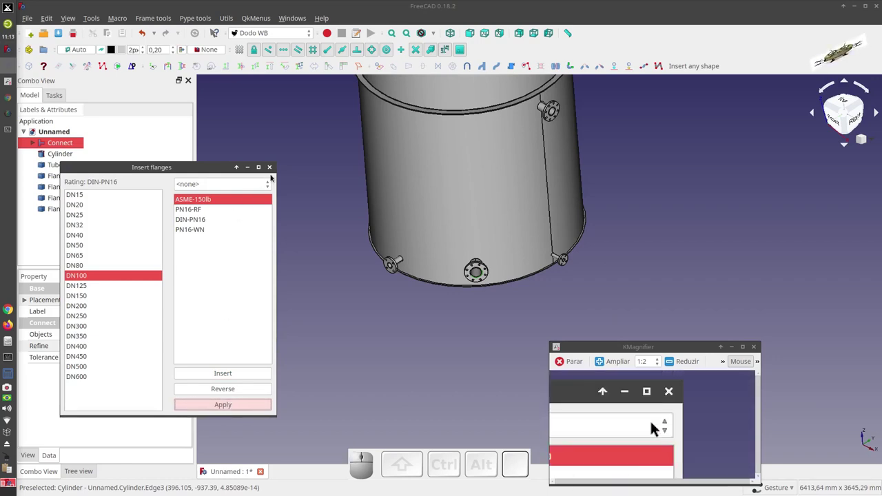
# Step: Rotate the view to look over the finished tank with its flanges
pyautogui.click(656, 427)
pyautogui.scroll(-3)
pyautogui.click(656, 427)
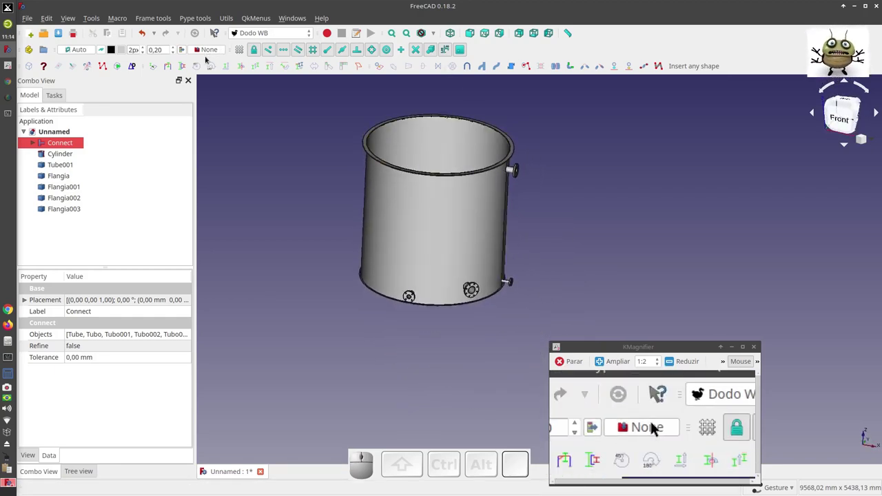
pyautogui.click(656, 427)
pyautogui.click(656, 427)
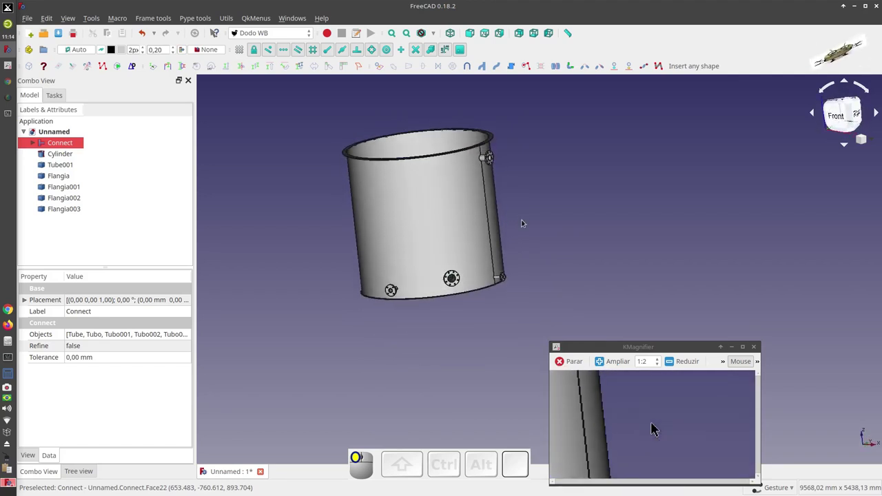
# Step: Shift-select all seven tank objects in the tree and bring up the workbench list
pyautogui.click(656, 426)
pyautogui.click(655, 426)
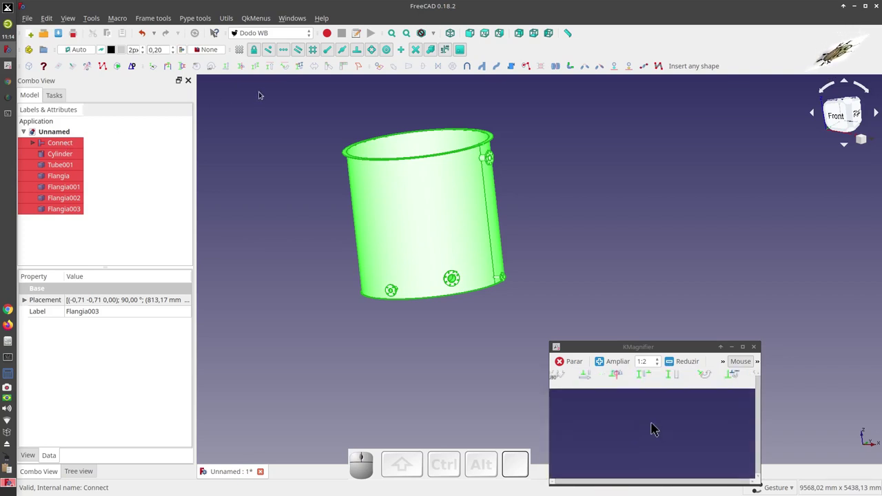
pyautogui.click(655, 426)
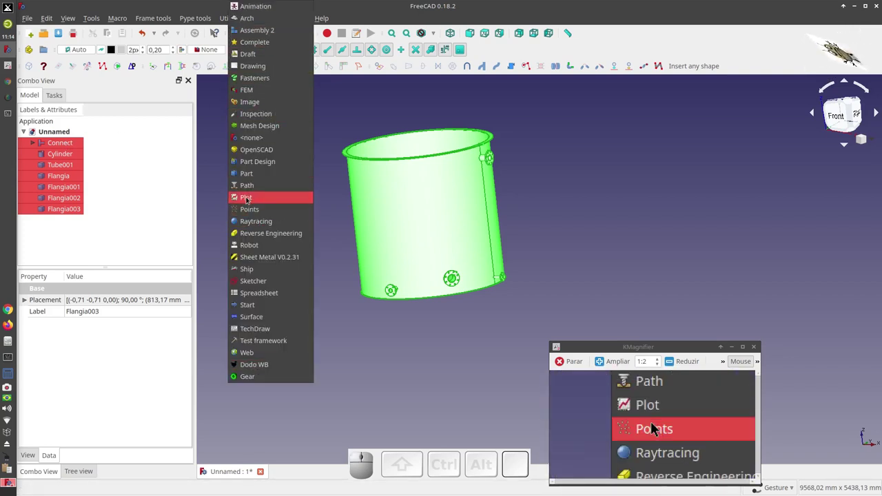
# Step: In the Part workbench, make a first compound of the parts and undo it to restore them
pyautogui.click(655, 427)
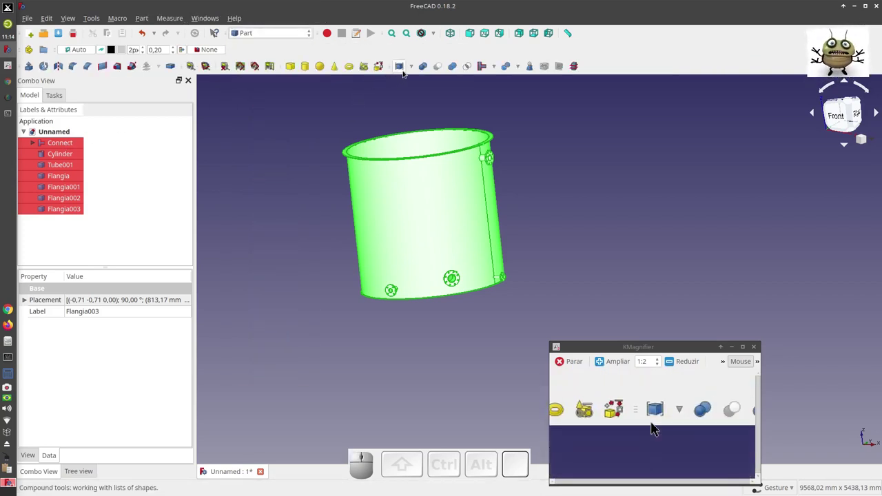
pyautogui.click(656, 427)
pyautogui.click(655, 427)
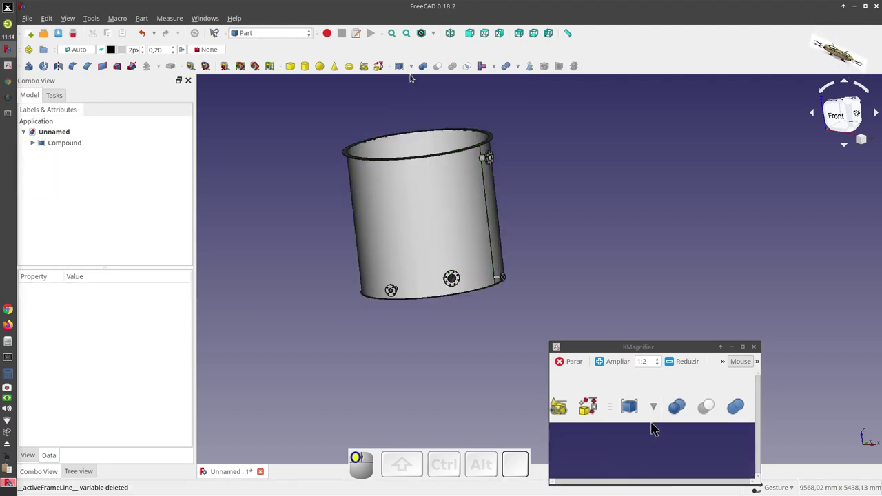
pyautogui.click(656, 427)
pyautogui.click(656, 427)
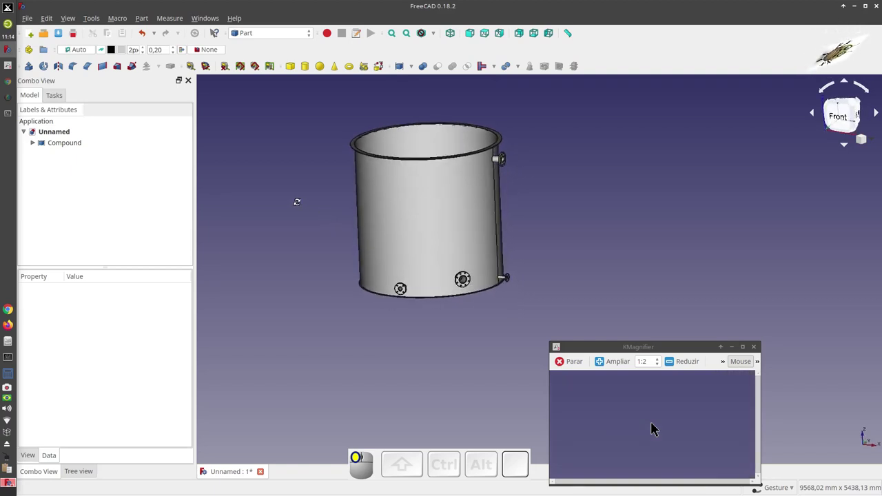
pyautogui.press('ctrl+z')
# Step: Give the selected tank parts random colours and inspect them in the isometric view
pyautogui.click(657, 425)
pyautogui.click(657, 425)
pyautogui.click(655, 422)
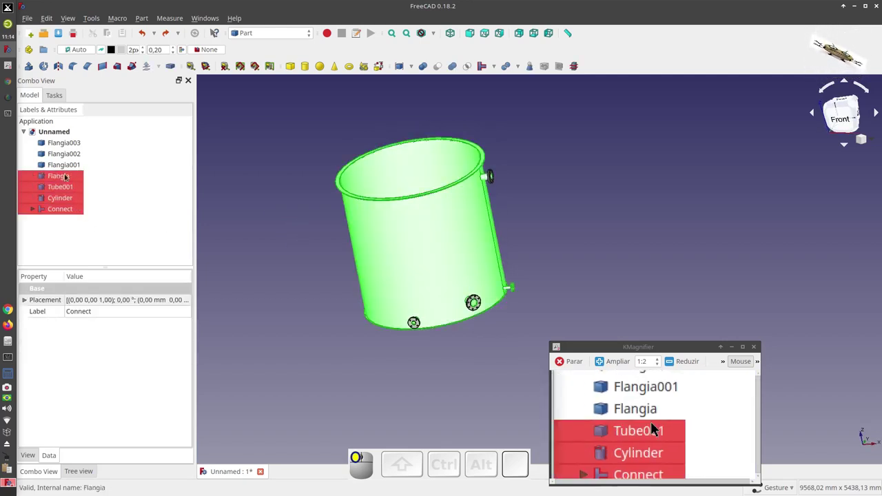
pyautogui.rightClick(656, 427)
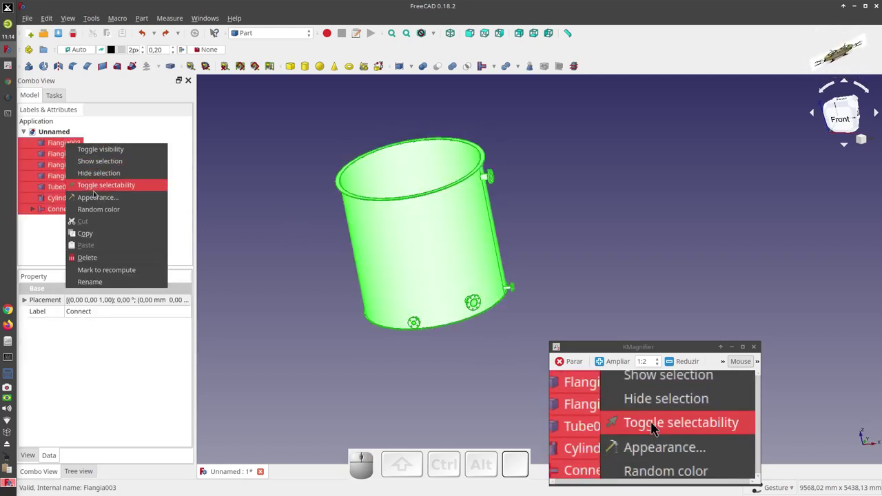
pyautogui.click(656, 427)
pyautogui.click(656, 426)
pyautogui.click(656, 426)
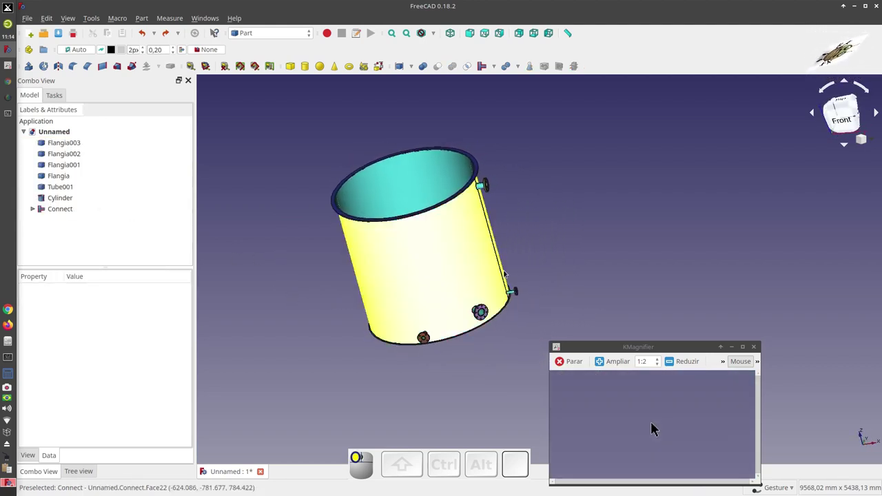
pyautogui.moveTo(655, 427); pyautogui.dragTo(656, 427)
pyautogui.press('0')
pyautogui.scroll(-3)
pyautogui.scroll(3)
# Step: Combine all seven tank parts into a single compound and begin renaming it TANK
pyautogui.click(656, 426)
pyautogui.click(655, 427)
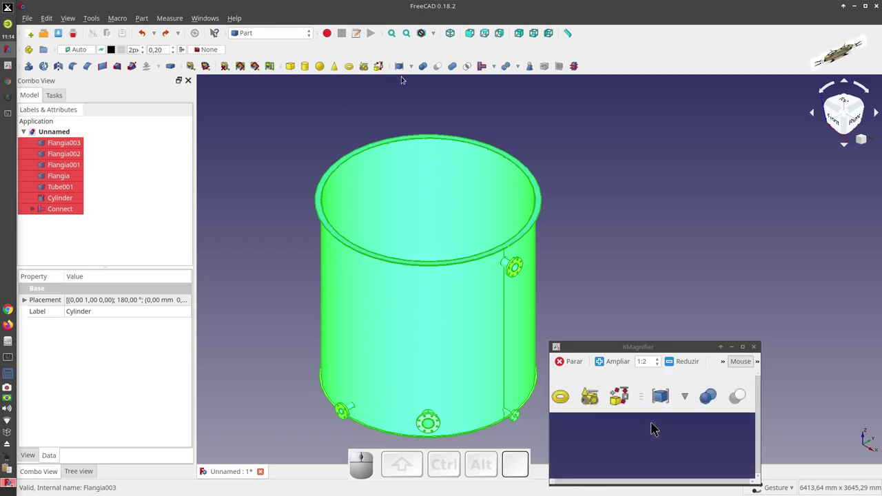
pyautogui.click(656, 426)
pyautogui.click(656, 426)
pyautogui.click(656, 427)
pyautogui.click(656, 426)
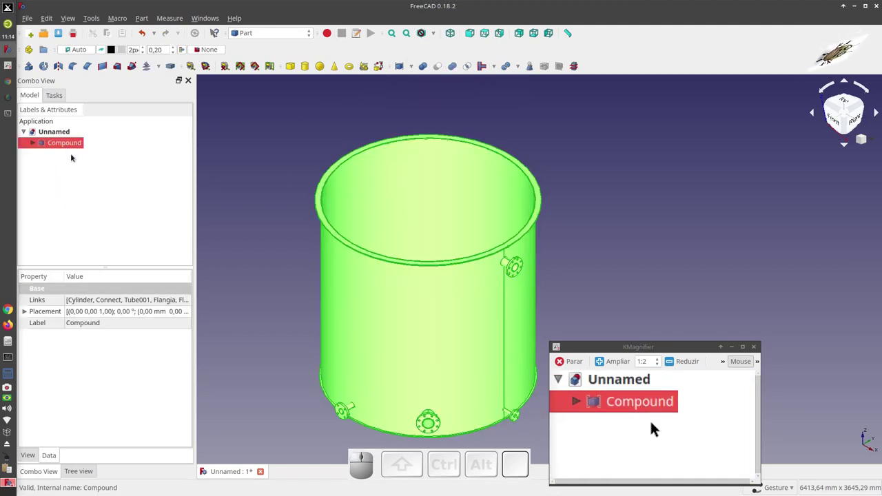
pyautogui.press('F2')
pyautogui.press('t')
pyautogui.press('BackSpace')
pyautogui.press('Caps_Lock')
# Step: Finish naming the compound TANK
pyautogui.press('a')
pyautogui.press('n')
pyautogui.press('k')
# Step: Add a new Part cylinder and set its radius to 1000 mm in the Data properties
pyautogui.click(656, 427)
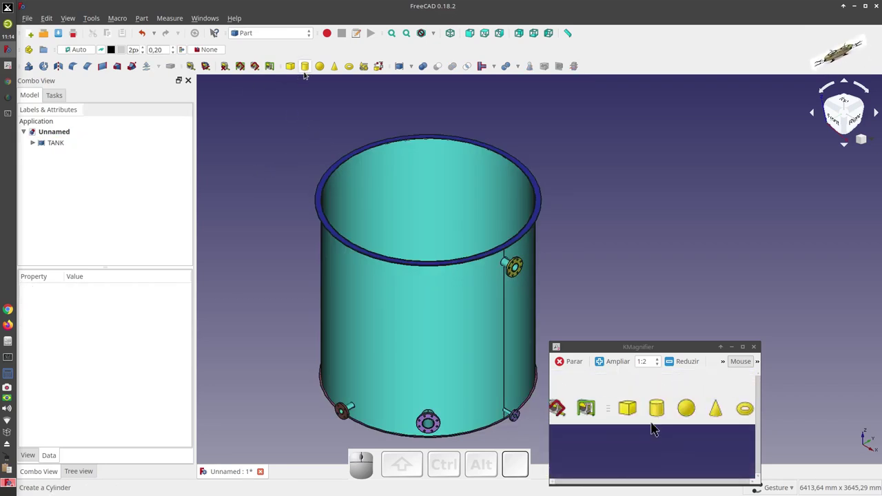
pyautogui.click(656, 427)
pyautogui.click(655, 426)
pyautogui.click(655, 427)
pyautogui.moveTo(655, 427); pyautogui.dragTo(625, 427)
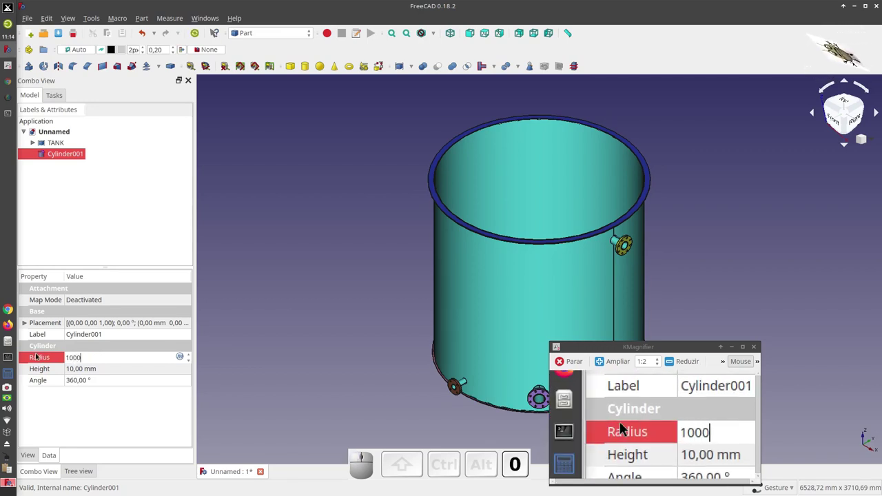
pyautogui.click(655, 427)
pyautogui.press('1')
pyautogui.press('8')
pyautogui.press('0')
# Step: Set the cylinder's height to 1761 mm so it sits inside the tank
pyautogui.click(656, 426)
pyautogui.click(655, 427)
pyautogui.scroll(3)
pyautogui.click(655, 427)
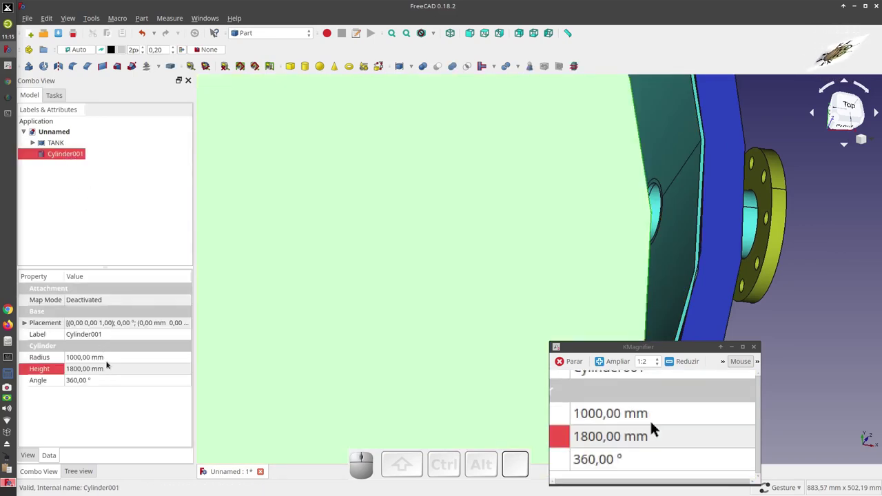
pyautogui.click(655, 427)
pyautogui.scroll(-3)
pyautogui.scroll(-3)
pyautogui.scroll(-3)
pyautogui.scroll(3)
pyautogui.scroll(3)
pyautogui.click(656, 426)
pyautogui.scroll(-3)
pyautogui.scroll(3)
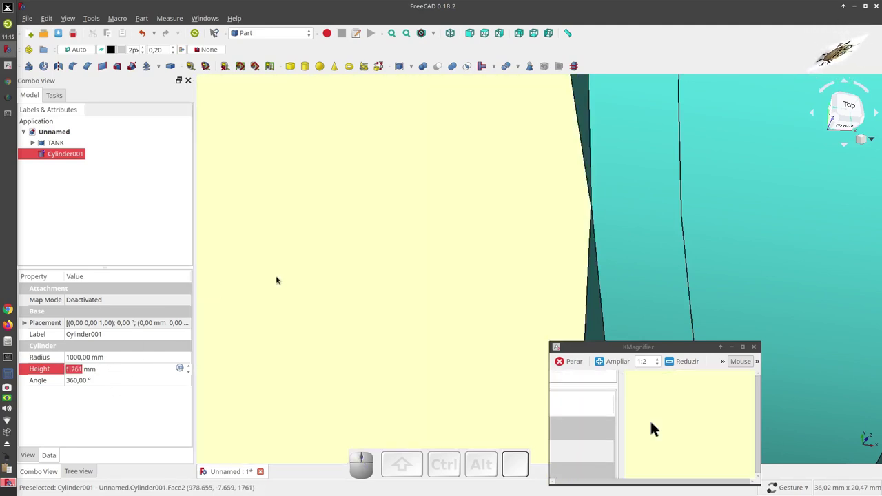
pyautogui.scroll(-3)
pyautogui.click(655, 427)
pyautogui.click(656, 427)
pyautogui.scroll(-3)
pyautogui.click(656, 427)
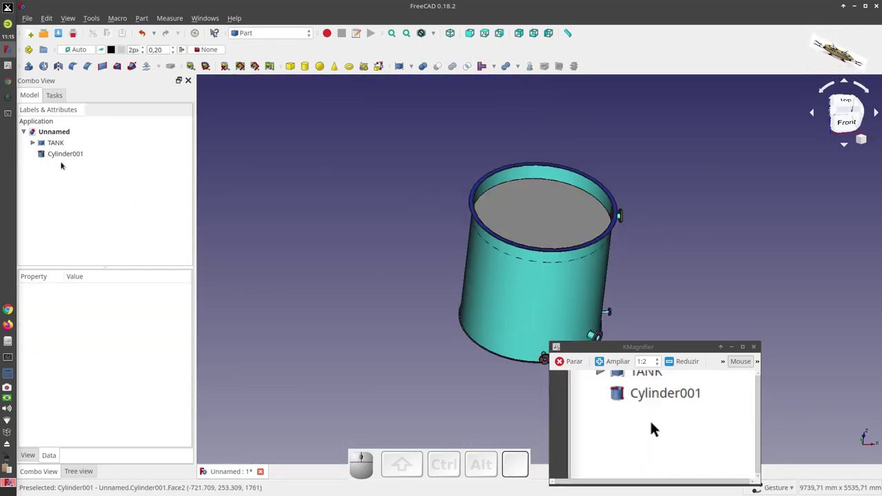
# Step: Set Cylinder001's transparency to 70 in its View properties
pyautogui.click(656, 426)
pyautogui.rightClick(655, 427)
pyautogui.click(656, 427)
pyautogui.click(656, 426)
pyautogui.click(657, 424)
pyautogui.click(610, 425)
pyautogui.click(655, 422)
pyautogui.click(657, 424)
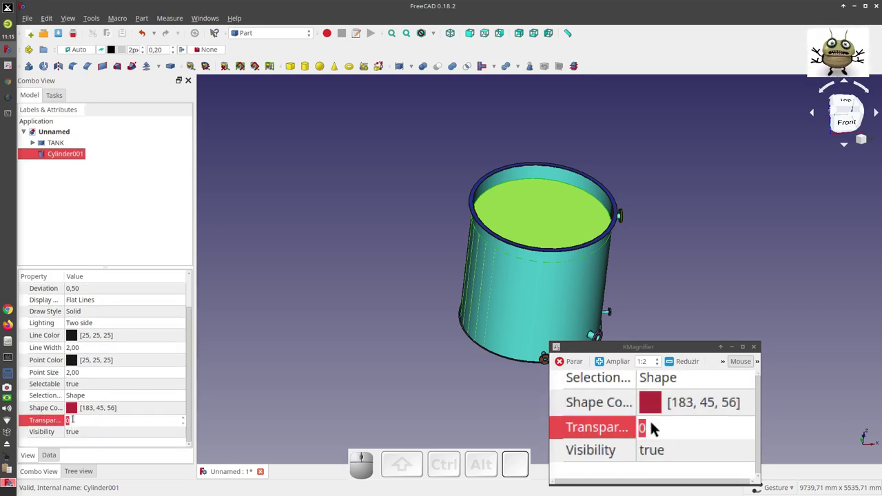
pyautogui.press('7')
pyautogui.press('0')
pyautogui.click(656, 427)
pyautogui.click(656, 427)
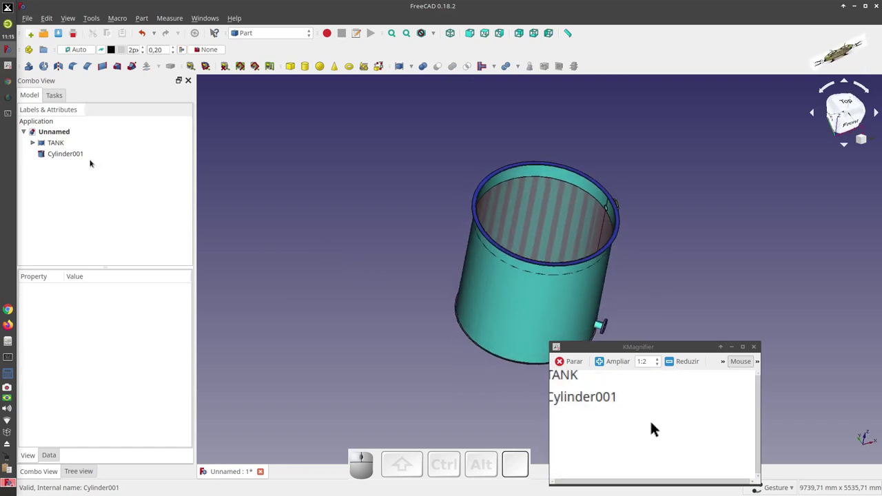
# Step: Rename the inner cylinder to LIQUID
pyautogui.click(655, 426)
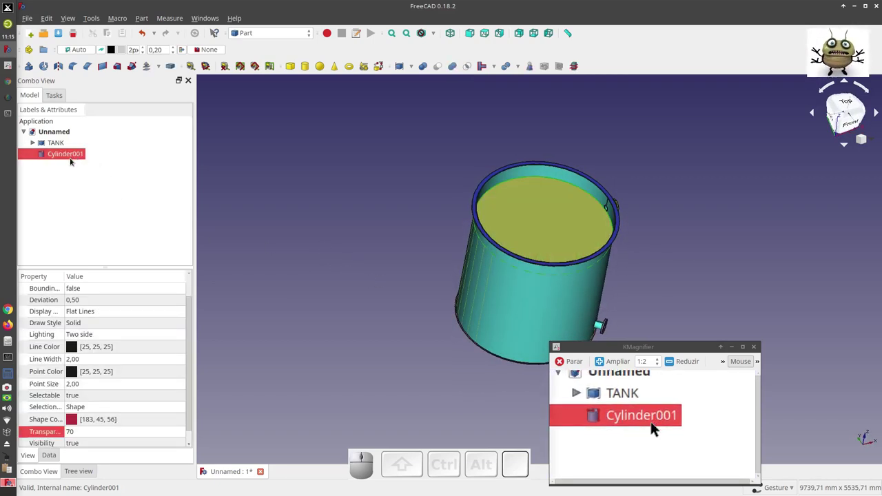
pyautogui.press('F2')
pyautogui.press('l')
pyautogui.press('i')
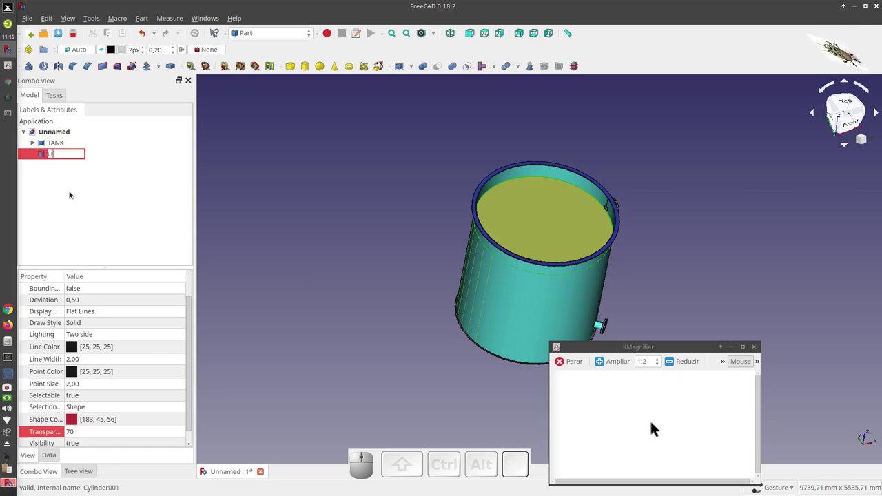
pyautogui.press('d')
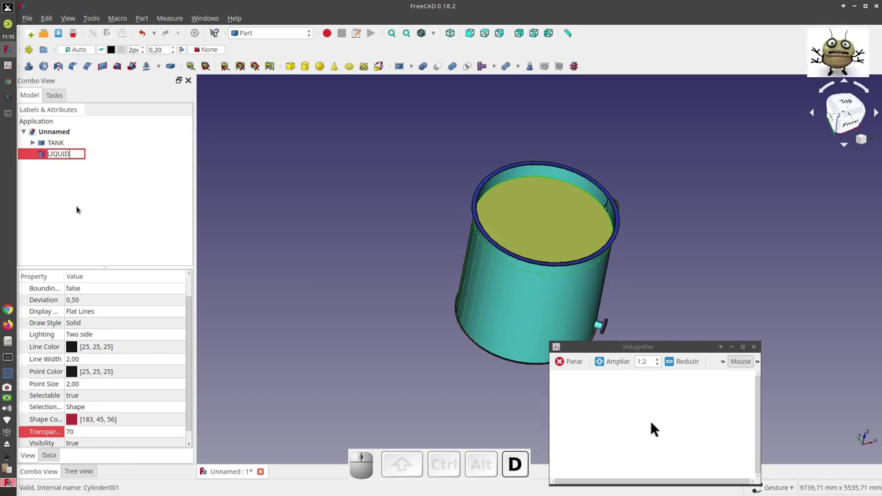
pyautogui.click(656, 426)
pyautogui.click(655, 426)
pyautogui.click(656, 427)
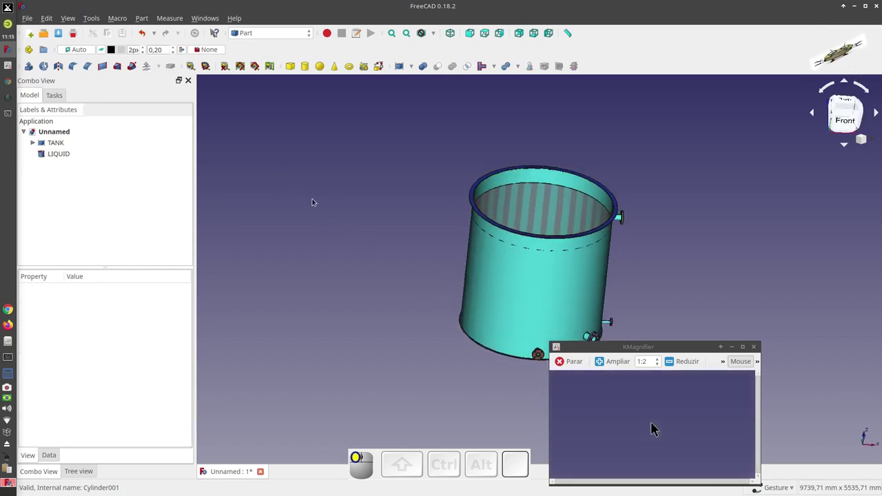
# Step: Check in the Addon Manager's Macros list that FCInfo shows as installed, then close it
pyautogui.click(655, 427)
pyautogui.press('0')
pyautogui.scroll(-3)
pyautogui.scroll(3)
pyautogui.scroll(-3)
pyautogui.scroll(3)
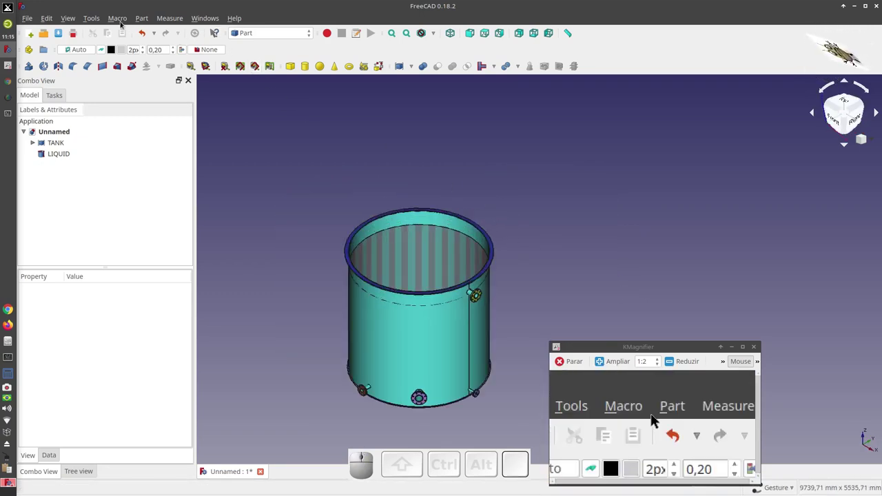
pyautogui.click(656, 409)
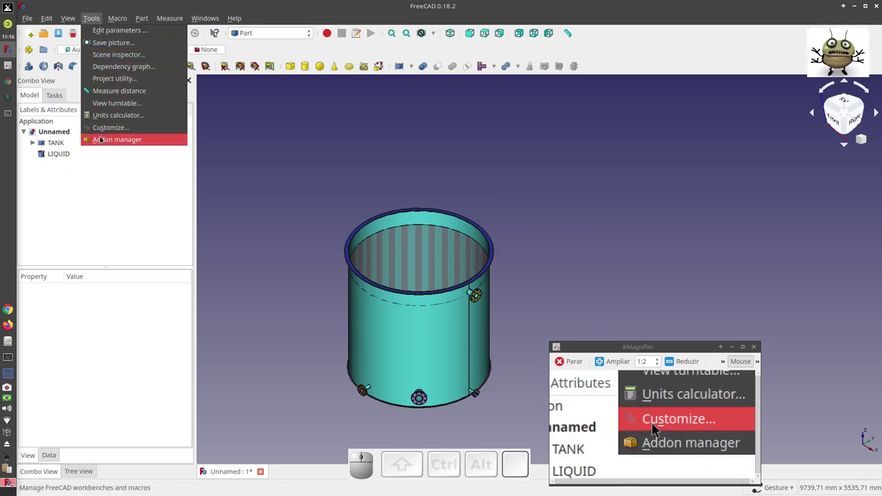
pyautogui.click(656, 427)
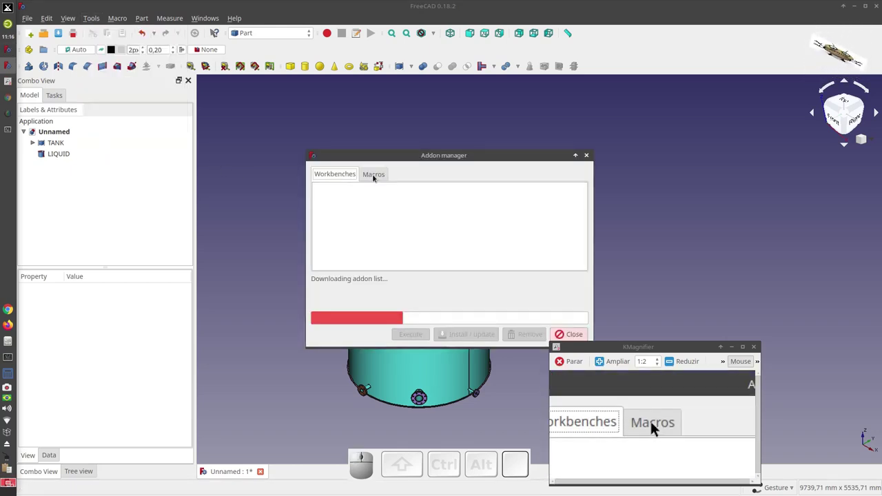
pyautogui.click(657, 424)
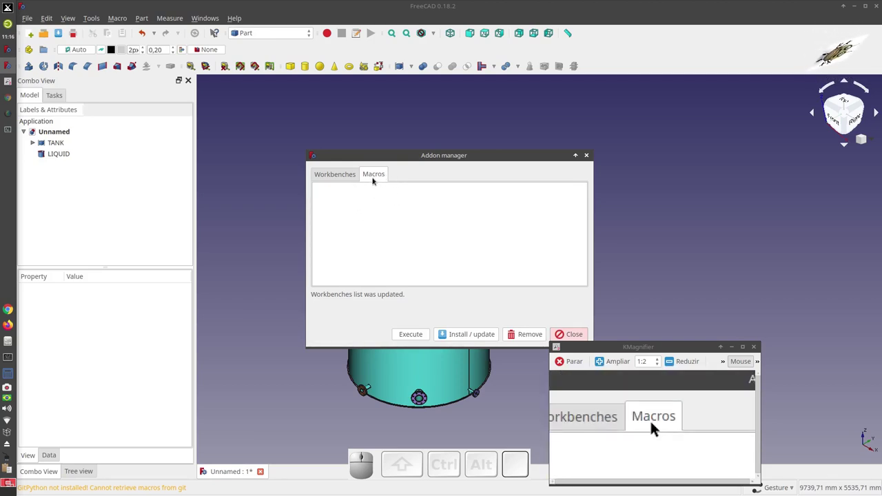
pyautogui.click(656, 427)
pyautogui.click(656, 427)
pyautogui.click(656, 426)
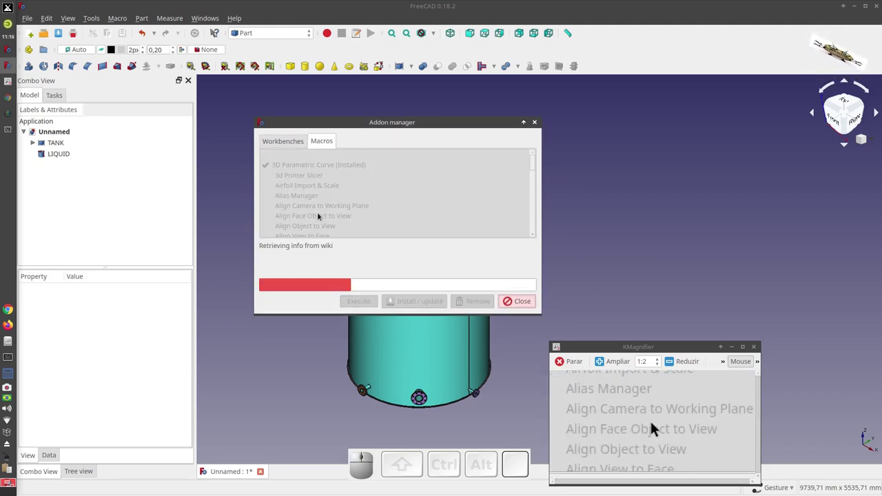
pyautogui.scroll(-3)
pyautogui.scroll(3)
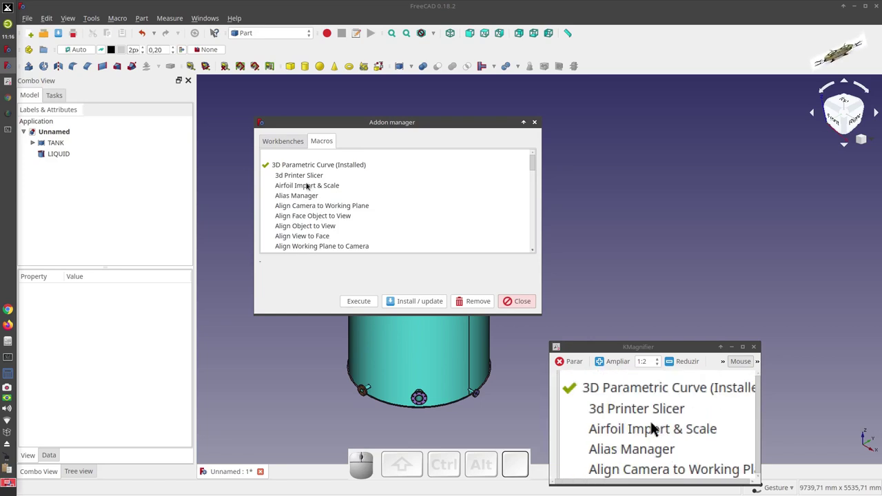
pyautogui.scroll(-3)
pyautogui.scroll(-3)
pyautogui.scroll(-3)
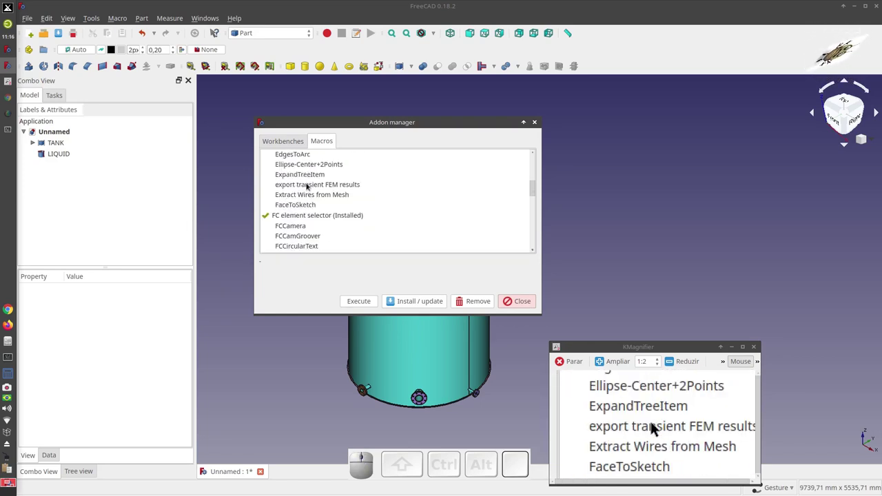
pyautogui.scroll(-3)
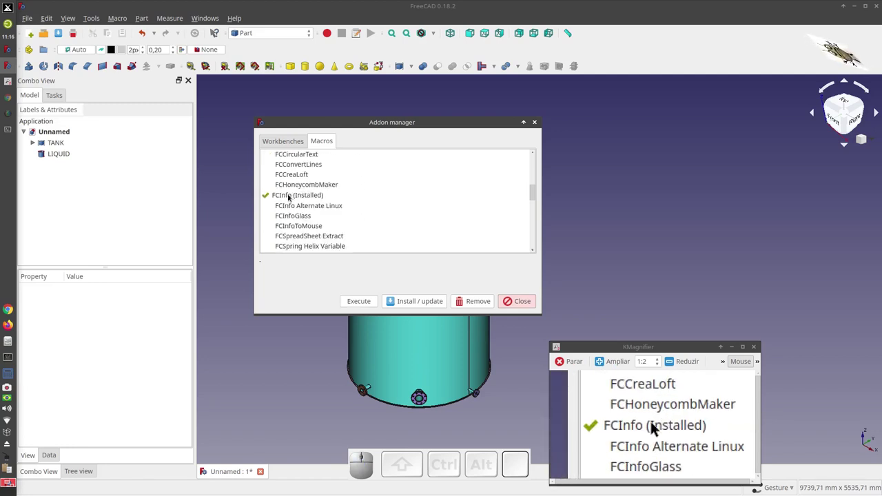
pyautogui.click(655, 427)
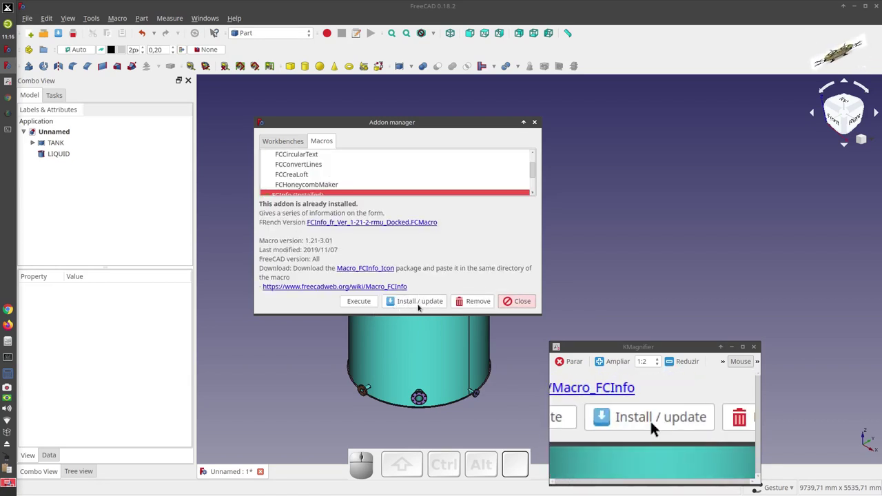
pyautogui.scroll(-3)
pyautogui.scroll(-3)
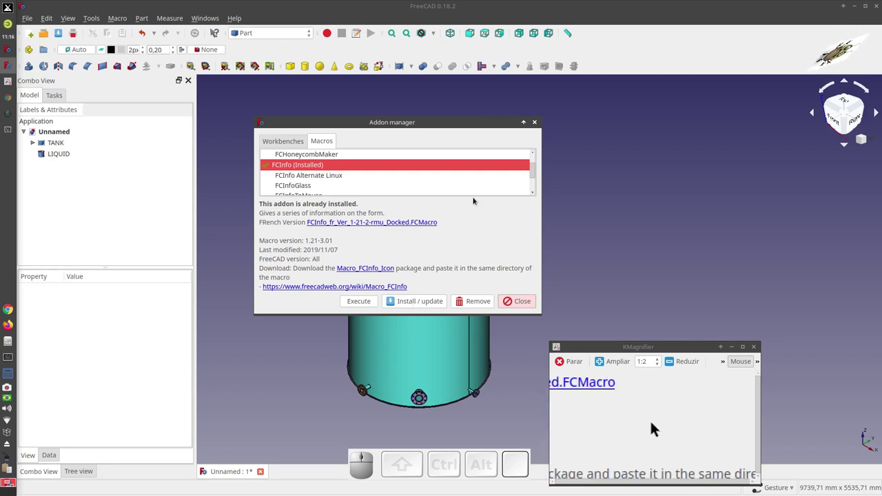
pyautogui.click(656, 426)
# Step: Select TANK and bring up the Execute macro dialog listing user macros
pyautogui.click(656, 427)
pyautogui.click(656, 426)
pyautogui.click(656, 426)
pyautogui.click(655, 427)
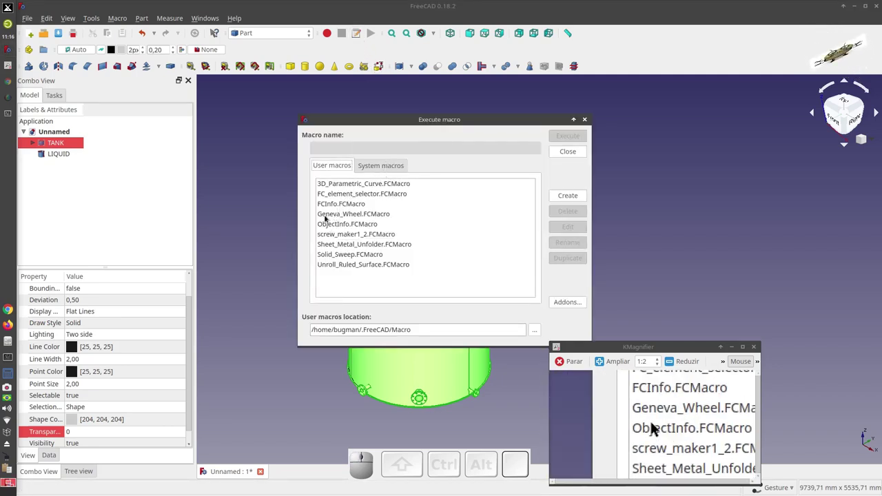
# Step: Run FCInfo.FCMacro on the selected TANK compound
pyautogui.click(656, 427)
pyautogui.click(656, 427)
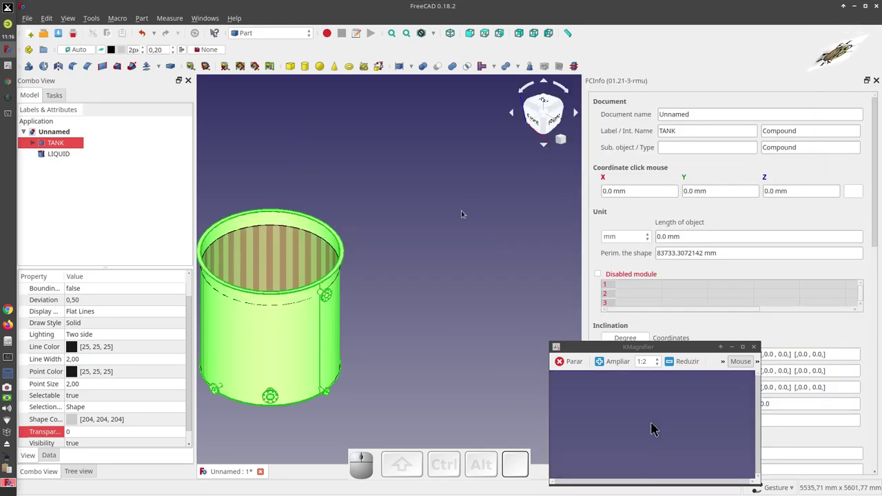
pyautogui.moveTo(655, 426); pyautogui.dragTo(460, 183)
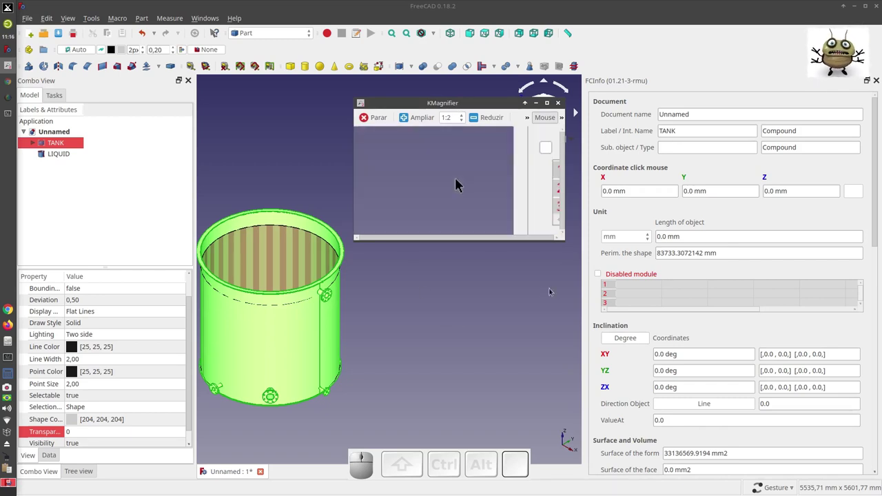
pyautogui.click(459, 182)
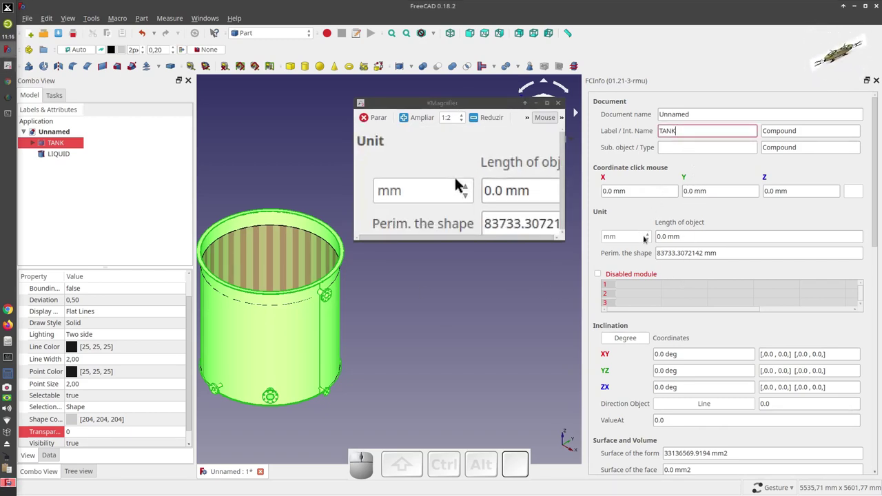
# Step: Show FCInfo measurements in centimetres and the weight in kilograms
pyautogui.click(459, 183)
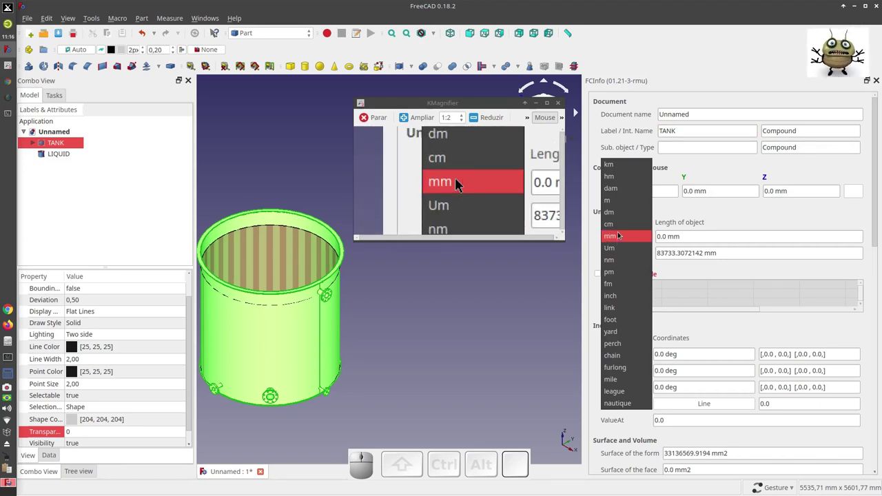
pyautogui.click(460, 183)
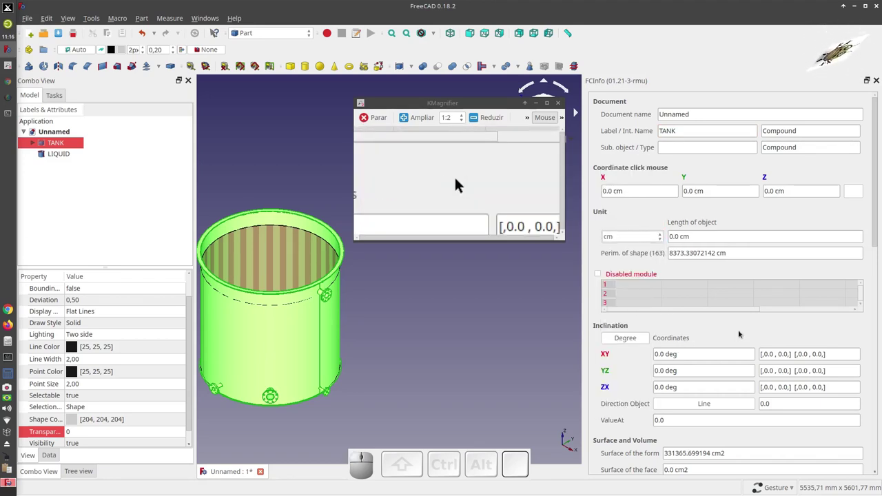
pyautogui.scroll(-3)
pyautogui.scroll(-3)
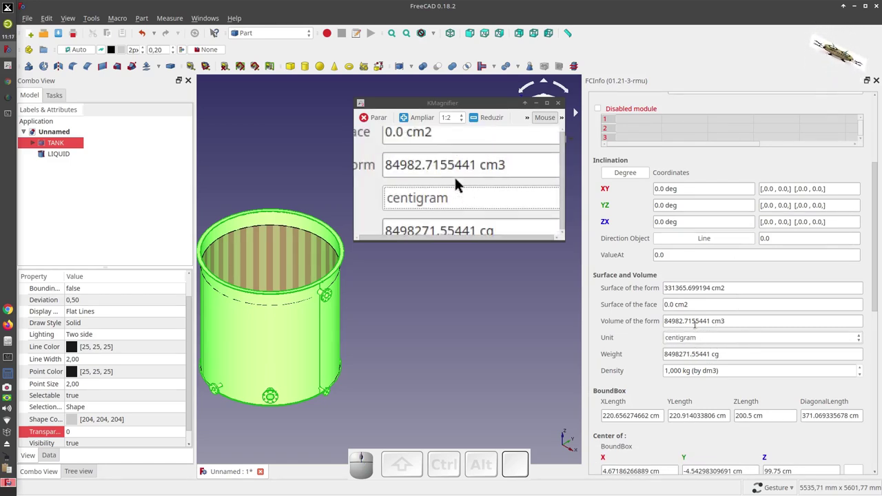
pyautogui.click(459, 178)
pyautogui.click(461, 181)
pyautogui.click(461, 180)
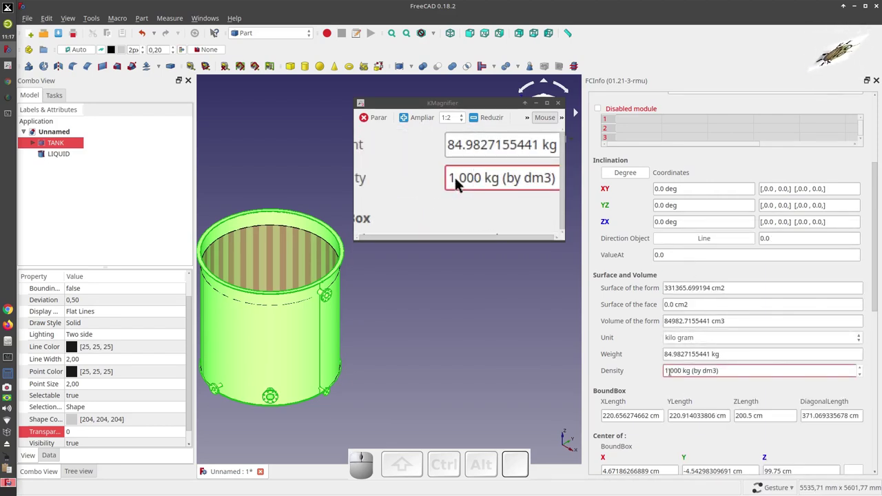
# Step: Set the density to 7850 kg/dm3 so the TANK weight reads 667.11 kg
pyautogui.click(462, 180)
pyautogui.press('7')
pyautogui.press('Right')
pyautogui.press('BackSpace')
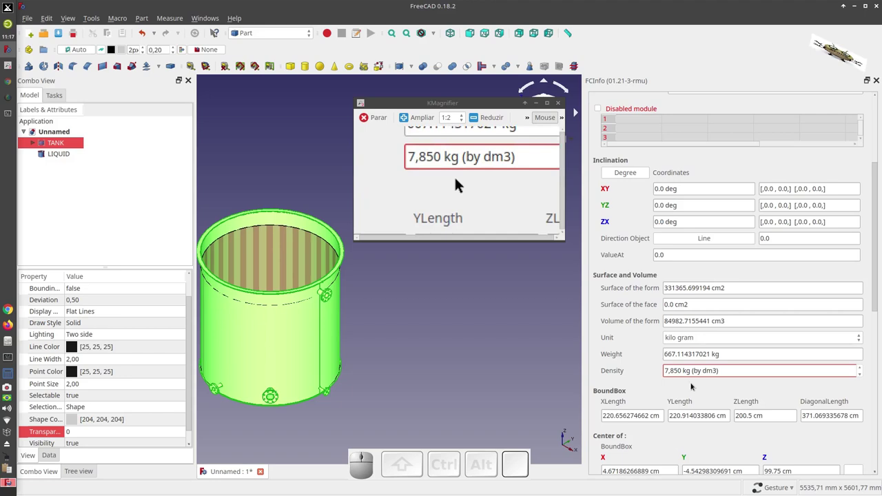
pyautogui.click(459, 181)
pyautogui.click(460, 182)
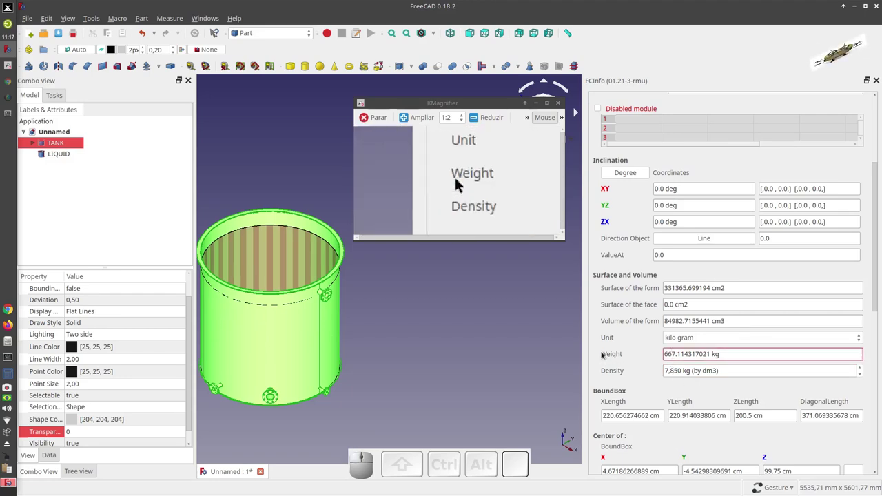
# Step: Start saving the FCInfo results and browse to the home > Imagens folder
pyautogui.click(459, 183)
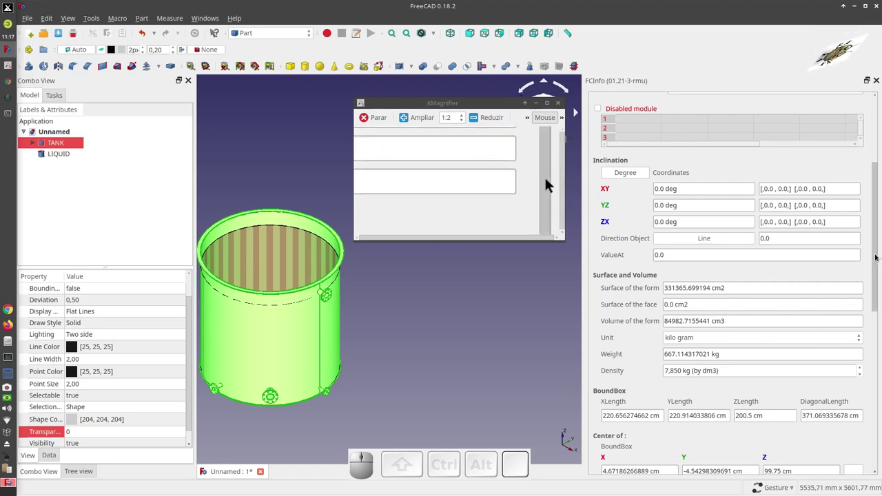
pyautogui.moveTo(550, 183); pyautogui.dragTo(460, 183)
pyautogui.click(459, 183)
pyautogui.moveTo(460, 183); pyautogui.dragTo(460, 182)
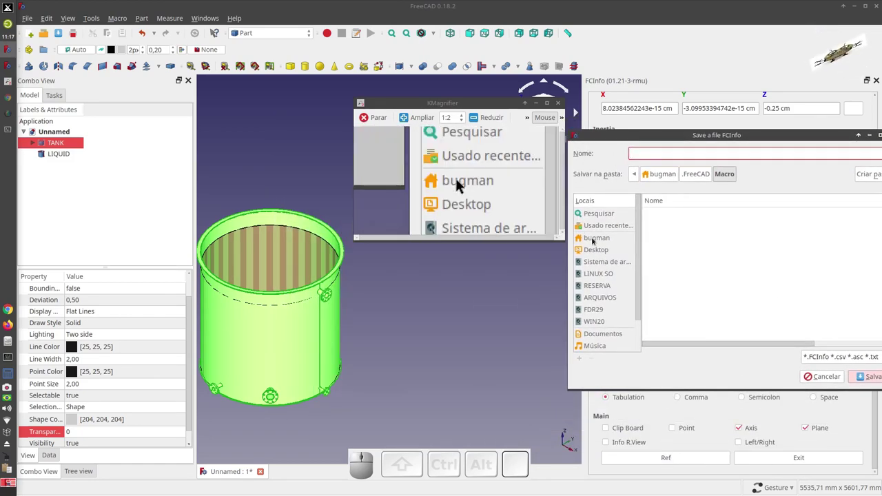
pyautogui.click(460, 183)
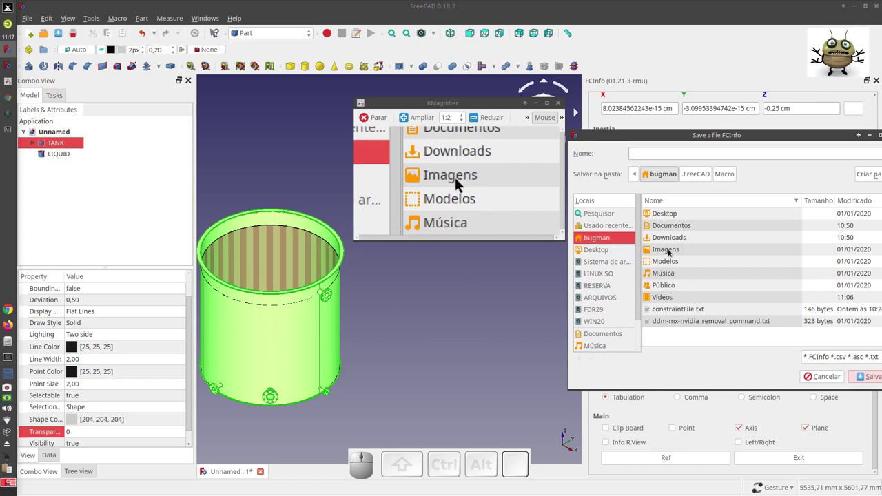
pyautogui.doubleClick(460, 183)
# Step: Name the results file TANK and save it
pyautogui.click(460, 182)
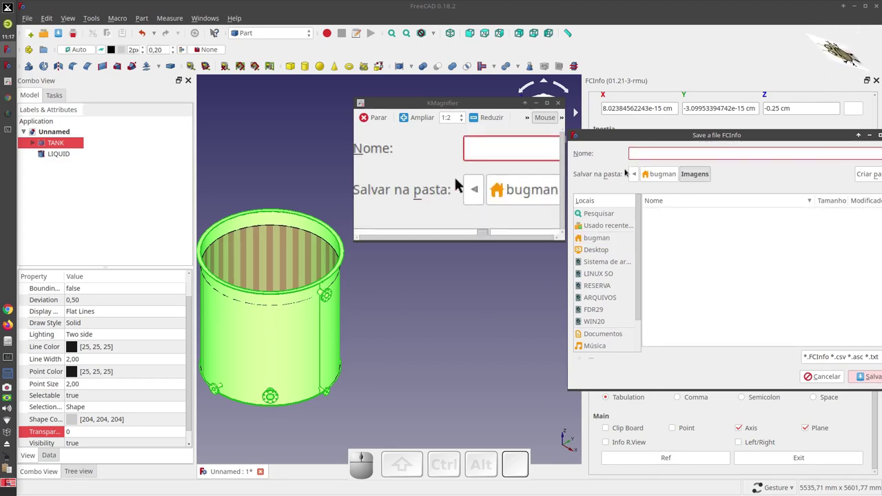
pyautogui.press('t')
pyautogui.press('a')
pyautogui.press('n')
pyautogui.press('k')
pyautogui.click(460, 183)
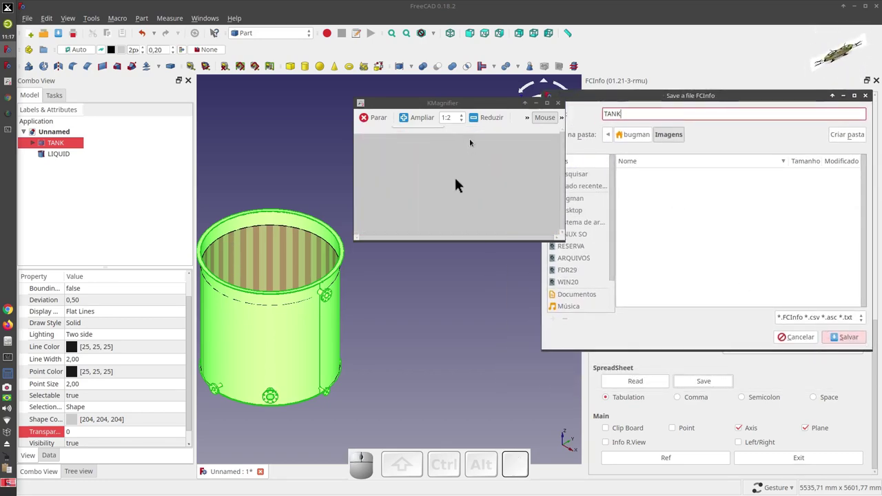
pyautogui.moveTo(459, 182); pyautogui.dragTo(265, 162)
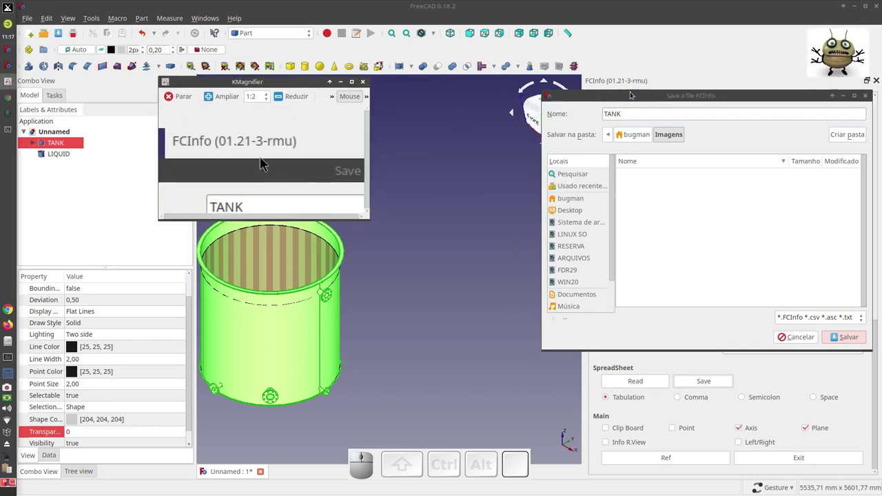
pyautogui.moveTo(265, 162); pyautogui.dragTo(265, 161)
pyautogui.click(265, 161)
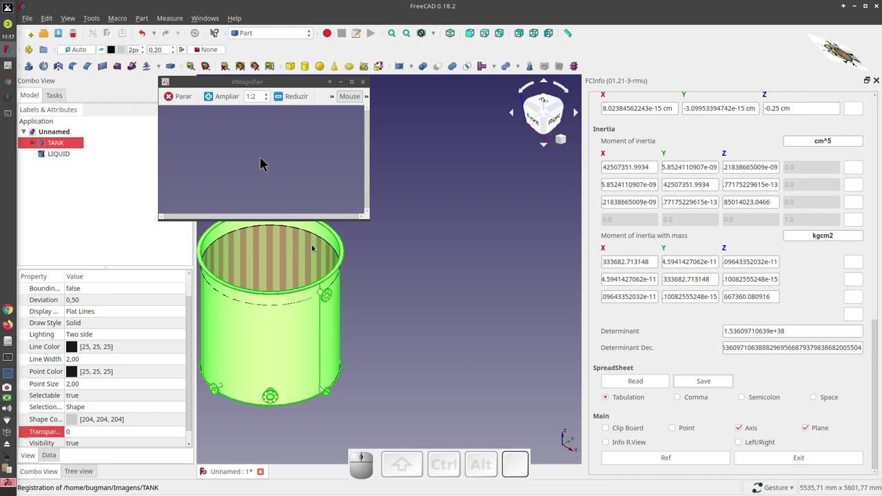
# Step: Select LIQUID in the model tree and refresh its FCInfo measurements and length unit
pyautogui.click(265, 161)
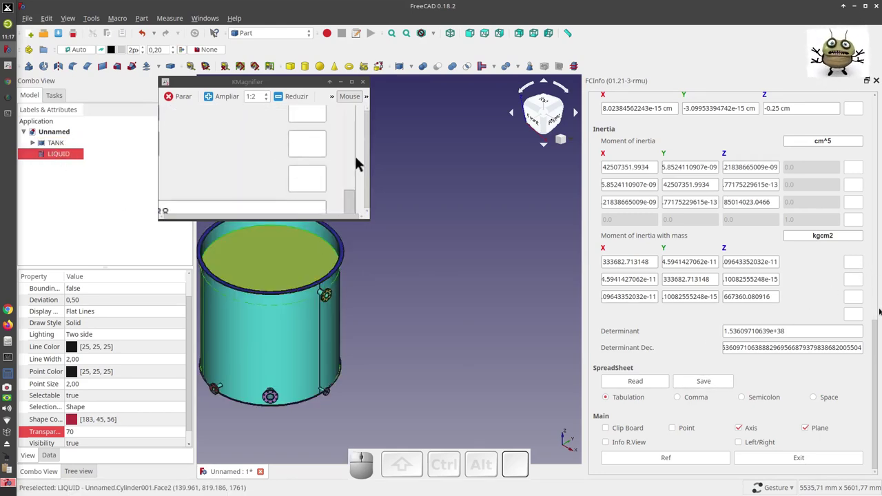
pyautogui.click(353, 157)
pyautogui.click(264, 162)
pyautogui.moveTo(356, 161); pyautogui.dragTo(253, 160)
pyautogui.click(266, 159)
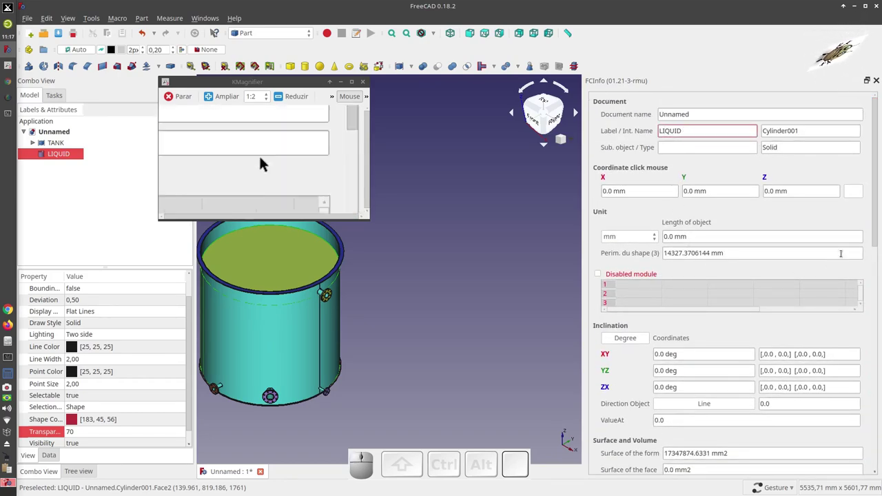
pyautogui.click(357, 159)
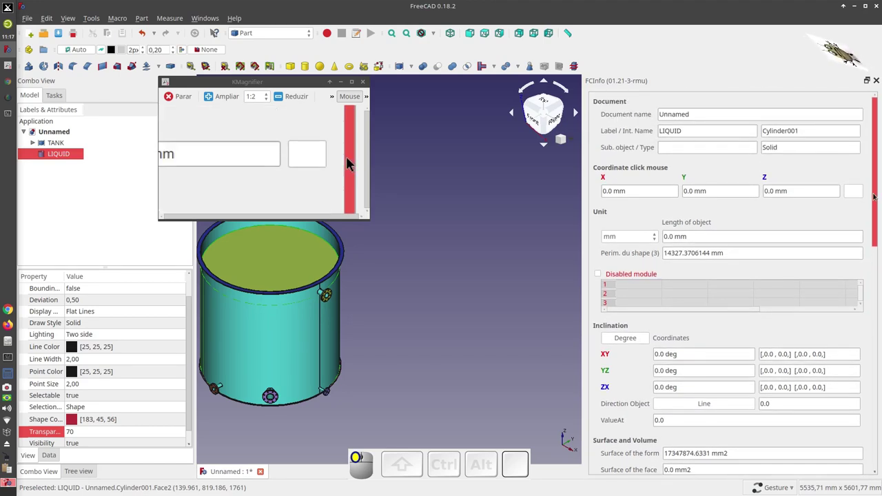
pyautogui.click(265, 161)
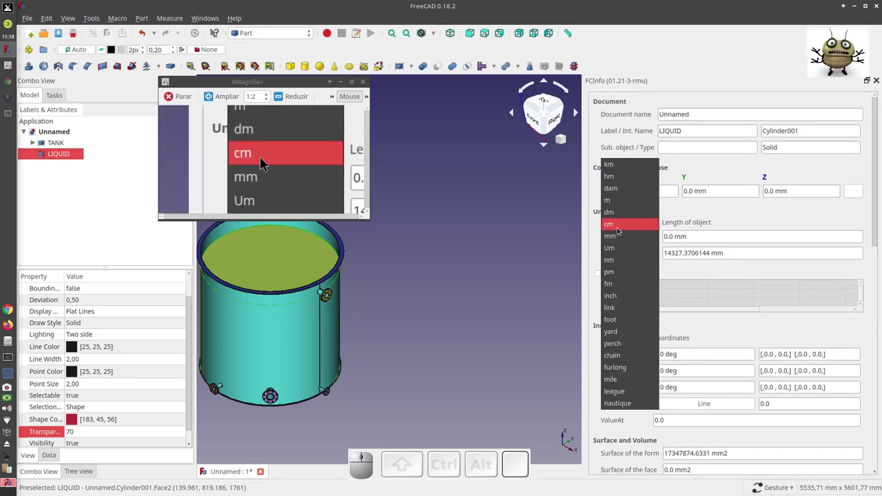
pyautogui.click(264, 162)
pyautogui.moveTo(356, 162); pyautogui.dragTo(265, 161)
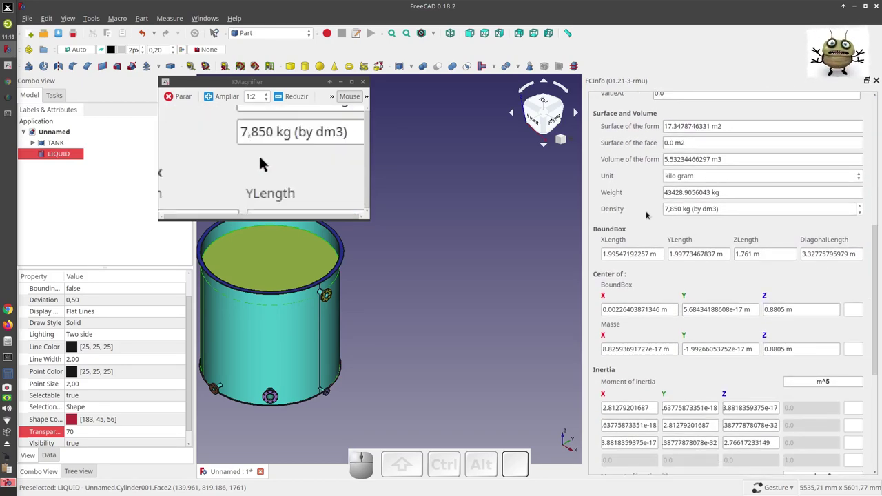
# Step: Replace the liquid's density 7,850 with 1,200 kg/dm3 and confirm it
pyautogui.click(264, 161)
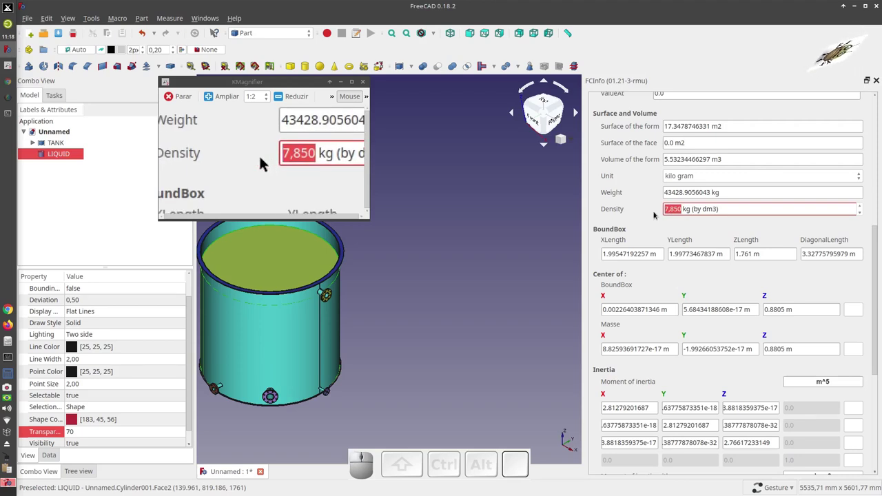
pyautogui.press('1')
pyautogui.click(264, 162)
pyautogui.click(264, 161)
pyautogui.press('2')
# Step: Review the recalculated 6638.81 kg weight and 5.53 m3 volume, reaching the SpreadSheet options
pyautogui.click(265, 161)
pyautogui.click(264, 161)
pyautogui.click(265, 162)
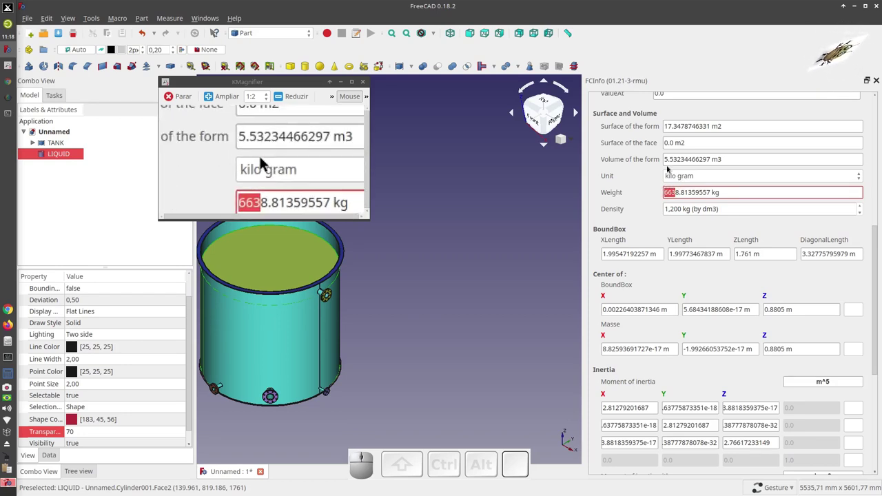
pyautogui.click(265, 161)
pyautogui.click(266, 159)
pyautogui.click(266, 159)
pyautogui.click(267, 159)
pyautogui.click(266, 160)
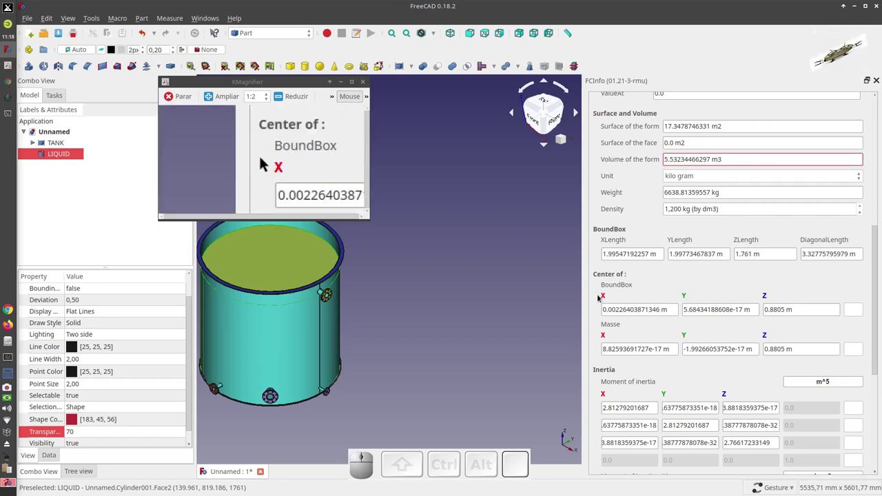
pyautogui.click(354, 157)
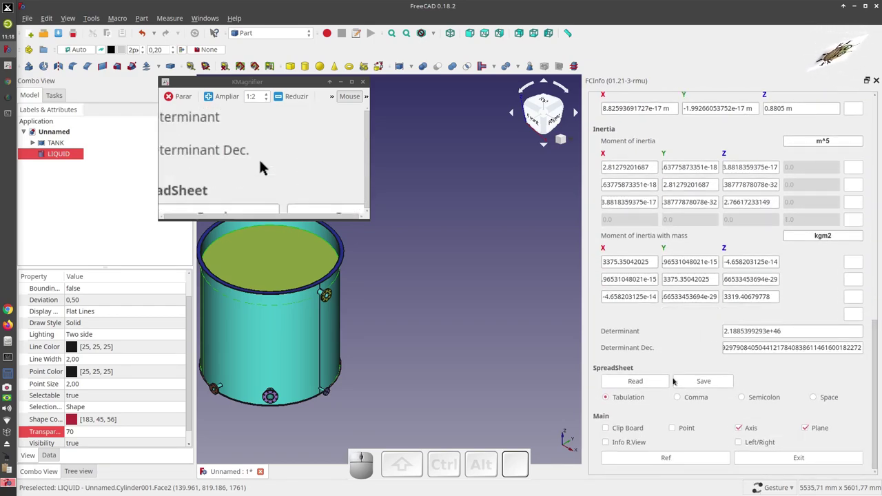
# Step: Save the liquid's FCInfo results as a file named LIQUID in the Imagens folder
pyautogui.click(265, 161)
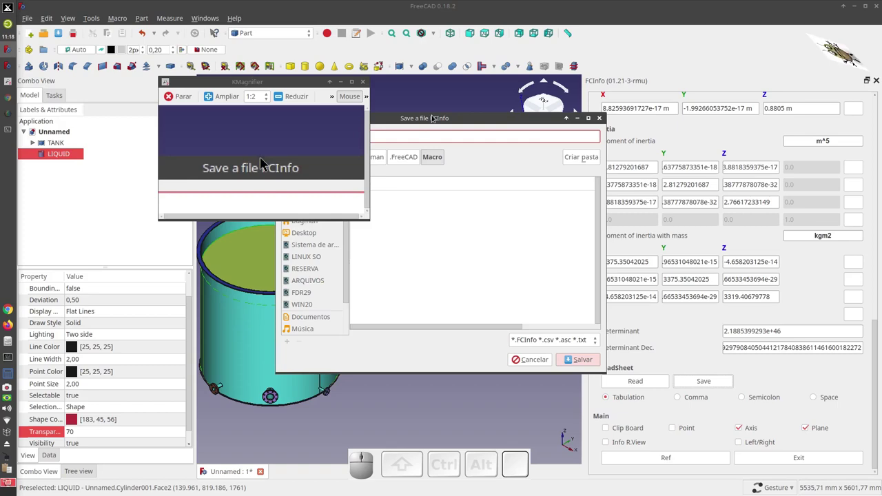
pyautogui.click(265, 161)
pyautogui.click(265, 162)
pyautogui.click(265, 161)
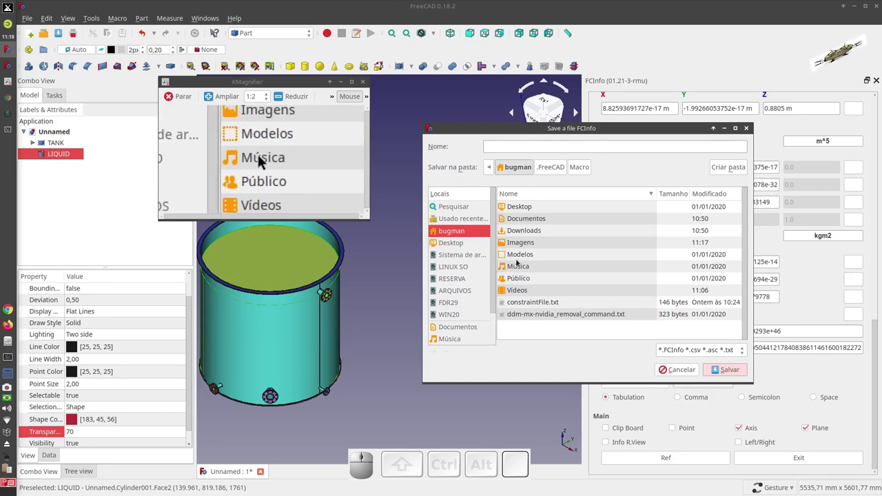
pyautogui.click(264, 162)
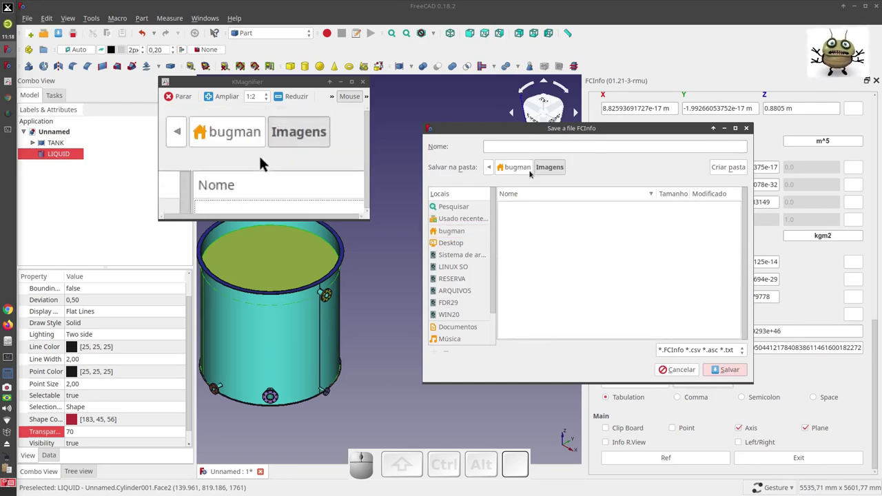
pyautogui.click(264, 161)
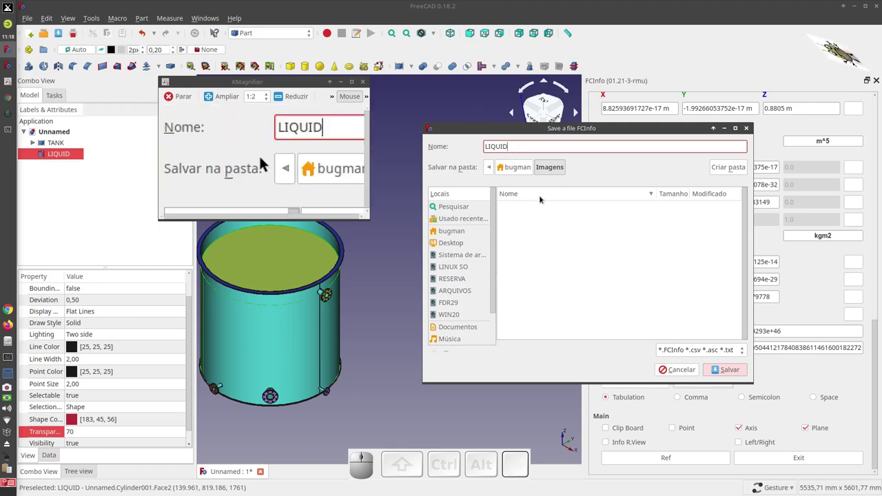
pyautogui.click(265, 161)
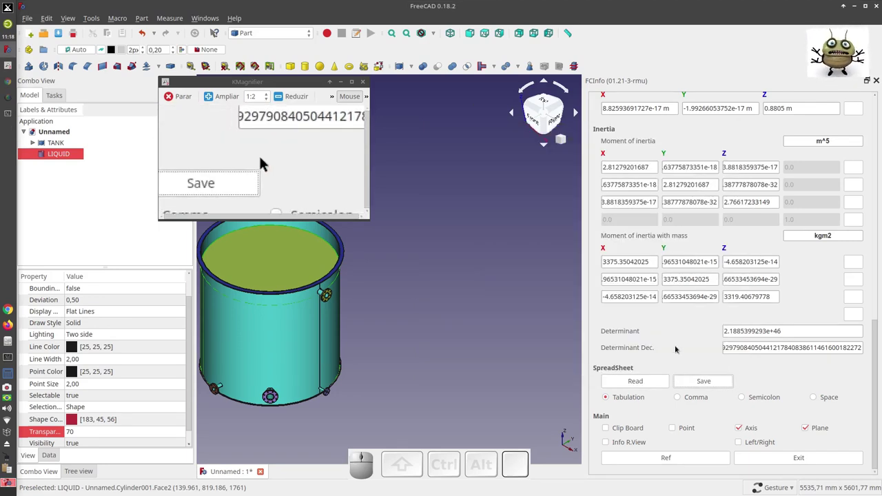
# Step: Exit the FCInfo panel
pyautogui.moveTo(264, 161); pyautogui.dragTo(475, 209)
pyautogui.click(564, 209)
pyautogui.moveTo(475, 209); pyautogui.dragTo(636, 205)
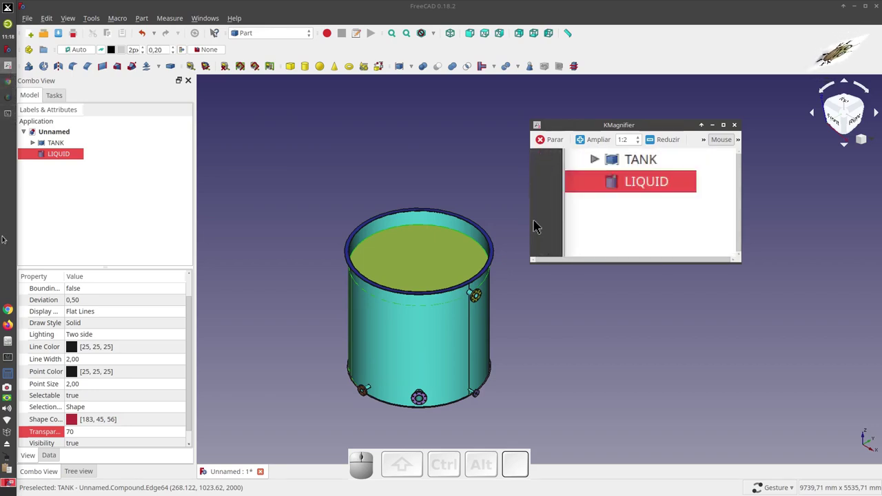
# Step: Open the TANK info file from the Imagens folder in the text editor and check its label name
pyautogui.click(553, 205)
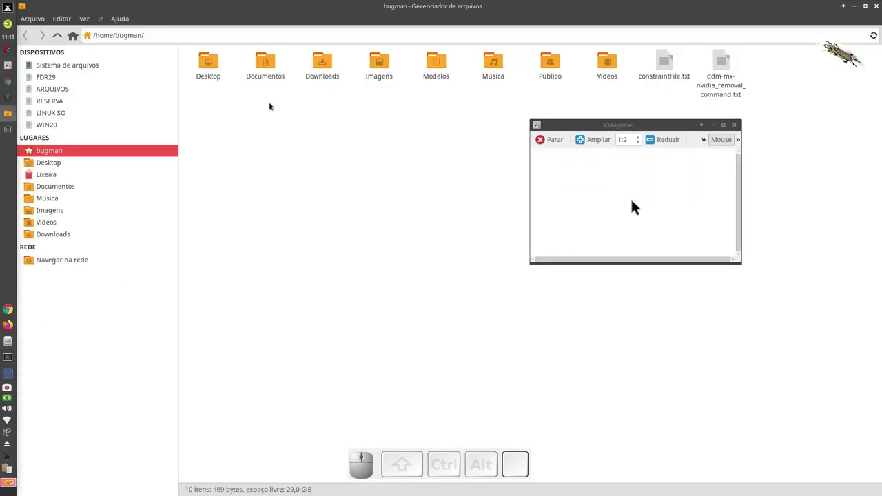
pyautogui.click(636, 200)
pyautogui.click(637, 204)
pyautogui.click(636, 205)
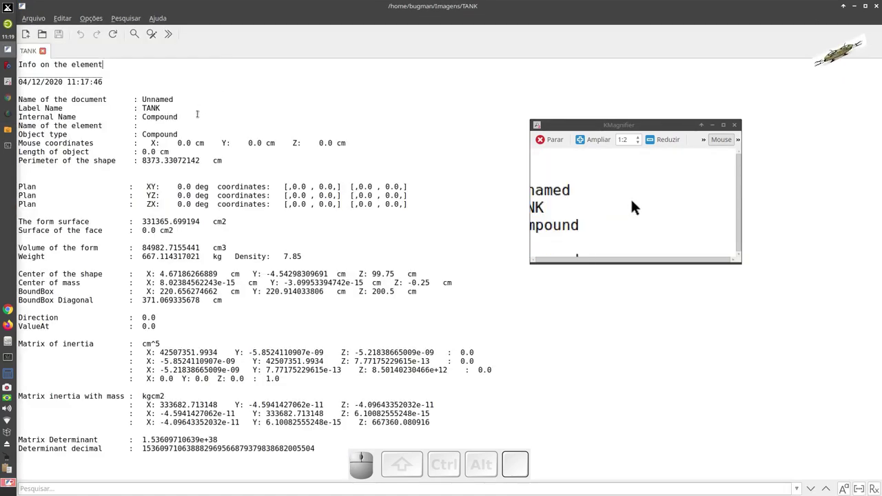
pyautogui.click(636, 205)
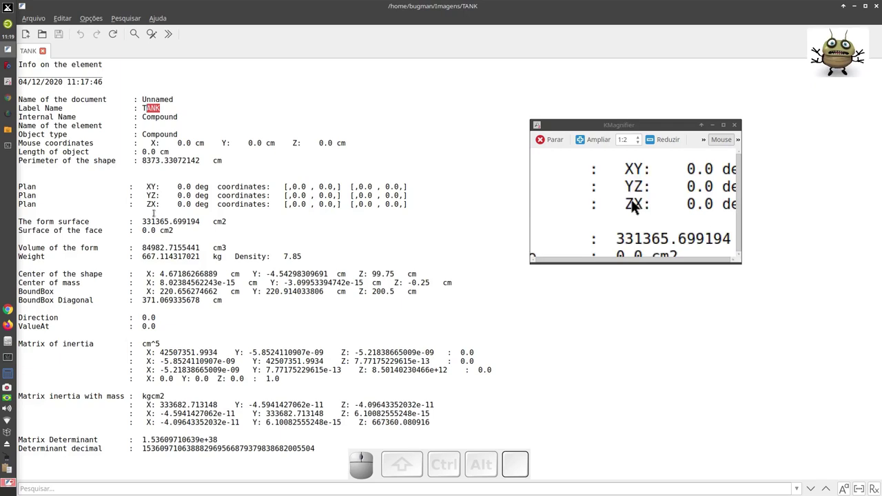
# Step: Review the tank's 667.114317021 kg weight and density line, then close the file
pyautogui.scroll(-3)
pyautogui.scroll(3)
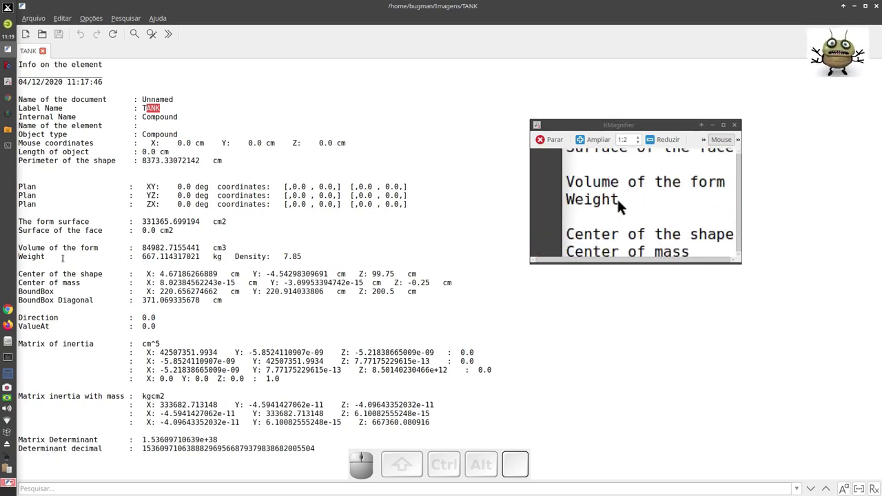
pyautogui.click(638, 203)
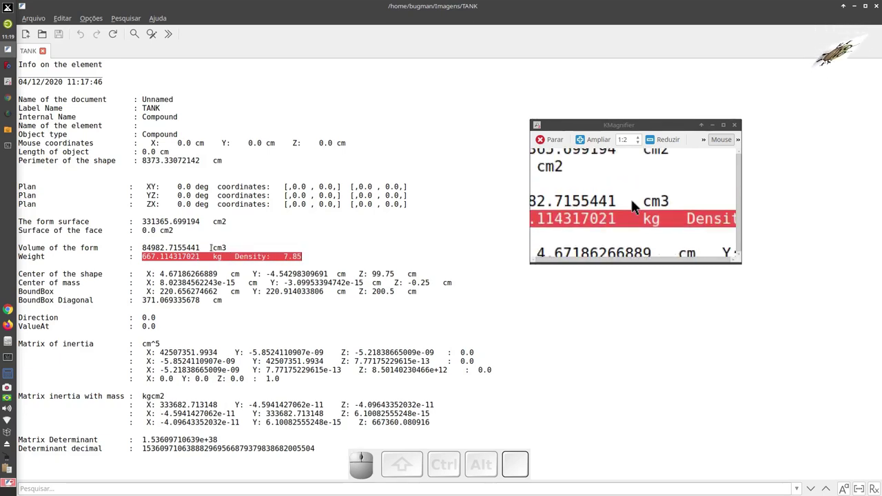
pyautogui.click(636, 205)
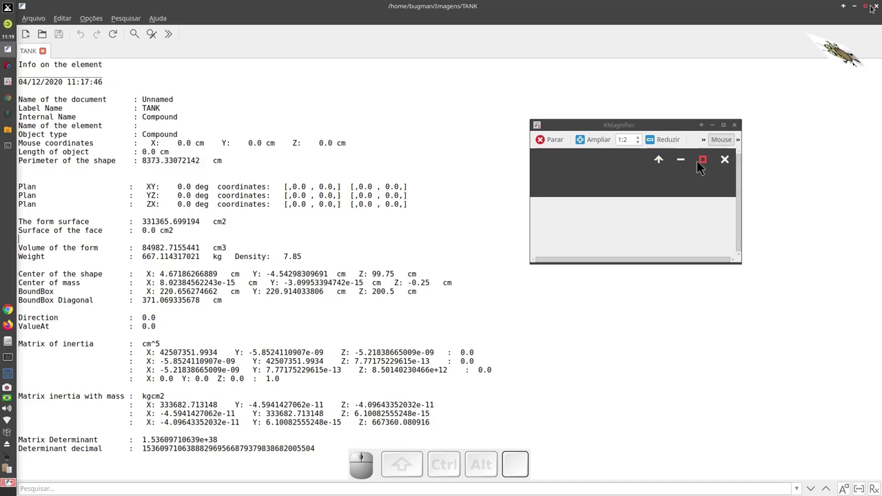
pyautogui.click(730, 162)
pyautogui.click(635, 199)
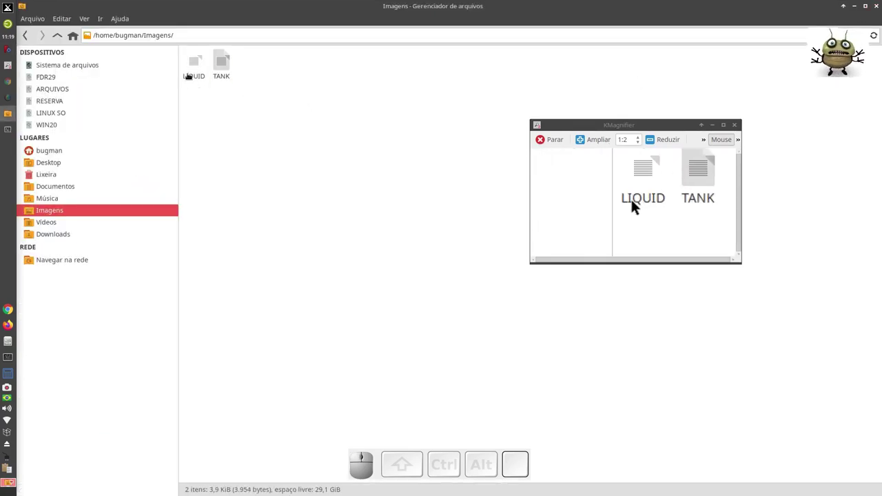
# Step: Open the LIQUID info file and highlight its label name, volume and 6638.81359557 kg weight with 1.2 density
pyautogui.click(637, 203)
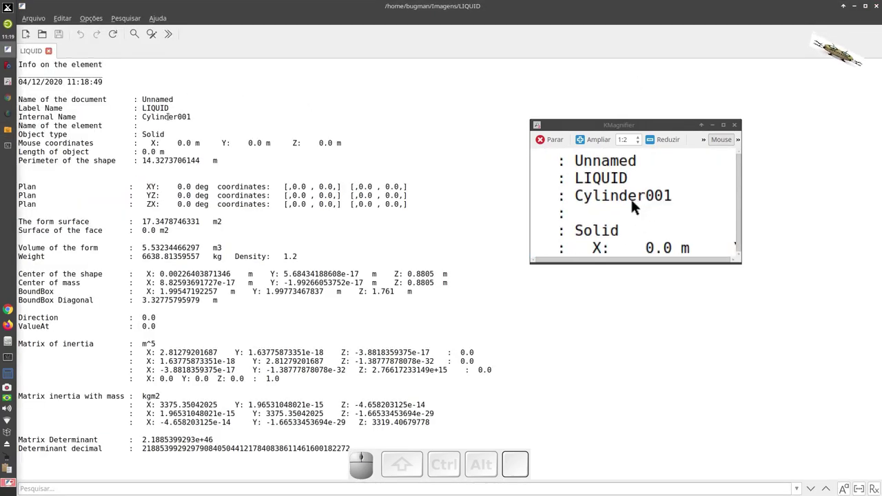
pyautogui.click(636, 205)
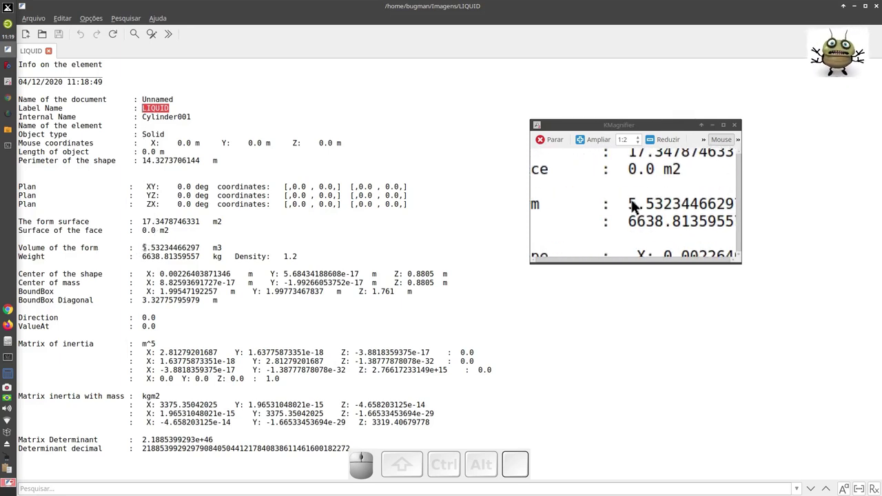
pyautogui.click(638, 202)
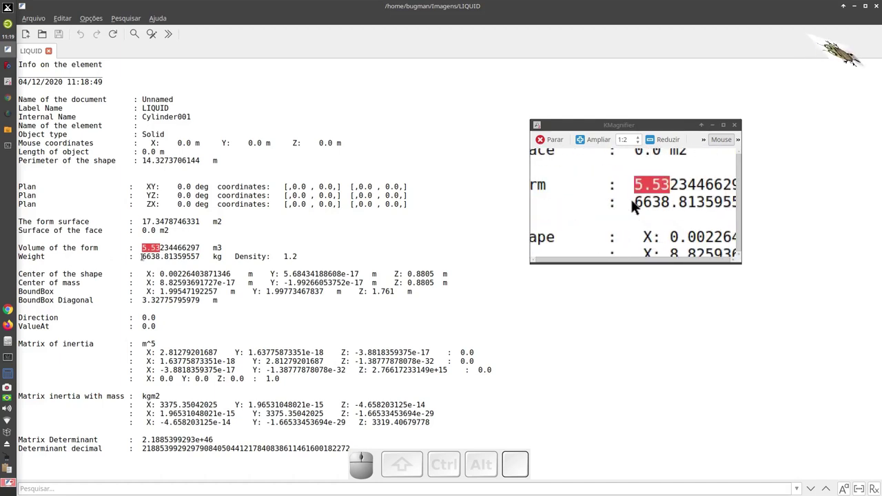
pyautogui.click(638, 202)
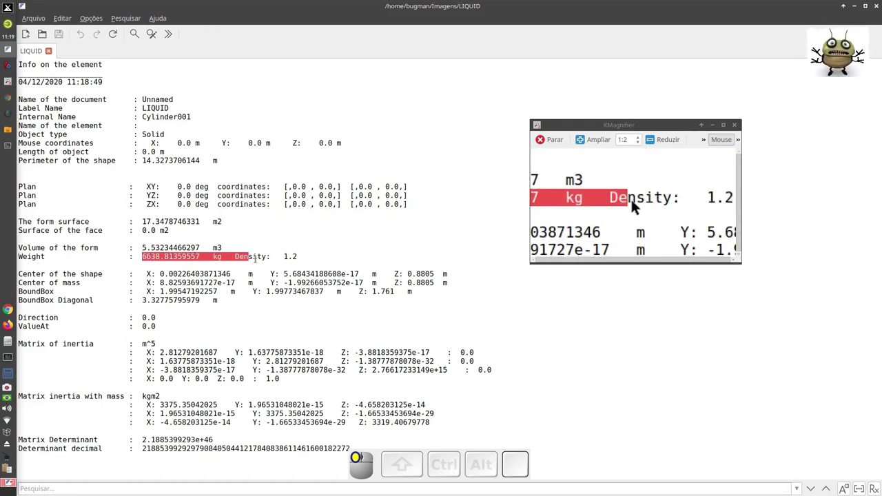
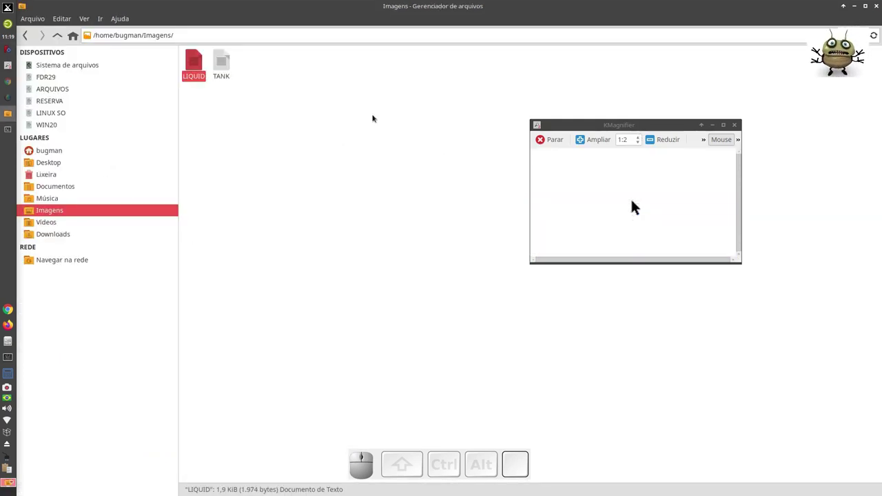
# Step: Return to FreeCAD, deselect LIQUID and close the program, leaving the terminal log
pyautogui.click(729, 169)
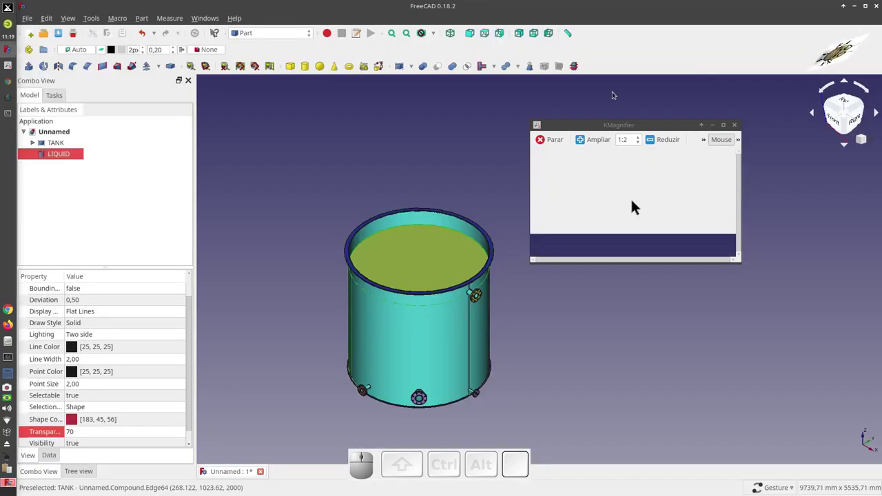
pyautogui.click(637, 205)
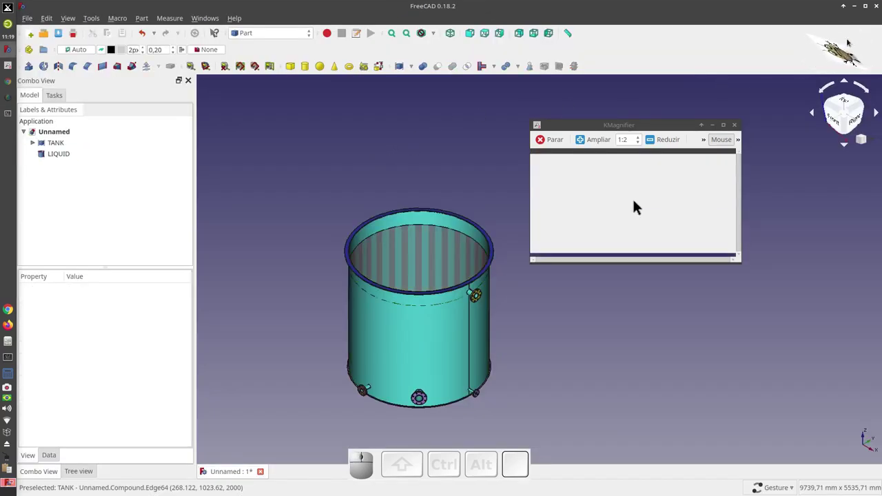
pyautogui.click(690, 164)
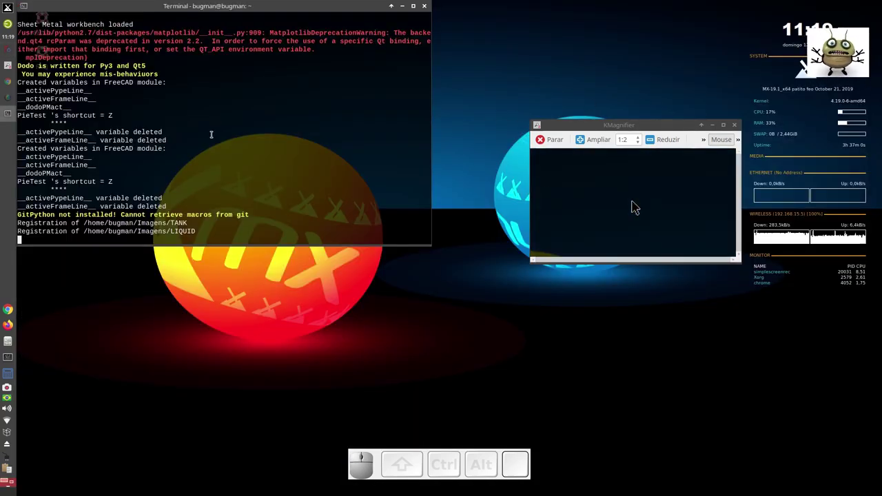